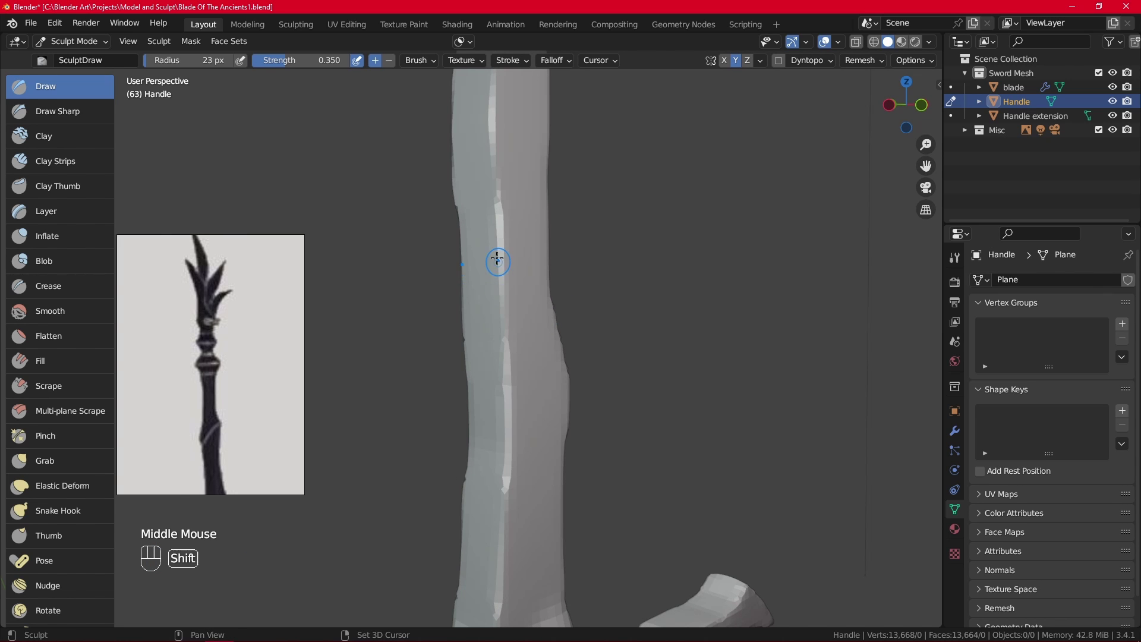
Enlarge the Draw brush and sculpt knobbly bumps along the grip shaft above the crossguard
{"action": "key", "text": "f"}
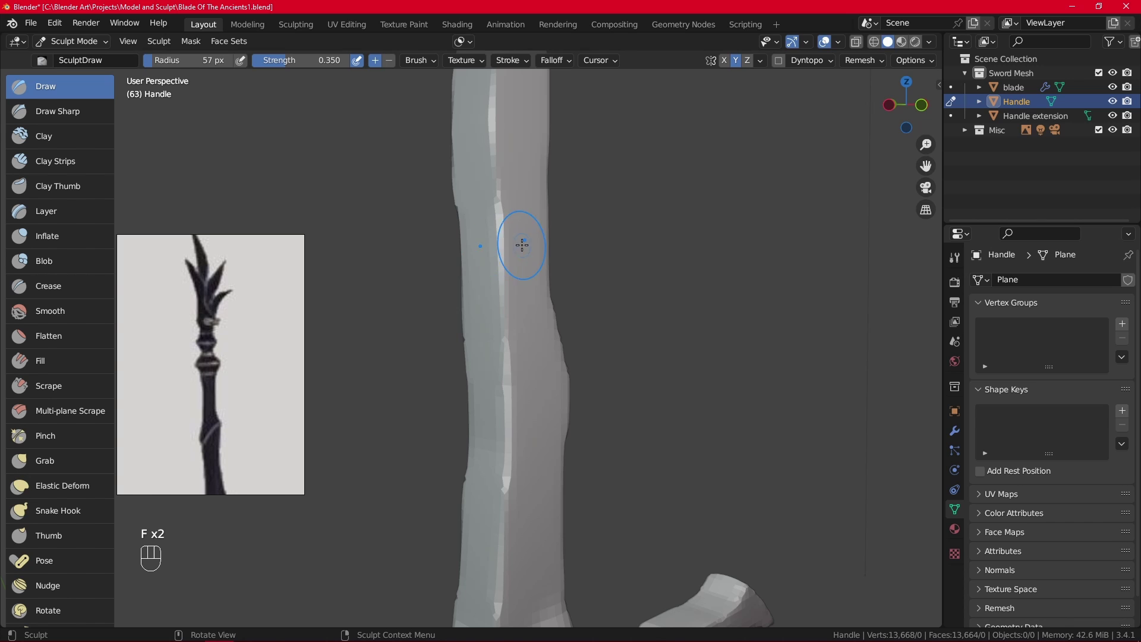
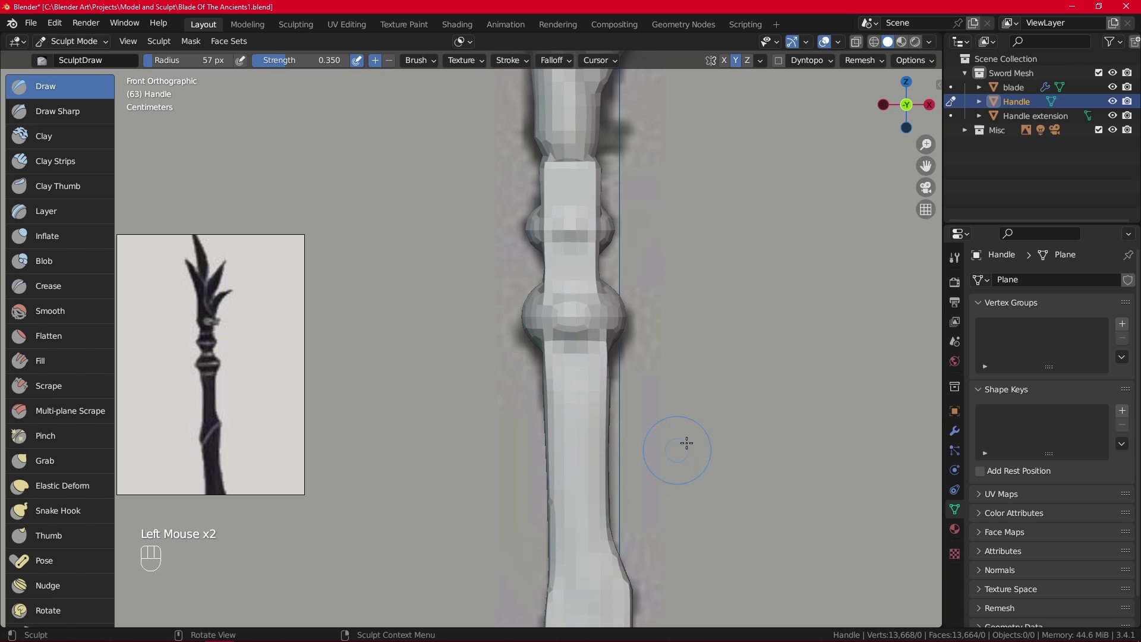
{"action": "left_click_drag", "start_coordinate": [693, 443], "coordinate": [501, 387]}
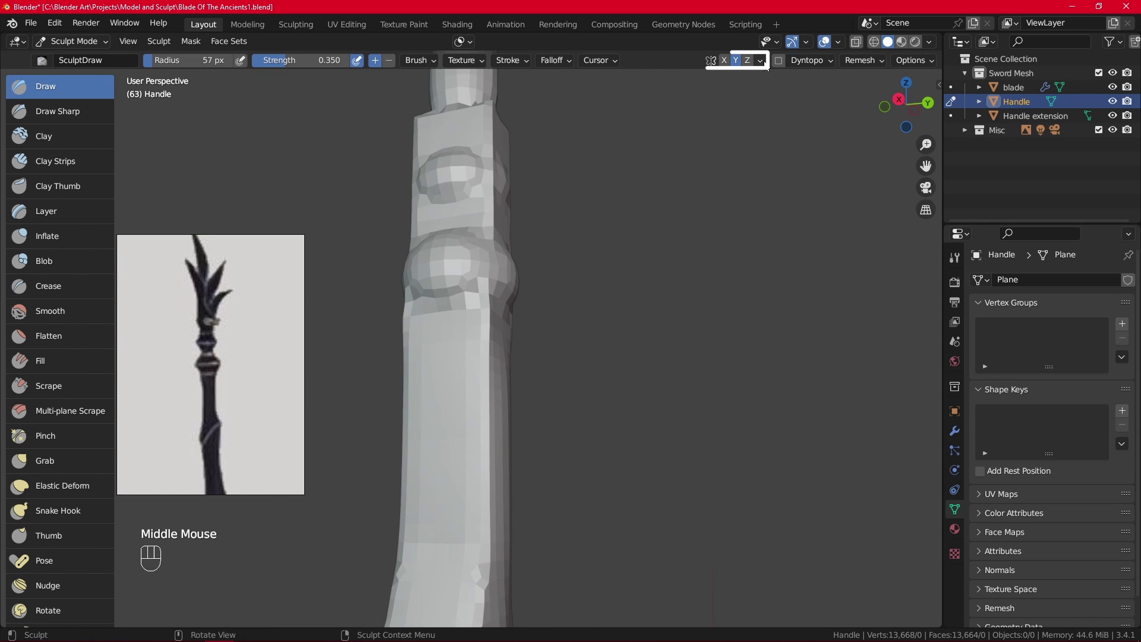
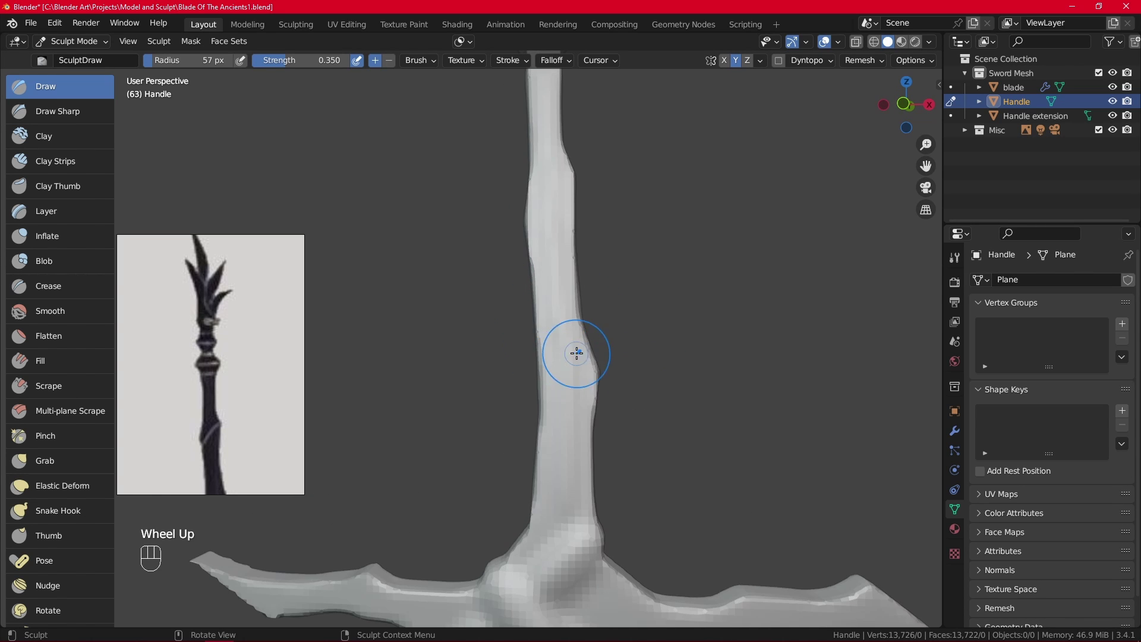
Scroll through the Preferences input settings toward the mouse emulation option
{"action": "scroll", "scroll_direction": "down", "scroll_amount": 3}
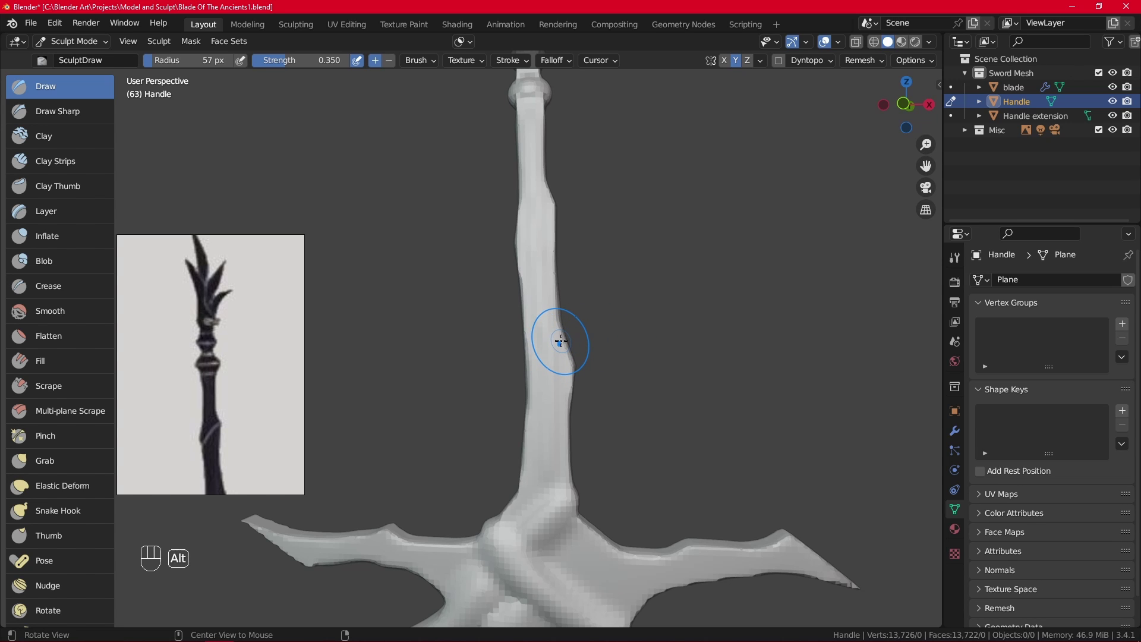
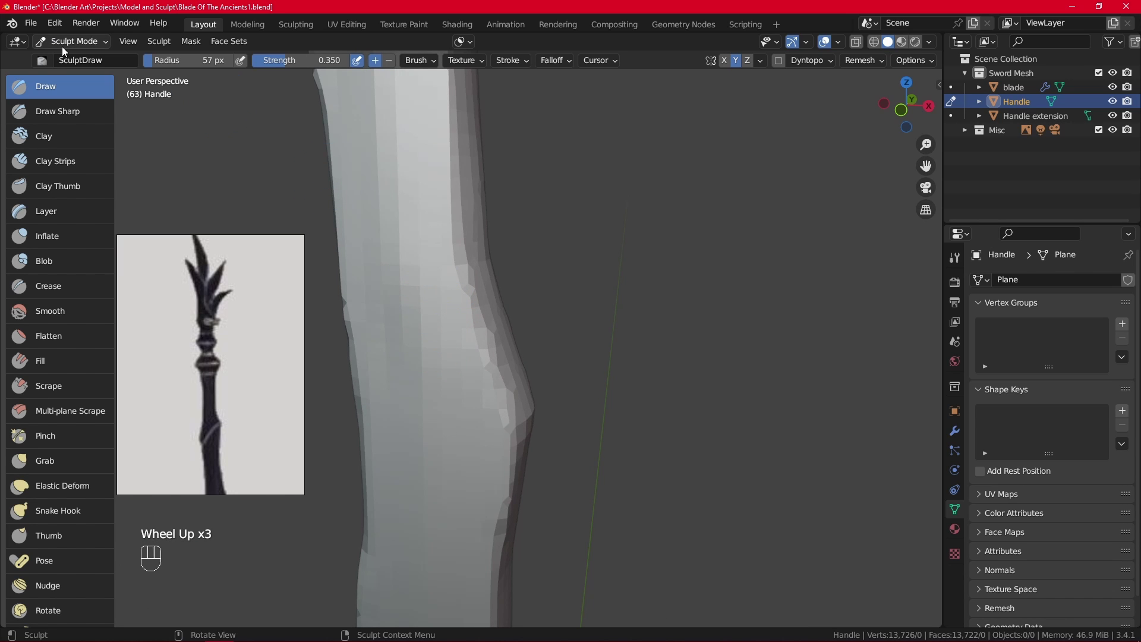
Dismiss the Preferences window and return to the sculpted handle in the viewport
{"action": "left_click_drag", "start_coordinate": [51, 25], "coordinate": [100, 221]}
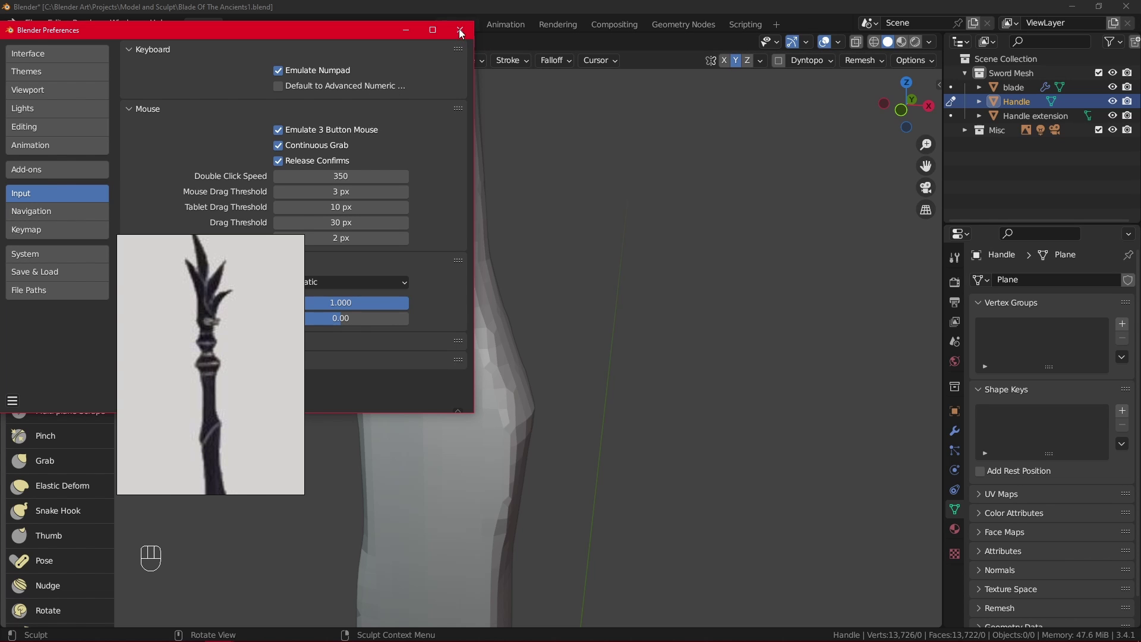
{"action": "left_click_drag", "start_coordinate": [584, 343], "coordinate": [561, 333]}
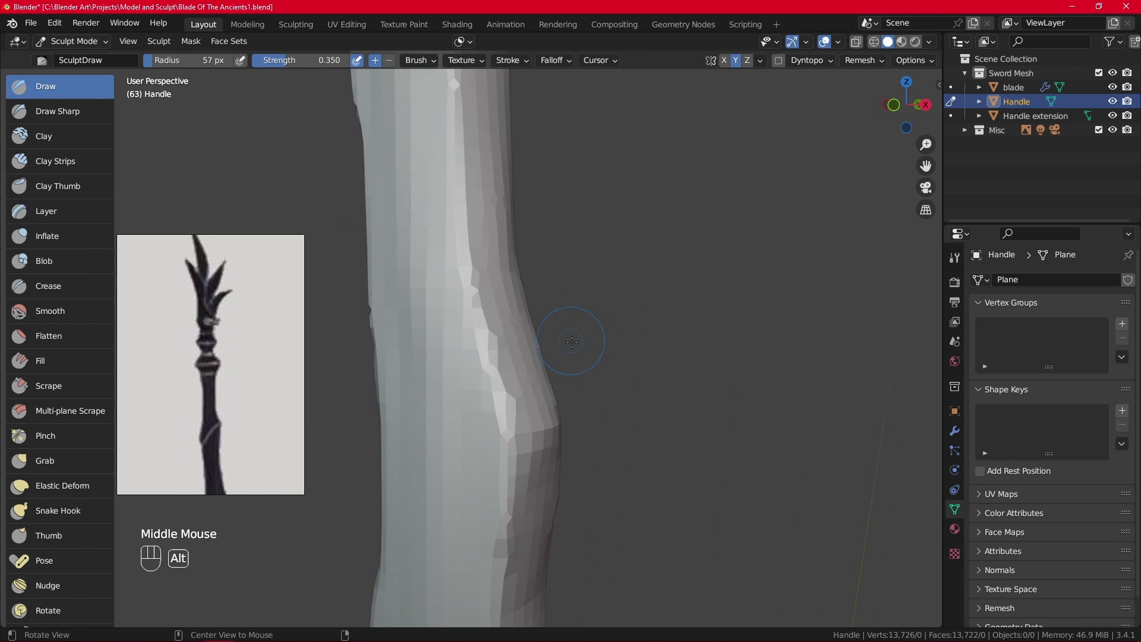
Zoom and orbit around the grip to inspect its gnarled bumps from several sides
{"action": "scroll", "scroll_direction": "down", "scroll_amount": 3}
{"action": "left_click_drag", "start_coordinate": [561, 388], "coordinate": [596, 390]}
{"action": "middle_click", "coordinate": [550, 334]}
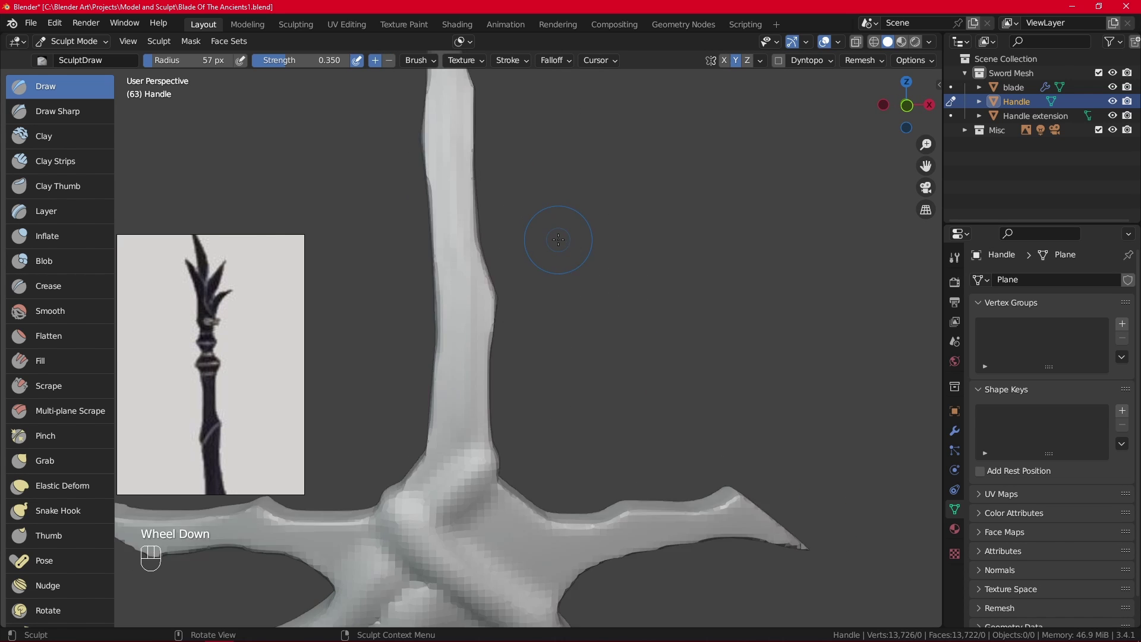
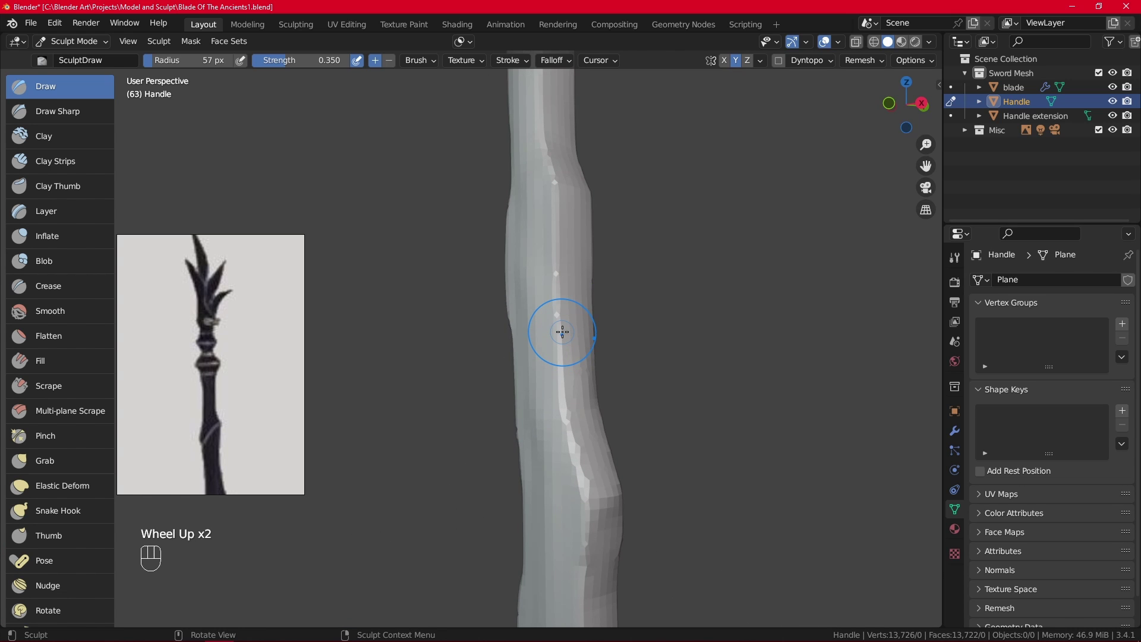
{"action": "left_click_drag", "start_coordinate": [627, 231], "coordinate": [724, 232]}
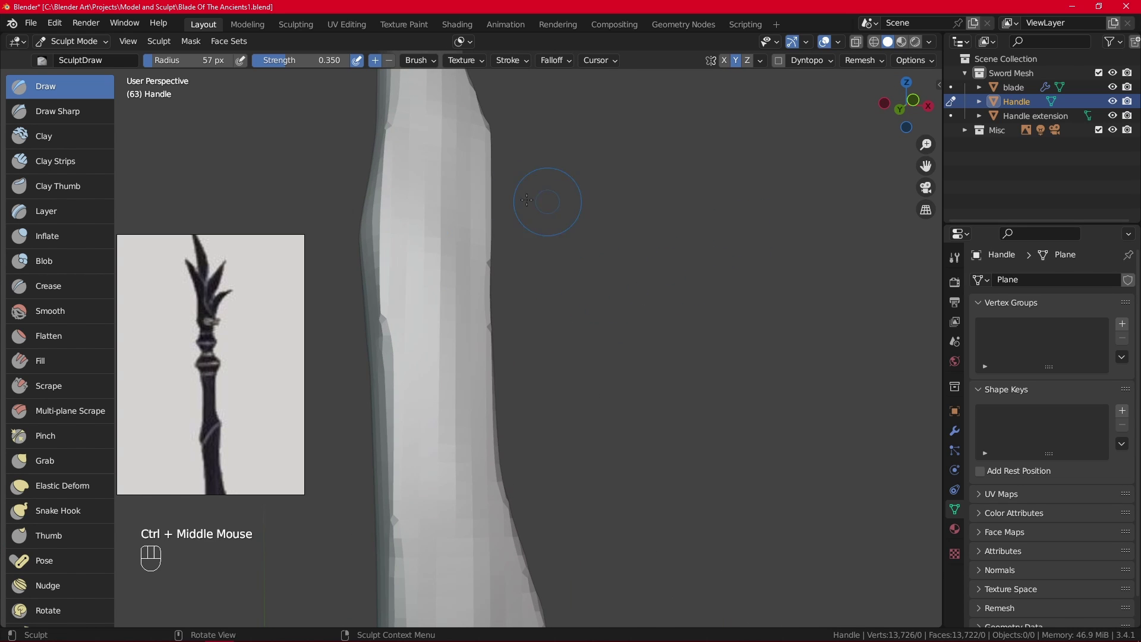
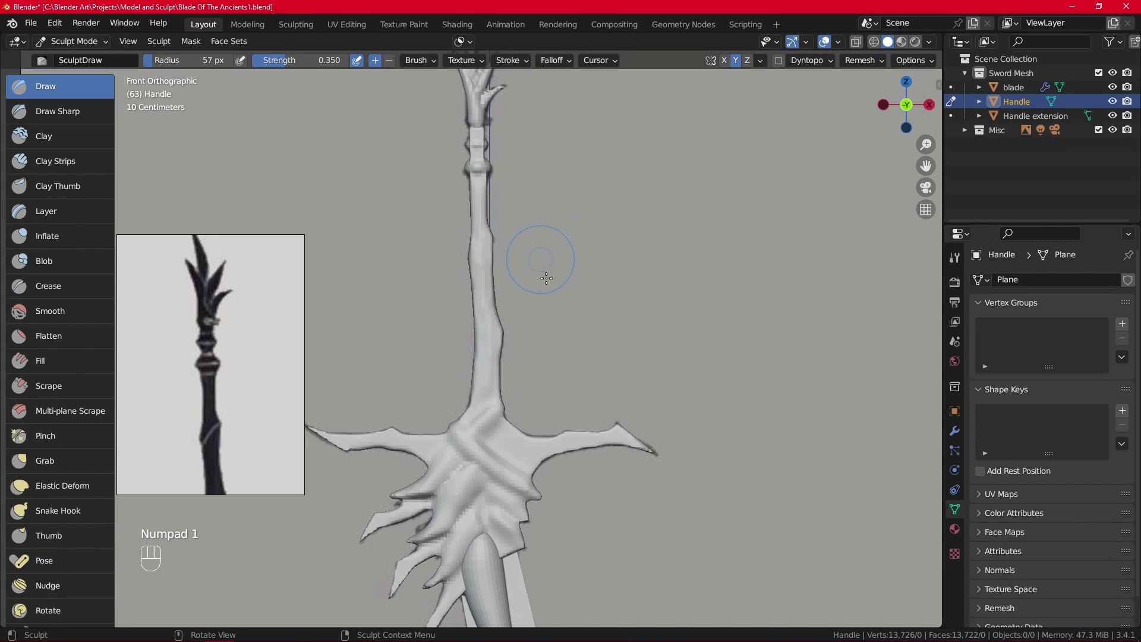
{"action": "left_click_drag", "start_coordinate": [609, 317], "coordinate": [600, 371]}
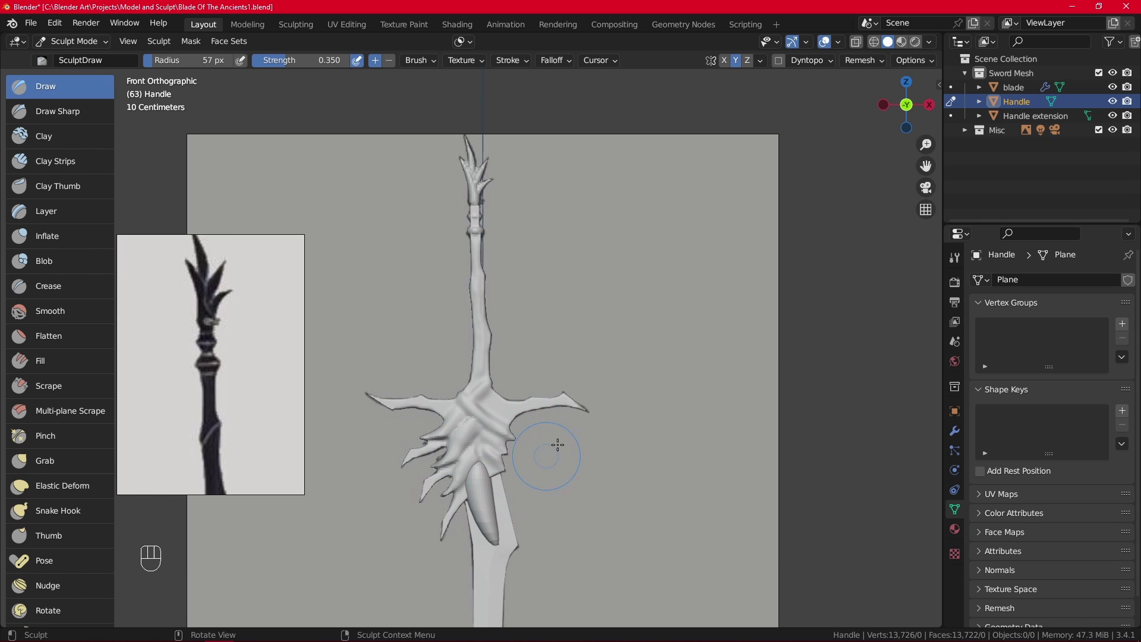
{"action": "left_click_drag", "start_coordinate": [763, 63], "coordinate": [727, 316]}
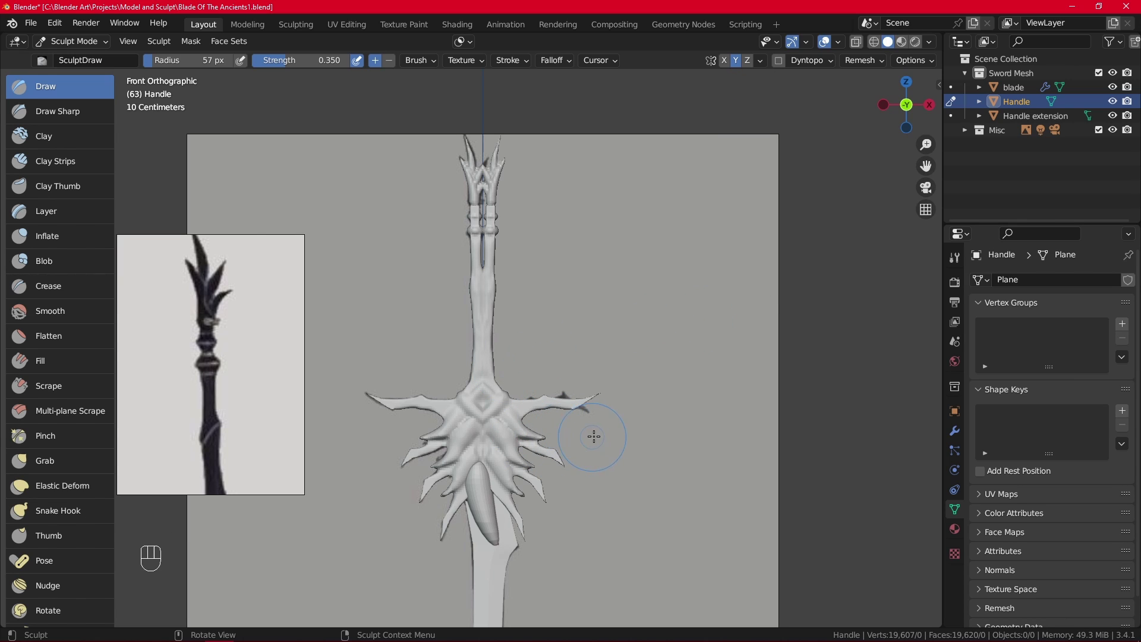
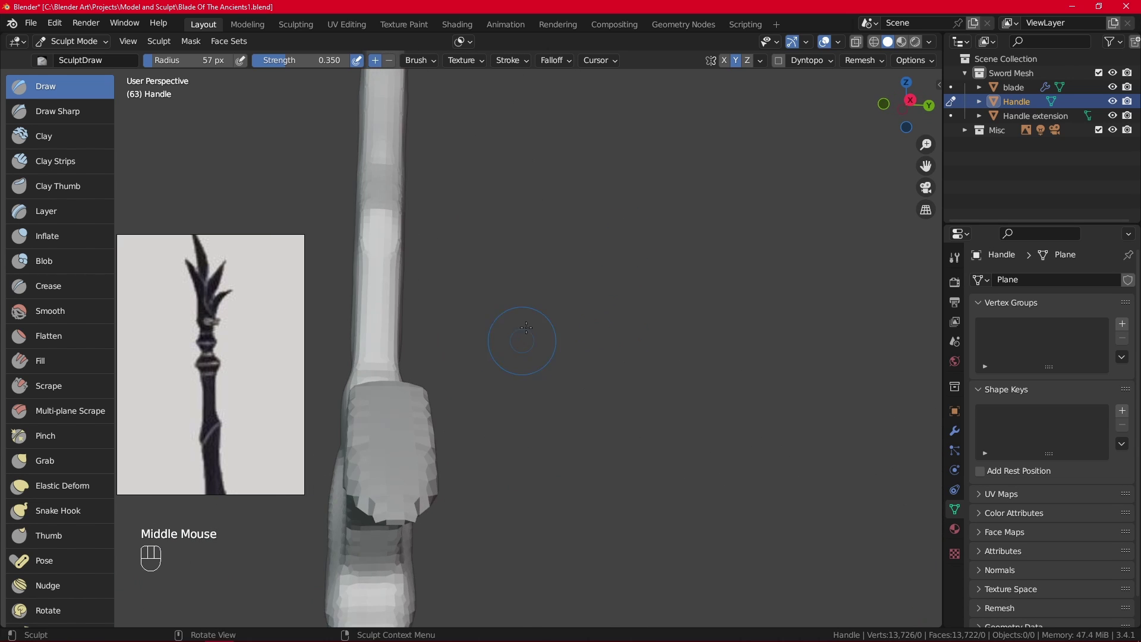
Orbit around the sword and check the grip straight from the side view
{"action": "left_click_drag", "start_coordinate": [529, 325], "coordinate": [494, 503]}
{"action": "middle_click", "coordinate": [489, 491]}
{"action": "left_click_drag", "start_coordinate": [533, 421], "coordinate": [629, 456]}
{"action": "key", "text": "KP_3"}
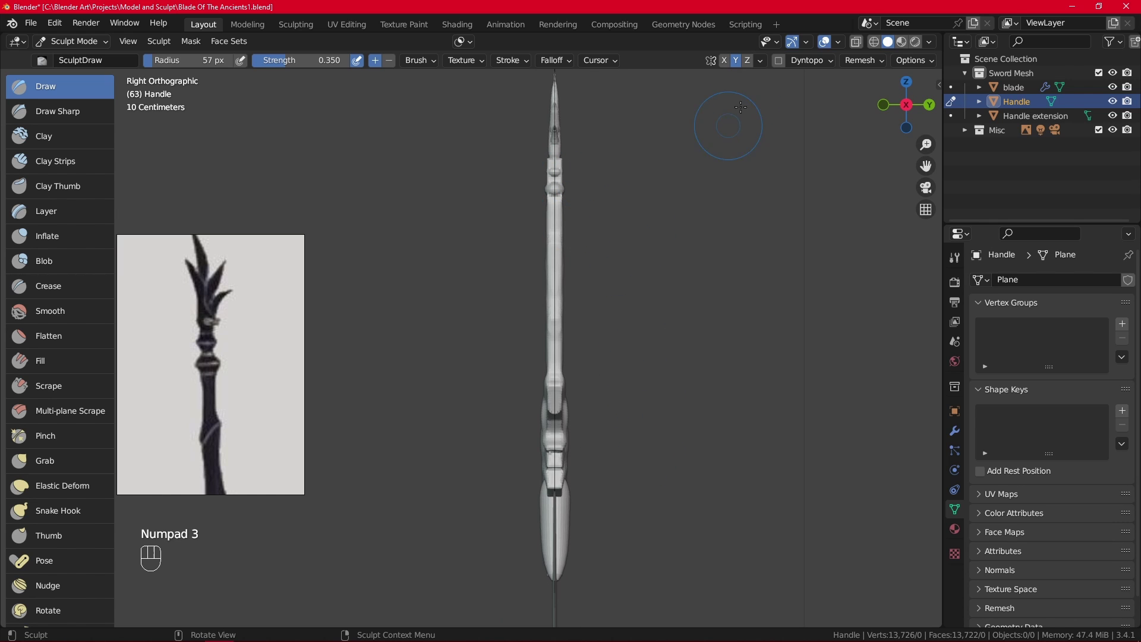
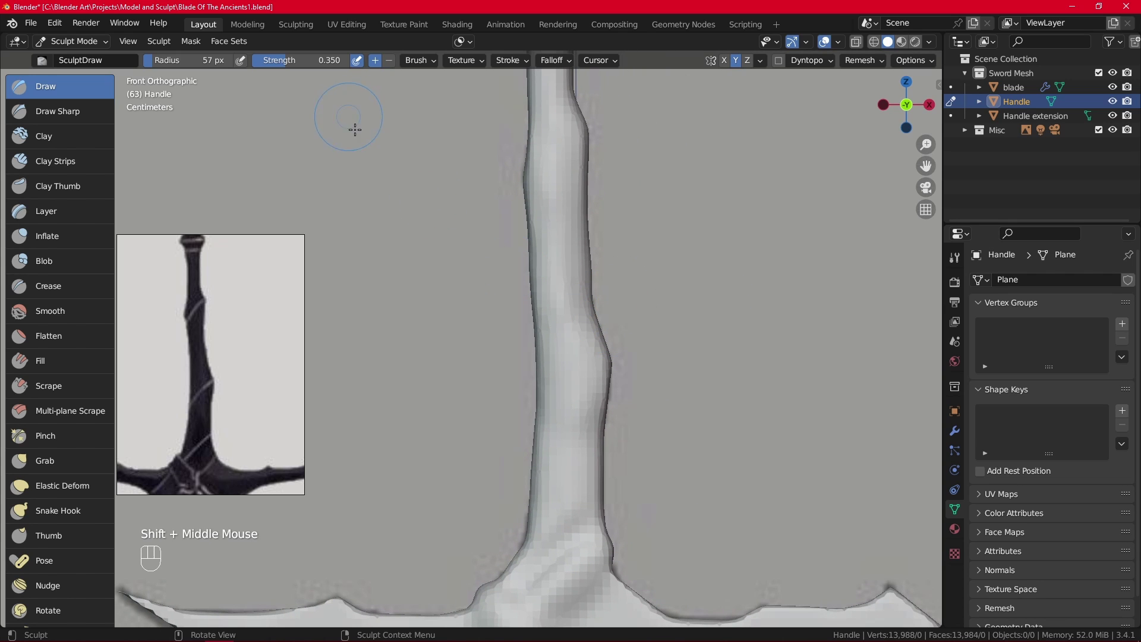
Shrink the brush with higher strength and carve creases into the grip top and ring band
{"action": "left_click_drag", "start_coordinate": [290, 62], "coordinate": [309, 73]}
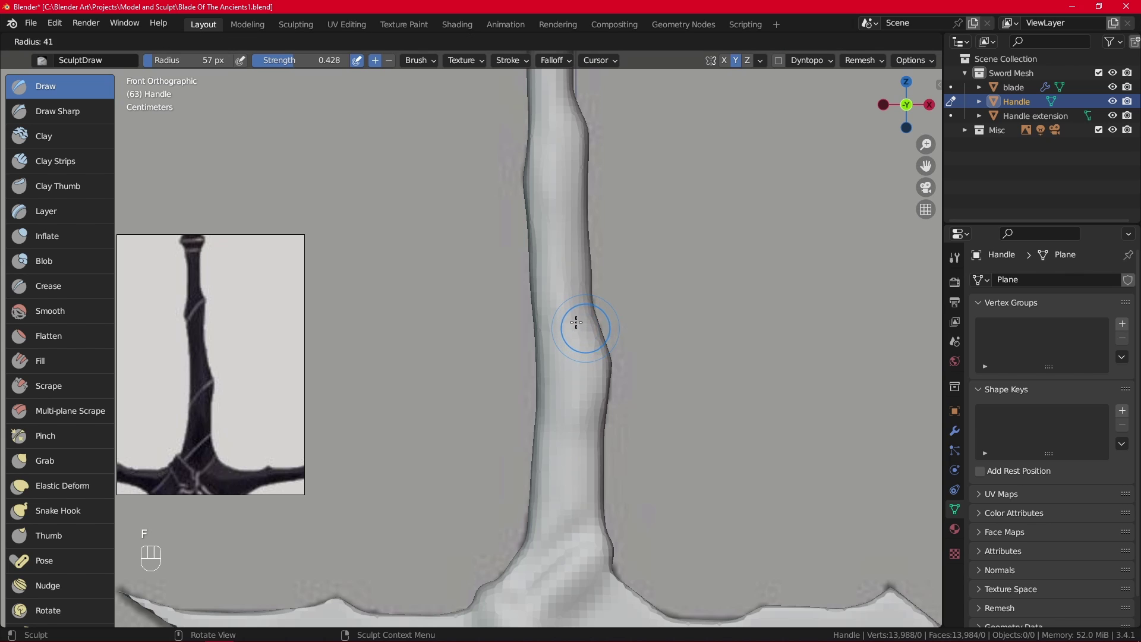
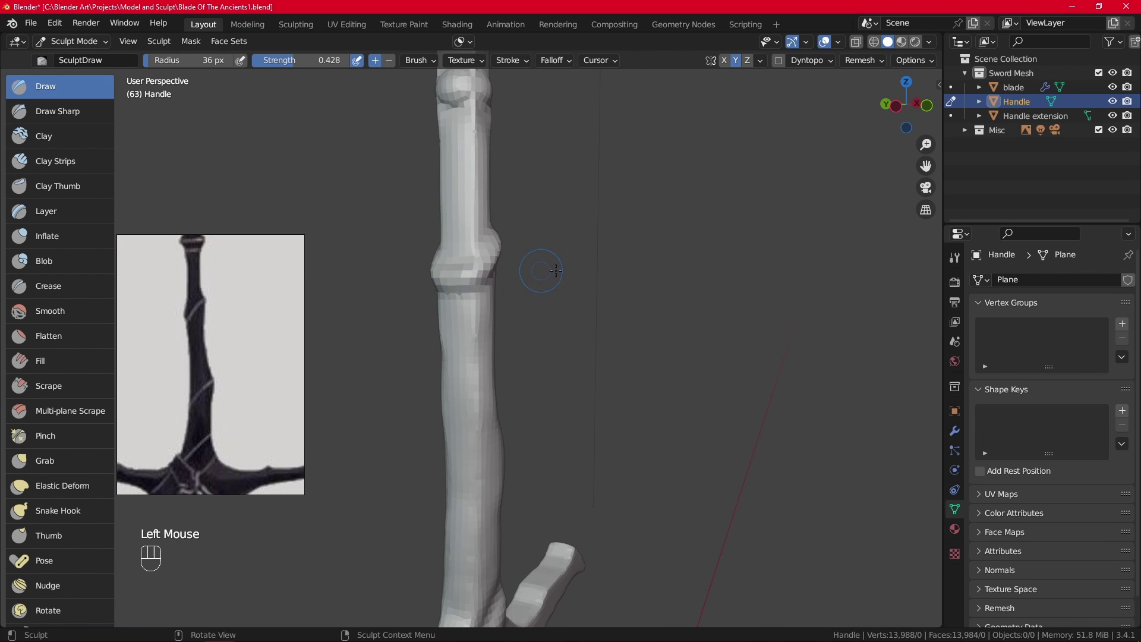
{"action": "left_click", "coordinate": [663, 367]}
{"action": "left_click_drag", "start_coordinate": [650, 403], "coordinate": [658, 339]}
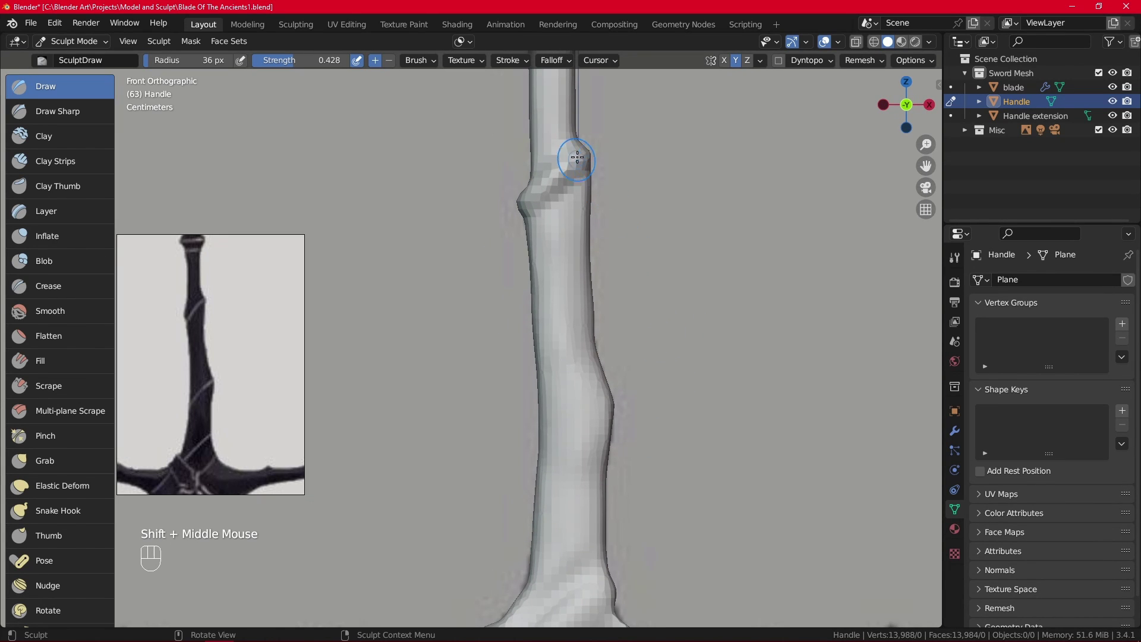
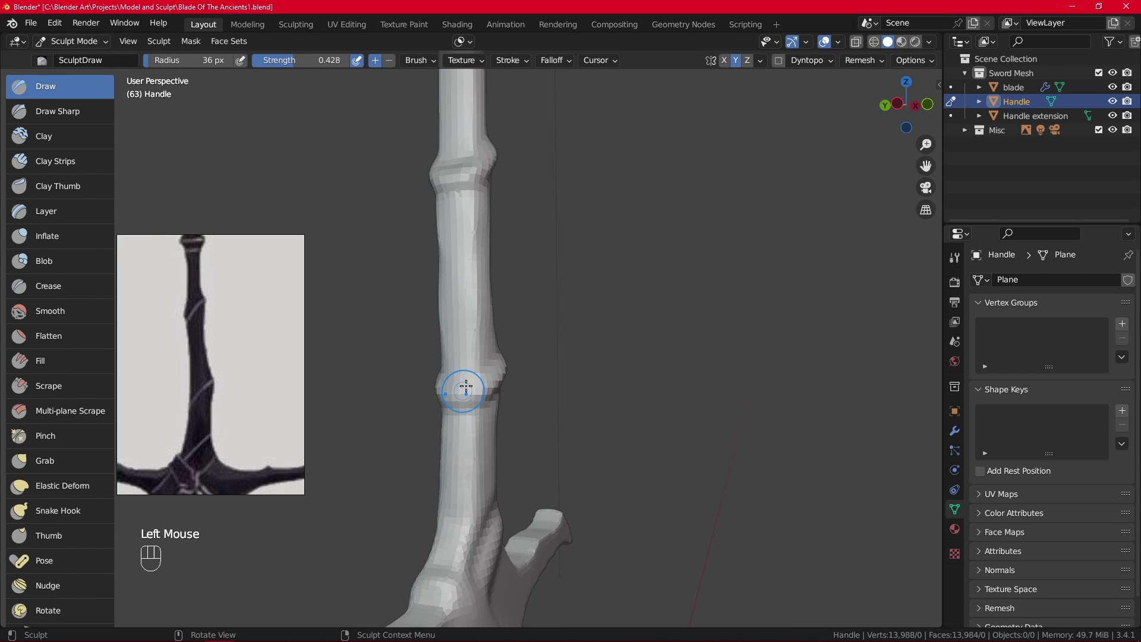
{"action": "left_click_drag", "start_coordinate": [866, 66], "coordinate": [773, 278]}
{"action": "left_click_drag", "start_coordinate": [709, 294], "coordinate": [586, 294]}
Deepen the ring band's groove and add crease detail from front view
{"action": "key", "text": "KP_1"}
{"action": "left_click_drag", "start_coordinate": [595, 319], "coordinate": [595, 304]}
{"action": "left_click", "coordinate": [601, 339]}
{"action": "left_click", "coordinate": [594, 346]}
{"action": "left_click_drag", "start_coordinate": [603, 347], "coordinate": [549, 398]}
{"action": "left_click_drag", "start_coordinate": [629, 366], "coordinate": [712, 364]}
{"action": "left_click", "coordinate": [493, 387]}
{"action": "left_click_drag", "start_coordinate": [623, 322], "coordinate": [461, 315]}
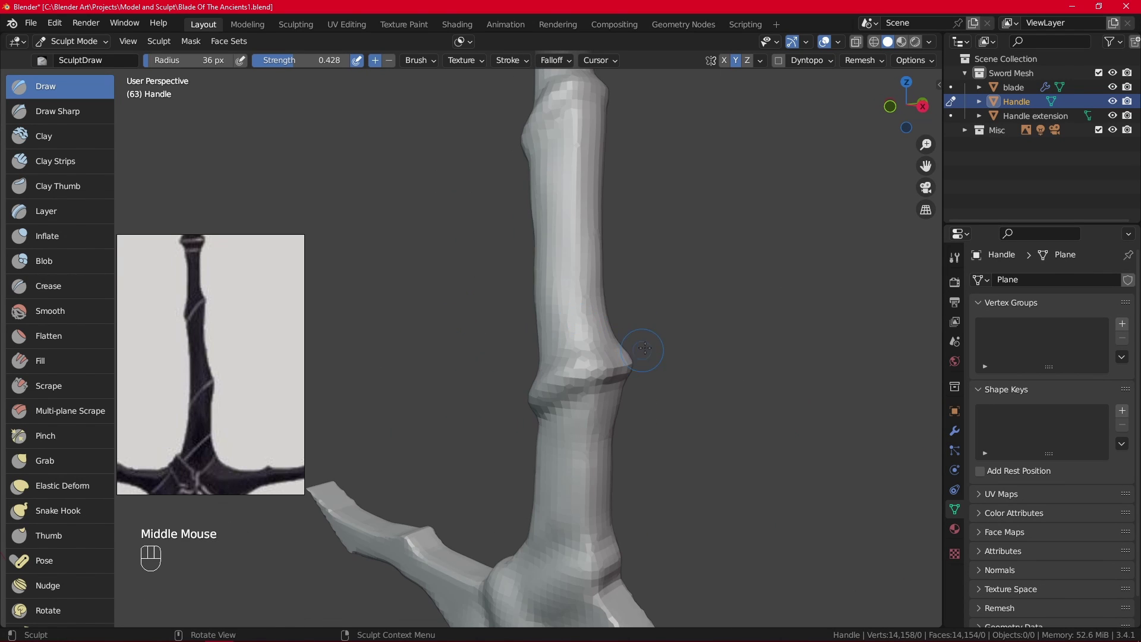
{"action": "left_click_drag", "start_coordinate": [642, 356], "coordinate": [616, 358]}
{"action": "left_click", "coordinate": [574, 368]}
Add crease detail to the lower ring band from another angle
{"action": "middle_click", "coordinate": [621, 245]}
{"action": "left_click_drag", "start_coordinate": [703, 473], "coordinate": [778, 457]}
{"action": "left_click", "coordinate": [613, 380]}
{"action": "left_click_drag", "start_coordinate": [615, 421], "coordinate": [729, 408]}
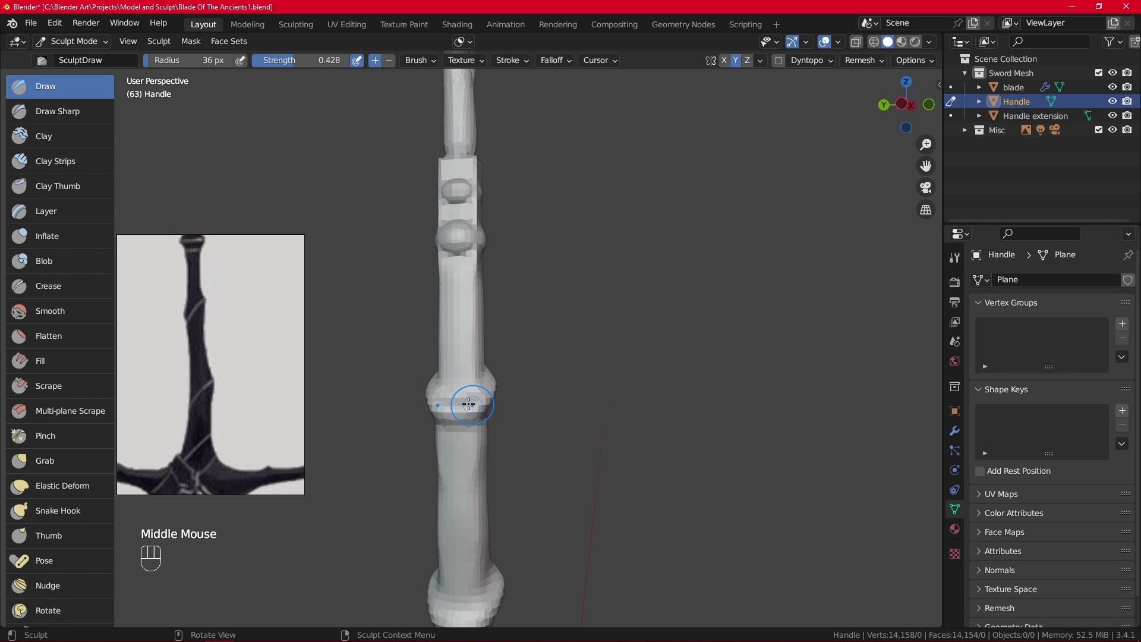
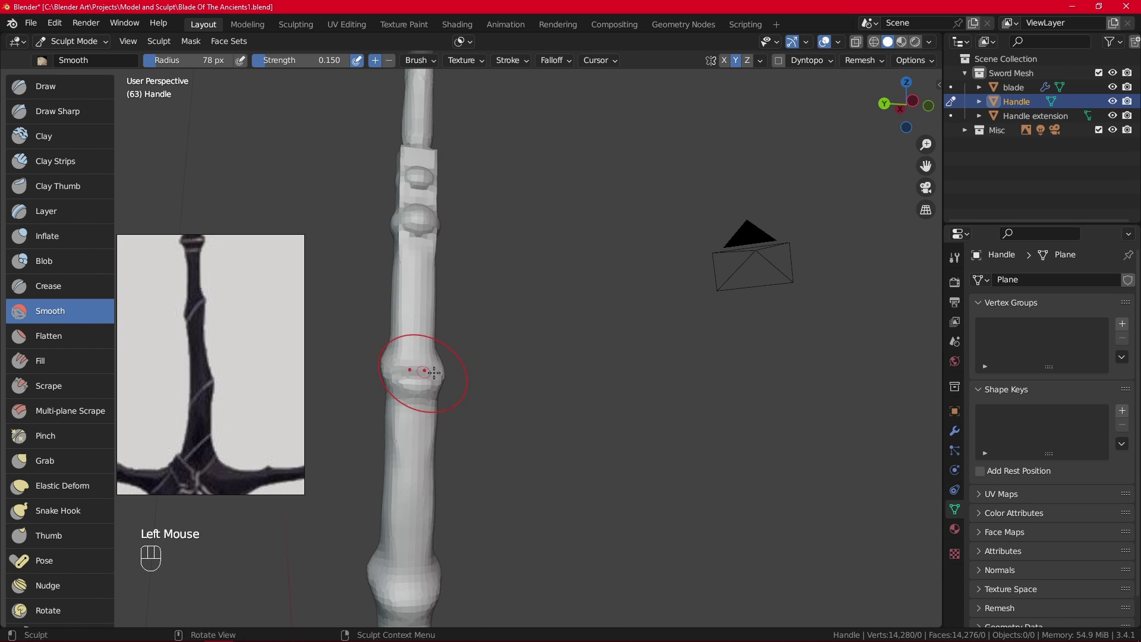
Soften the ring band's creases and smooth the lumpy grip surface
{"action": "middle_click", "coordinate": [525, 354]}
{"action": "left_click_drag", "start_coordinate": [885, 65], "coordinate": [731, 304]}
{"action": "middle_click", "coordinate": [649, 343]}
{"action": "left_click_drag", "start_coordinate": [609, 412], "coordinate": [575, 414]}
{"action": "left_click_drag", "start_coordinate": [607, 411], "coordinate": [595, 513]}
{"action": "left_click_drag", "start_coordinate": [595, 459], "coordinate": [583, 432]}
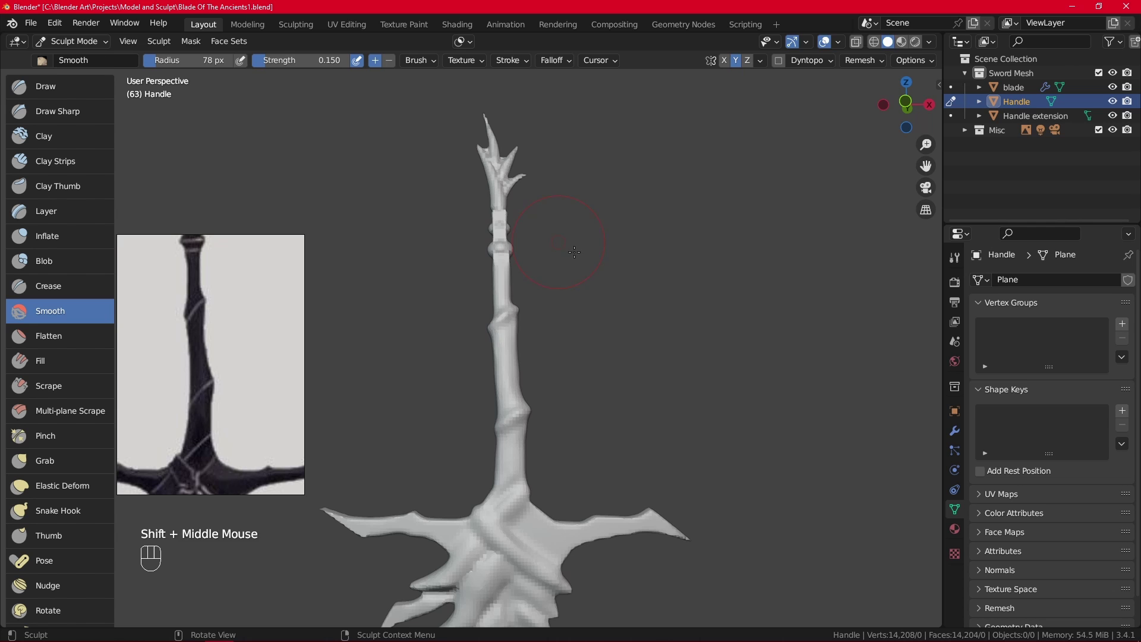
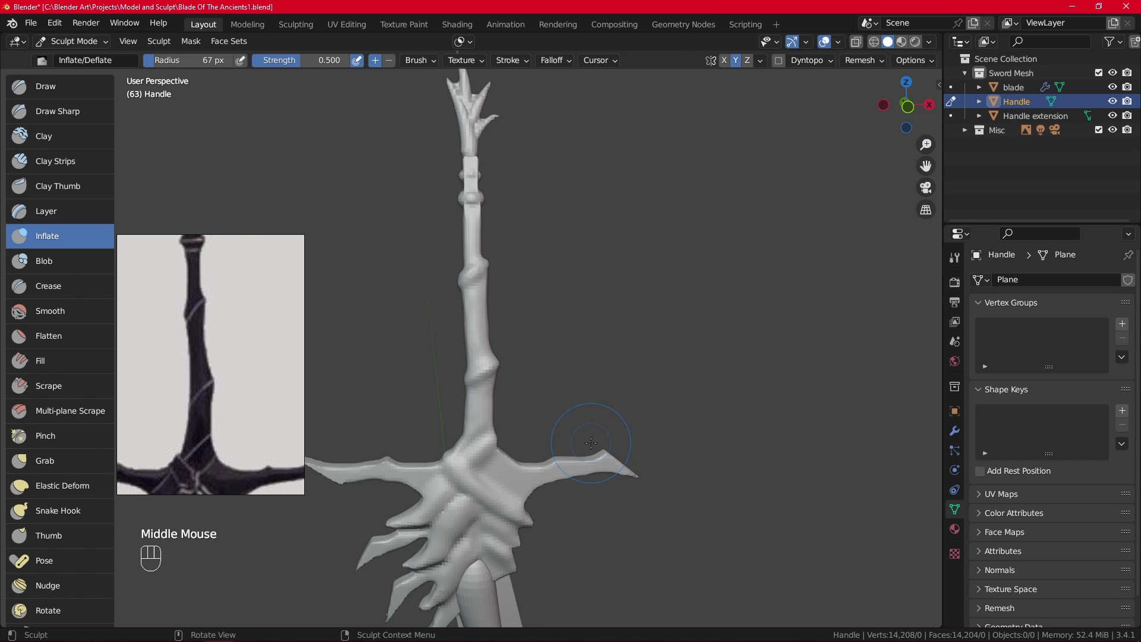
Bring the grip's knots into close view and switch to the Draw brush
{"action": "middle_click", "coordinate": [545, 356]}
{"action": "left_click_drag", "start_coordinate": [575, 335], "coordinate": [583, 275]}
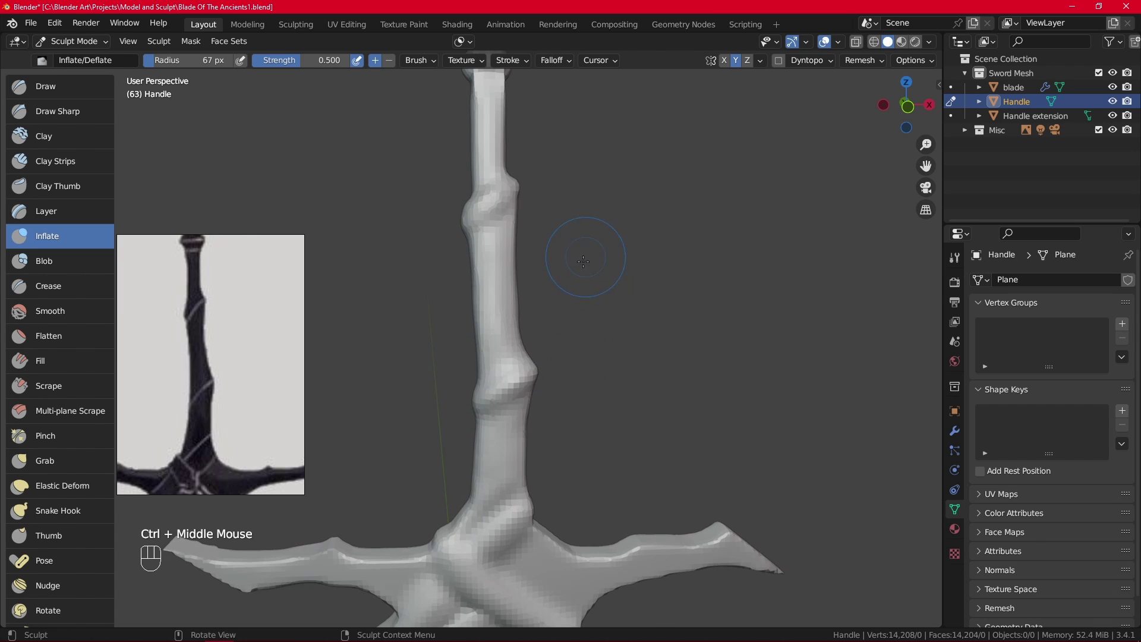
{"action": "left_click_drag", "start_coordinate": [577, 284], "coordinate": [581, 426]}
{"action": "left_click", "coordinate": [66, 91]}
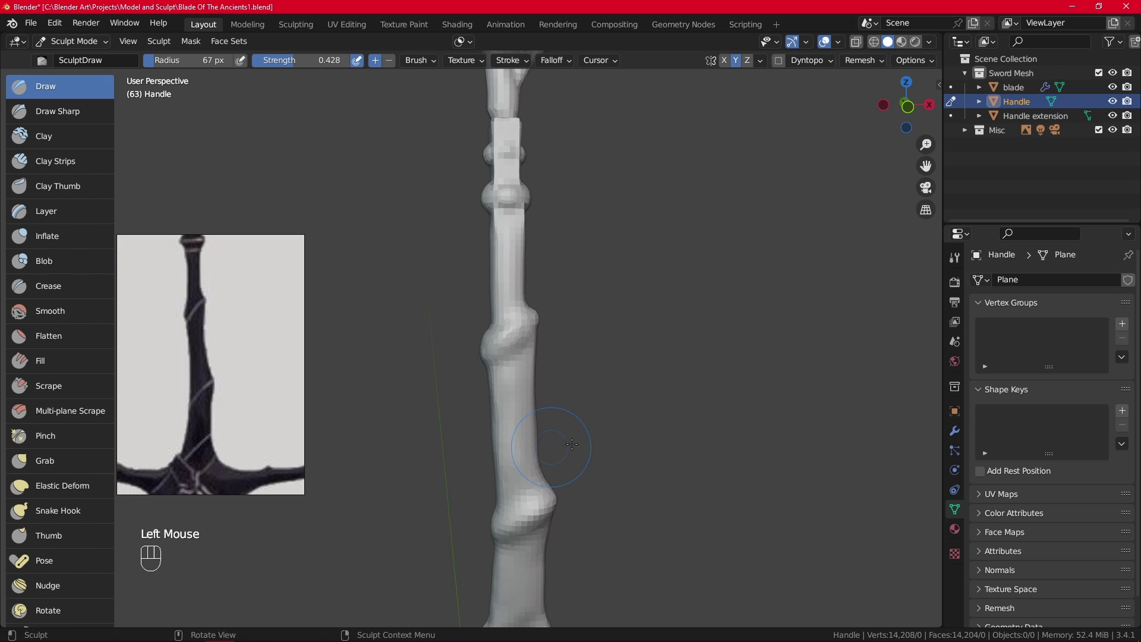
Zoom onto one knot on the grip and raise it into a more pronounced swelling
{"action": "left_click_drag", "start_coordinate": [596, 393], "coordinate": [611, 296]}
{"action": "left_click_drag", "start_coordinate": [615, 364], "coordinate": [693, 366]}
{"action": "left_click_drag", "start_coordinate": [516, 353], "coordinate": [443, 370]}
{"action": "left_click_drag", "start_coordinate": [606, 356], "coordinate": [588, 391]}
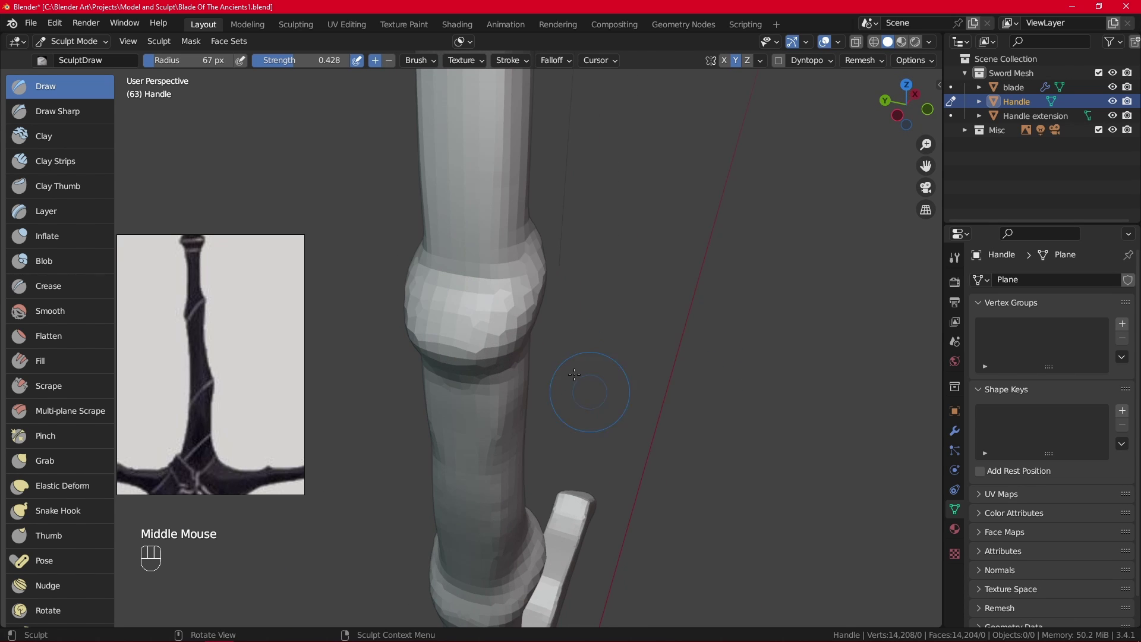
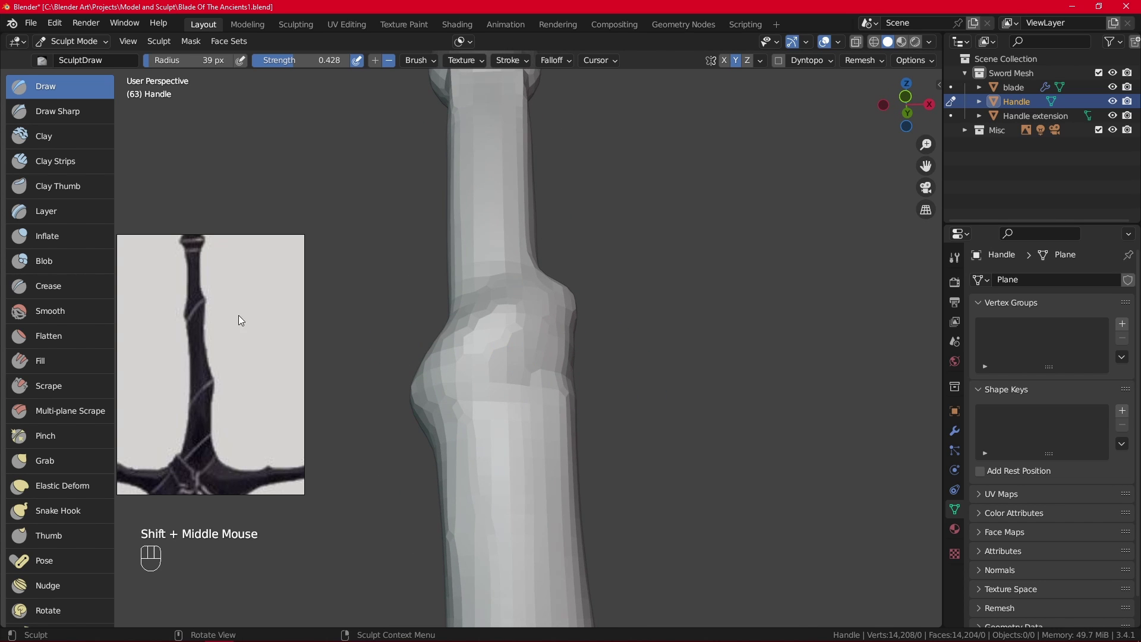
In front view, build up the grip's swelling and shape its outline with a larger brush
{"action": "key", "text": "KP_1"}
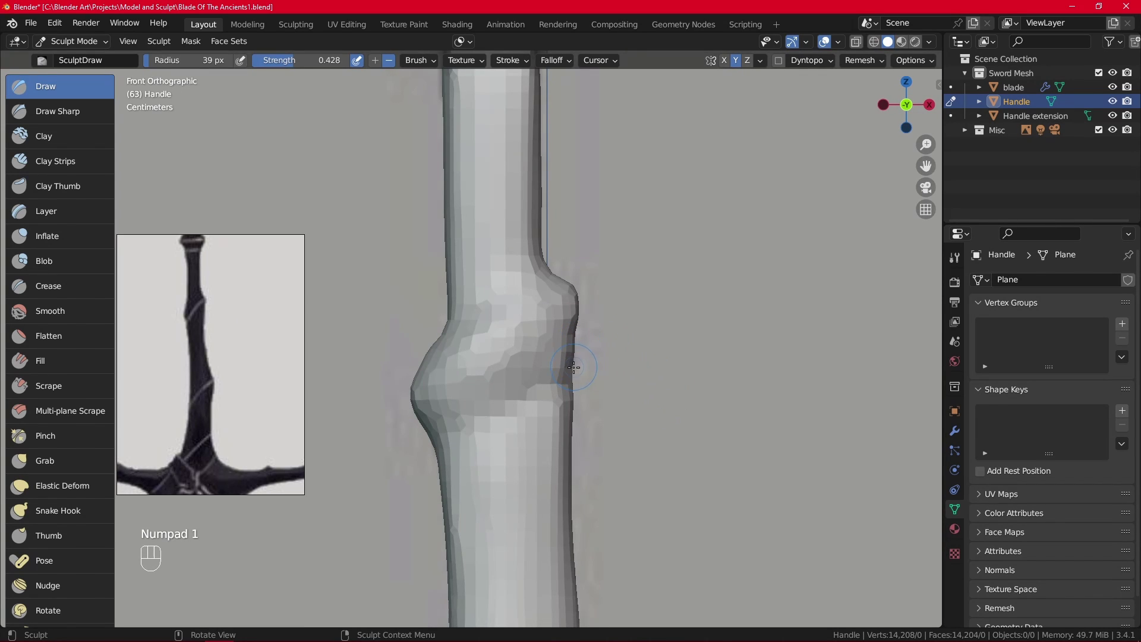
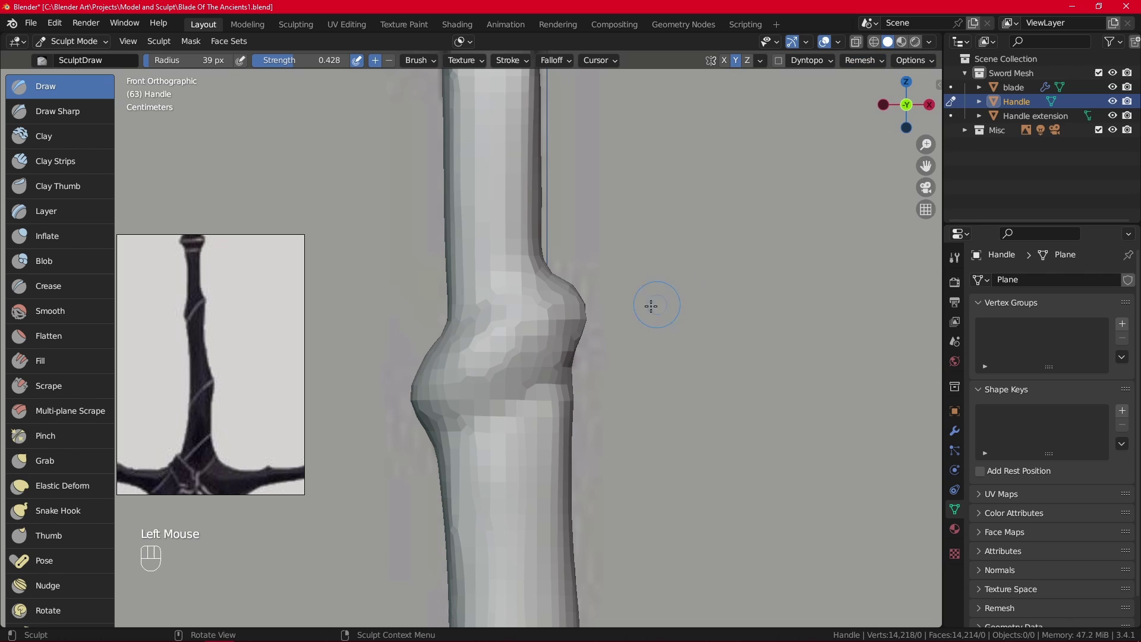
{"action": "left_click_drag", "start_coordinate": [556, 271], "coordinate": [558, 286]}
{"action": "left_click_drag", "start_coordinate": [571, 386], "coordinate": [562, 421]}
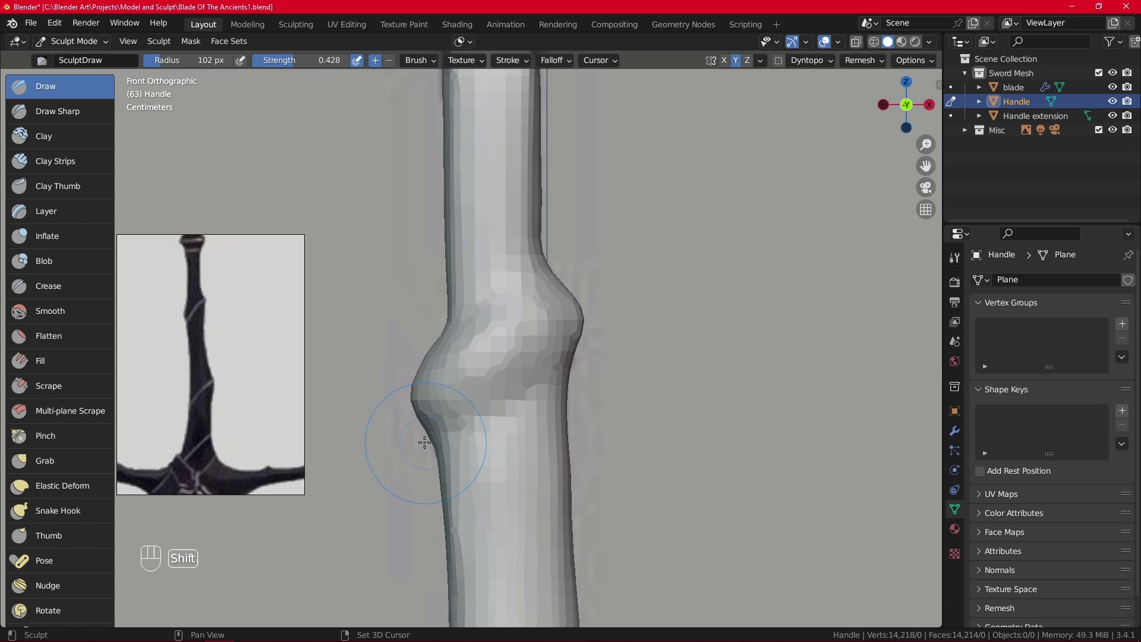
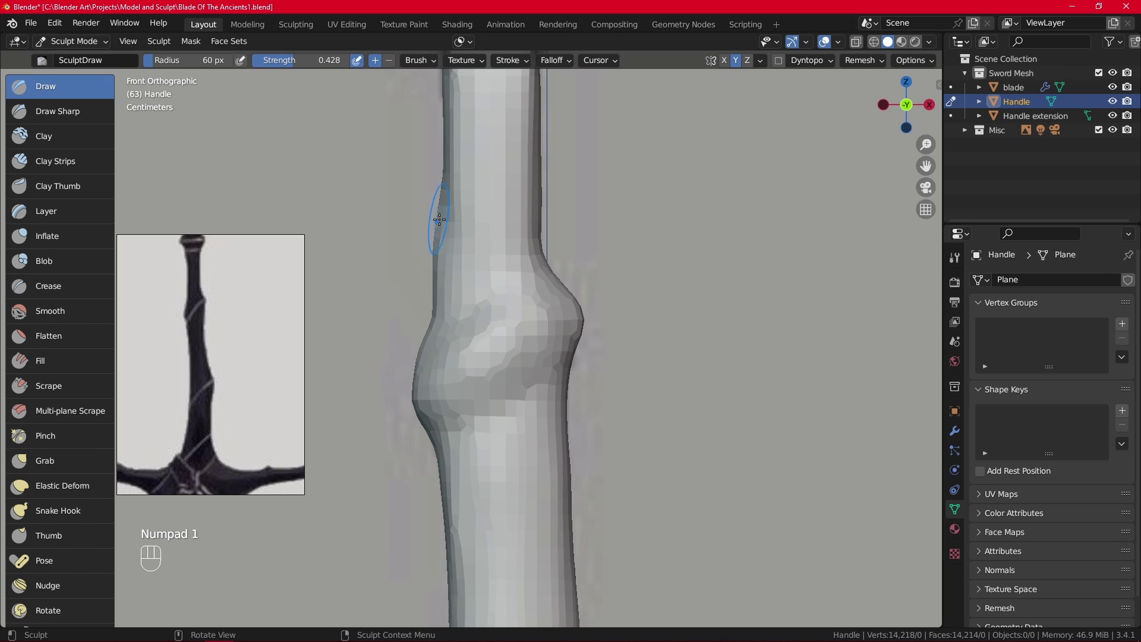
{"action": "left_click_drag", "start_coordinate": [869, 63], "coordinate": [825, 224]}
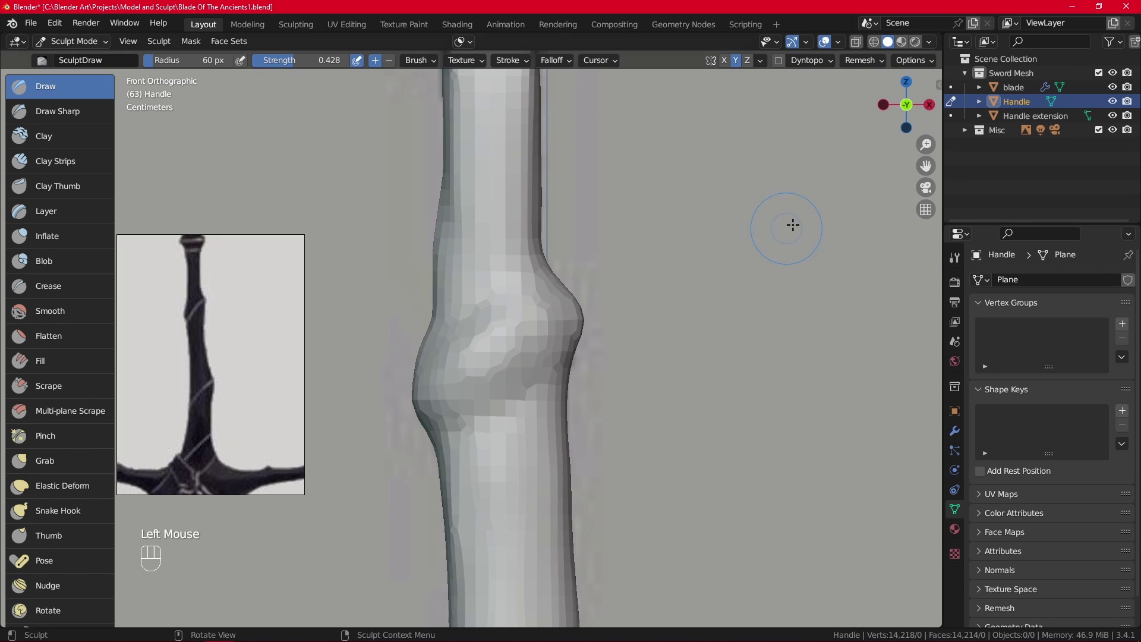
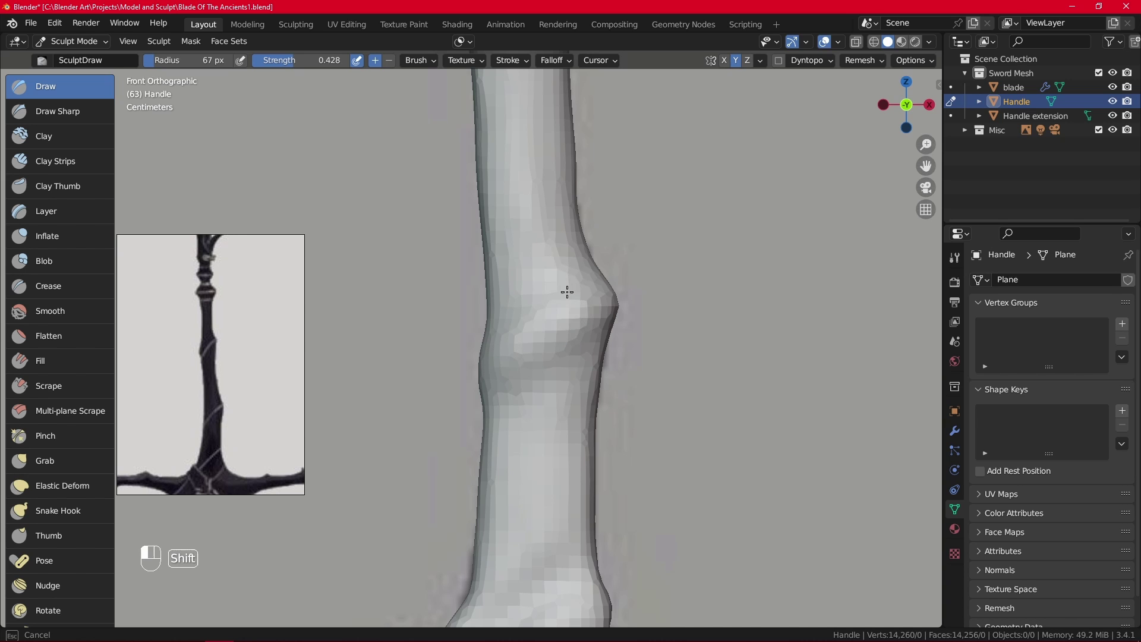
Orbit around the grip's swelling and refine its knotty profile toward the reference
{"action": "left_click_drag", "start_coordinate": [595, 228], "coordinate": [625, 318]}
{"action": "left_click_drag", "start_coordinate": [662, 267], "coordinate": [536, 289]}
{"action": "left_click", "coordinate": [509, 327]}
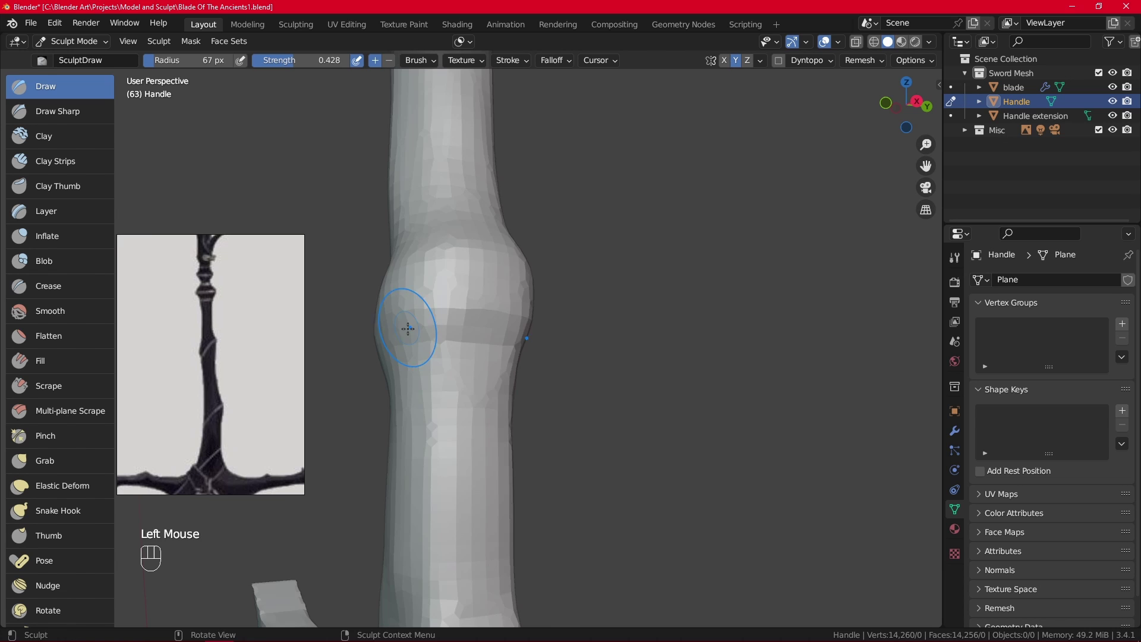
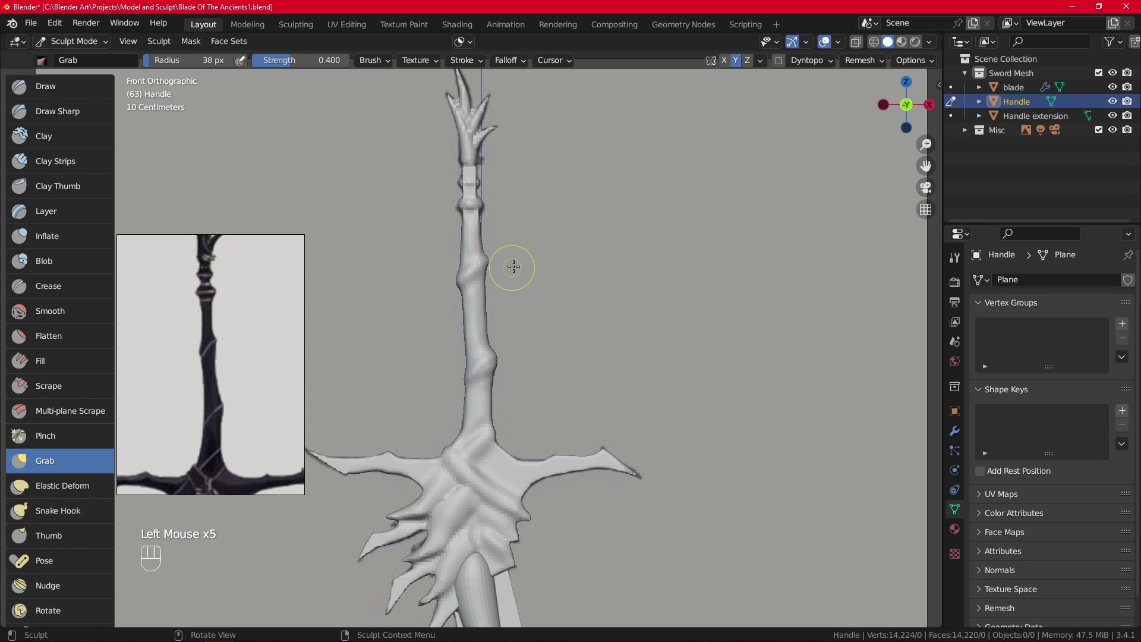
Nudge the grip's silhouette with repeated Grab strokes, then view the whole sword
{"action": "left_click", "coordinate": [494, 364]}
{"action": "double_click", "coordinate": [493, 362]}
{"action": "left_click", "coordinate": [494, 360]}
{"action": "left_click", "coordinate": [490, 346]}
{"action": "left_click", "coordinate": [491, 349]}
{"action": "double_click", "coordinate": [492, 351]}
{"action": "left_click", "coordinate": [492, 353]}
{"action": "left_click", "coordinate": [493, 361]}
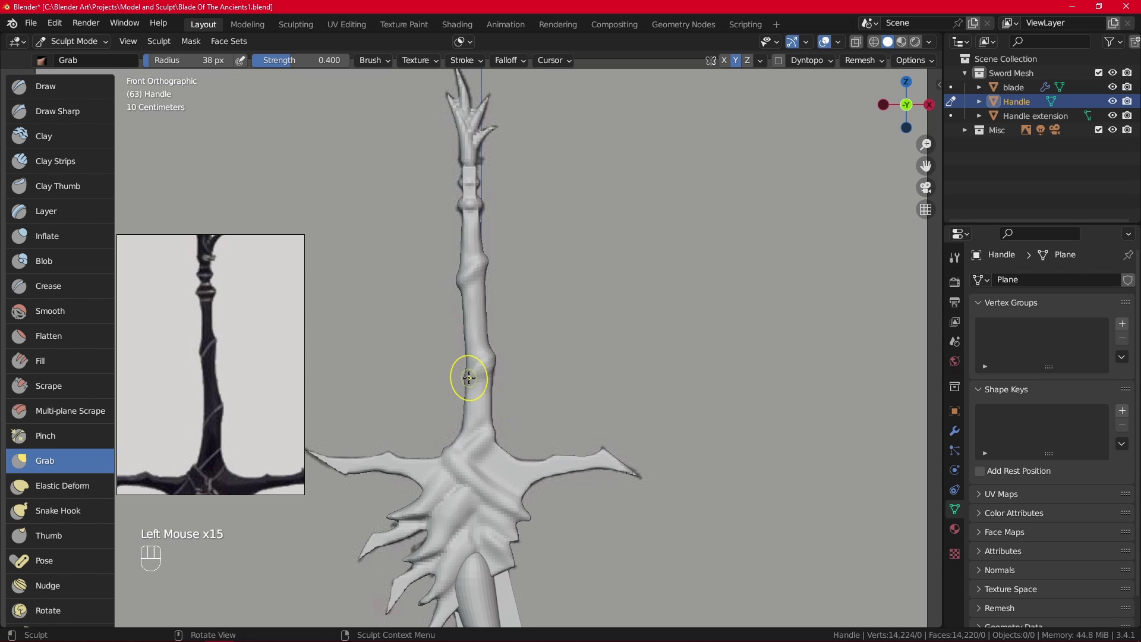
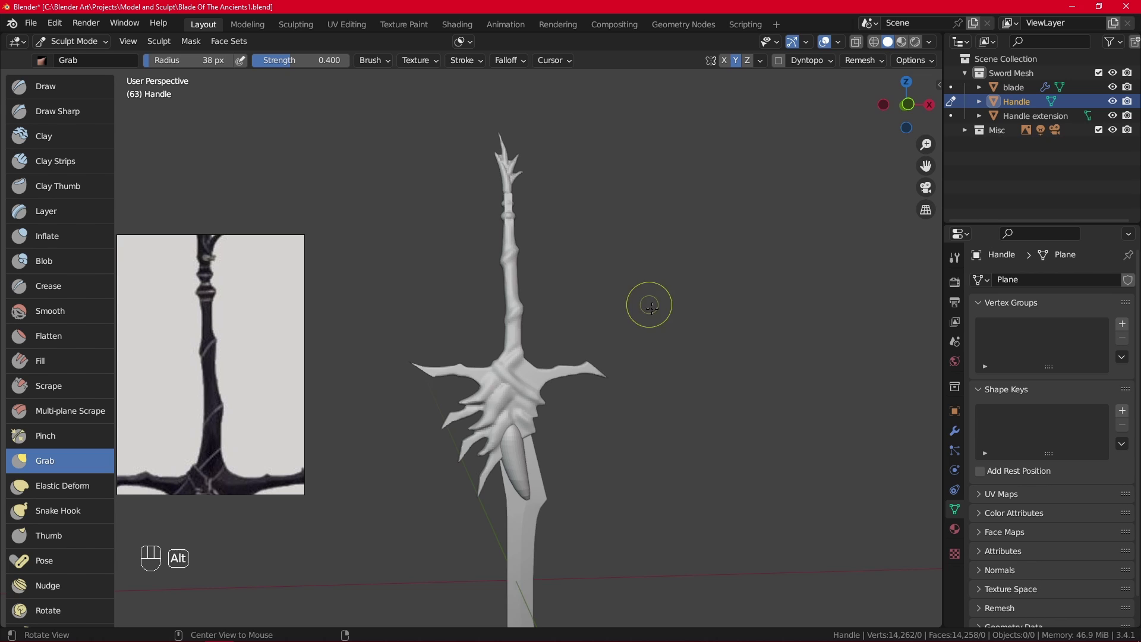
{"action": "left_click_drag", "start_coordinate": [636, 302], "coordinate": [616, 313]}
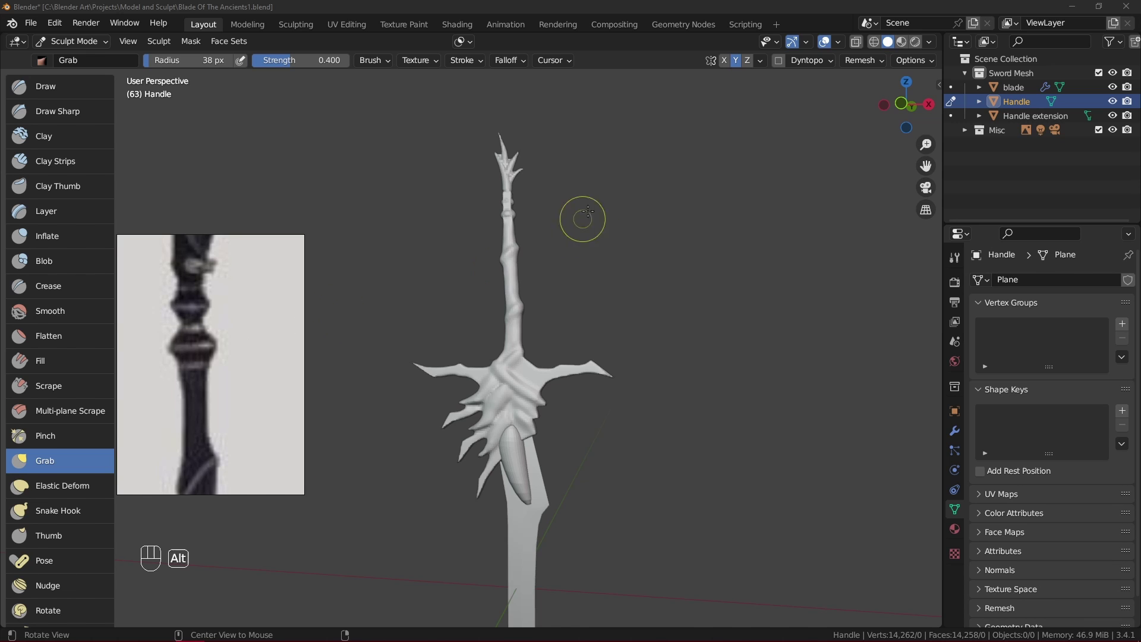
Orbit and zoom the view in on the ring bands near the top of the grip
{"action": "scroll", "scroll_direction": "up", "scroll_amount": 3}
{"action": "left_click", "coordinate": [537, 202]}
{"action": "scroll", "scroll_direction": "up", "scroll_amount": 3}
{"action": "left_click_drag", "start_coordinate": [582, 264], "coordinate": [629, 298]}
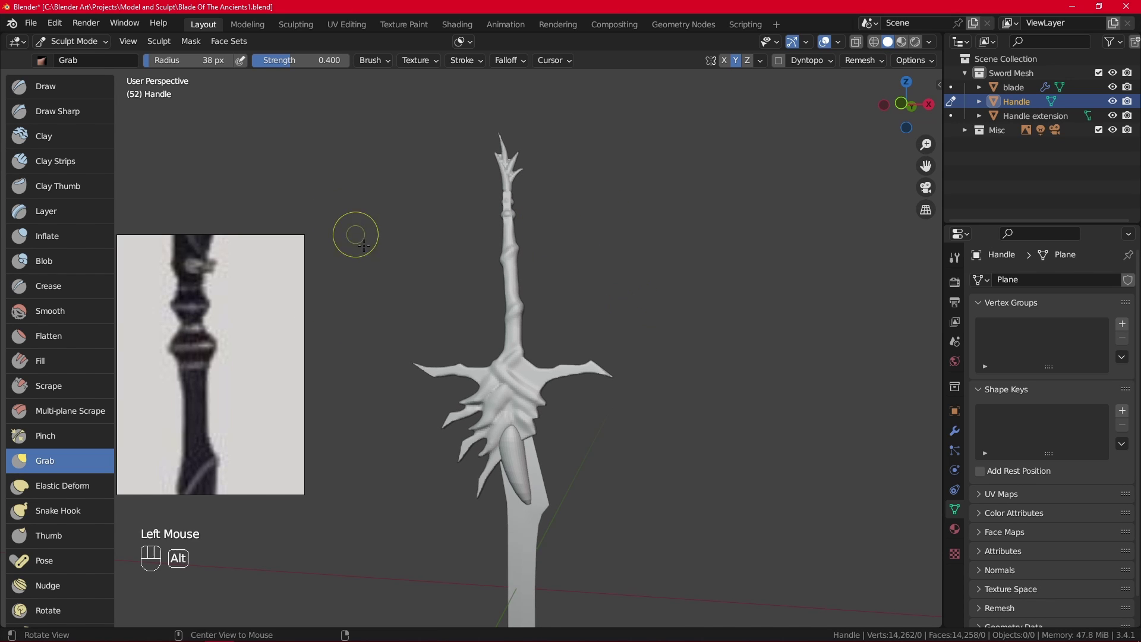
{"action": "middle_click", "coordinate": [557, 244]}
{"action": "left_click_drag", "start_coordinate": [566, 232], "coordinate": [567, 352]}
{"action": "left_click_drag", "start_coordinate": [593, 282], "coordinate": [631, 181]}
{"action": "left_click_drag", "start_coordinate": [668, 240], "coordinate": [548, 295]}
{"action": "left_click_drag", "start_coordinate": [593, 300], "coordinate": [611, 247]}
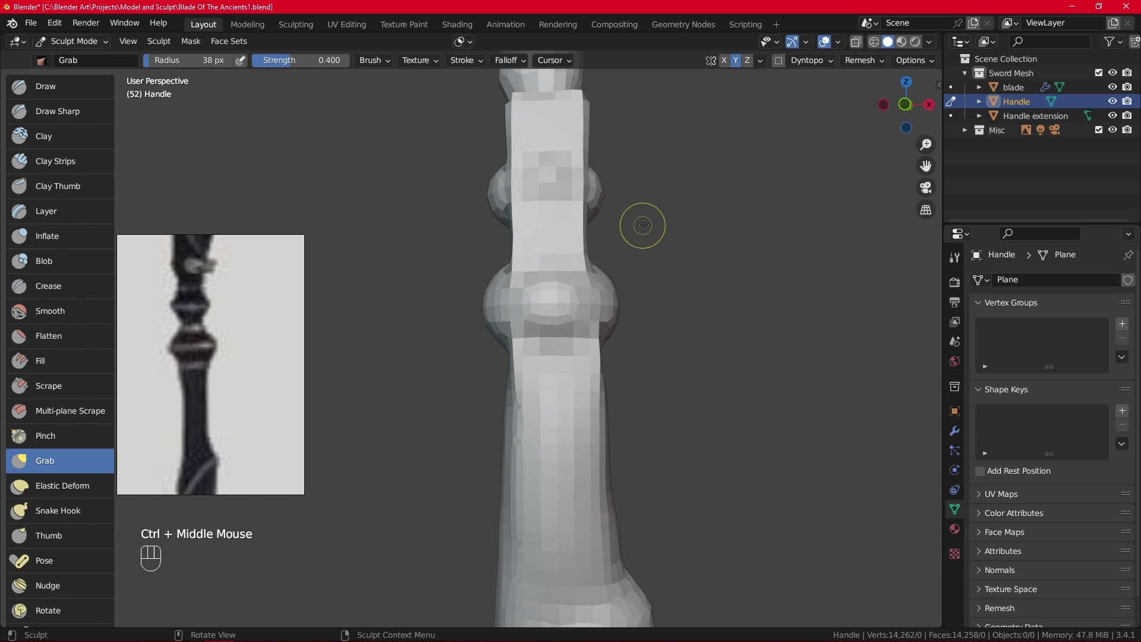
Grab-adjust the ring bands slightly to reshape them
{"action": "left_click_drag", "start_coordinate": [654, 279], "coordinate": [651, 359]}
{"action": "left_click_drag", "start_coordinate": [625, 345], "coordinate": [642, 346]}
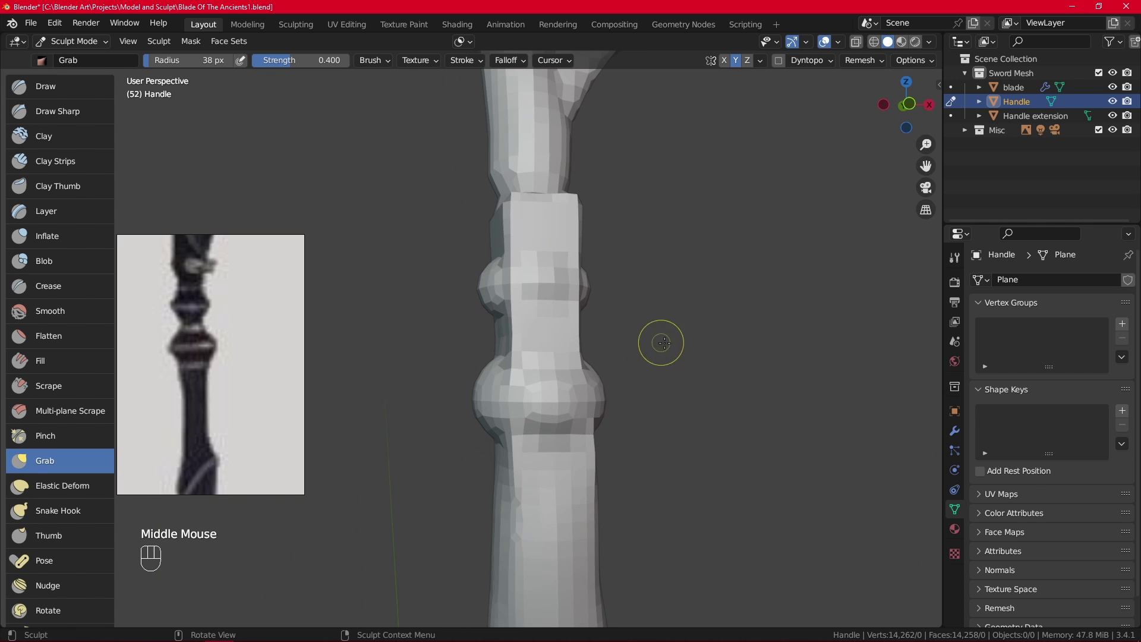
{"action": "left_click_drag", "start_coordinate": [720, 340], "coordinate": [683, 358]}
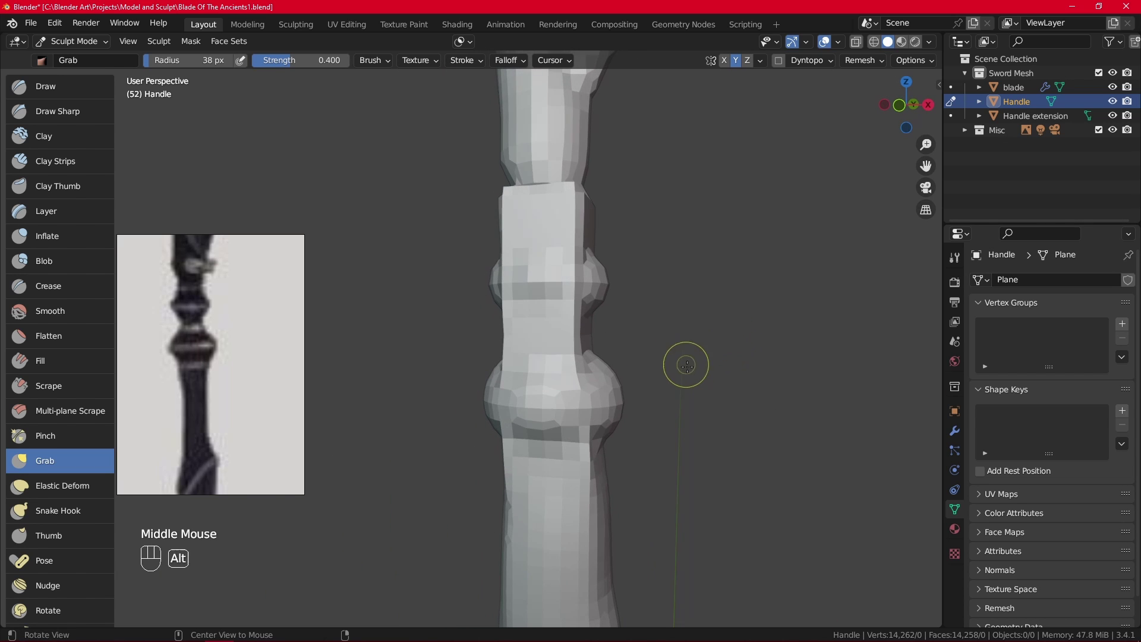
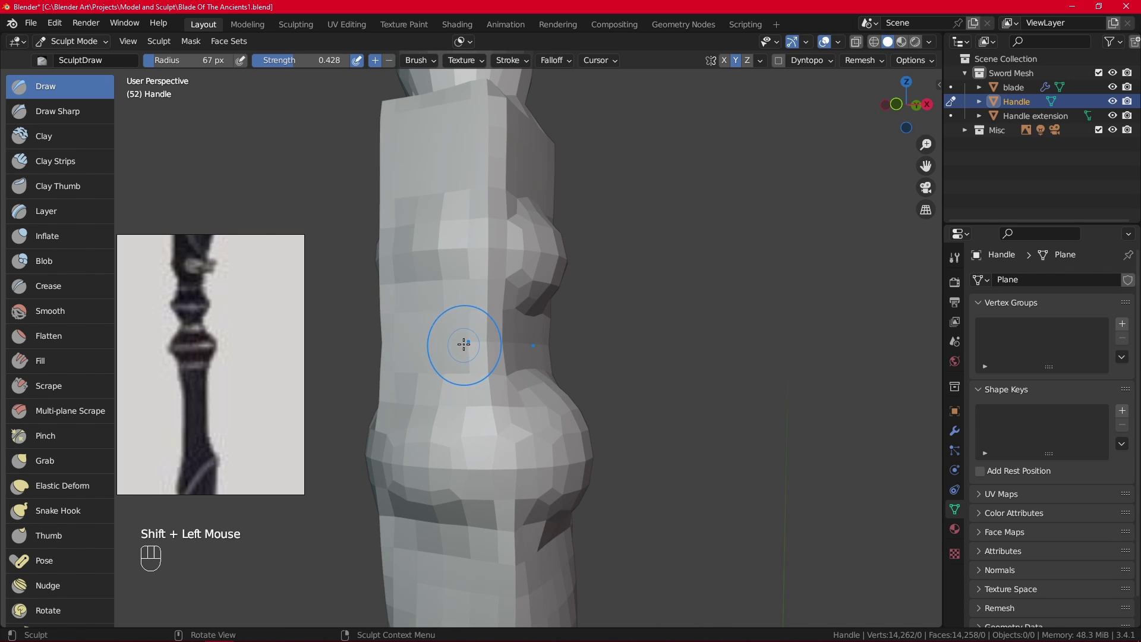
Build up the surface between the ring bands with Draw, briefly trying the Crease brush
{"action": "left_click_drag", "start_coordinate": [565, 300], "coordinate": [620, 307]}
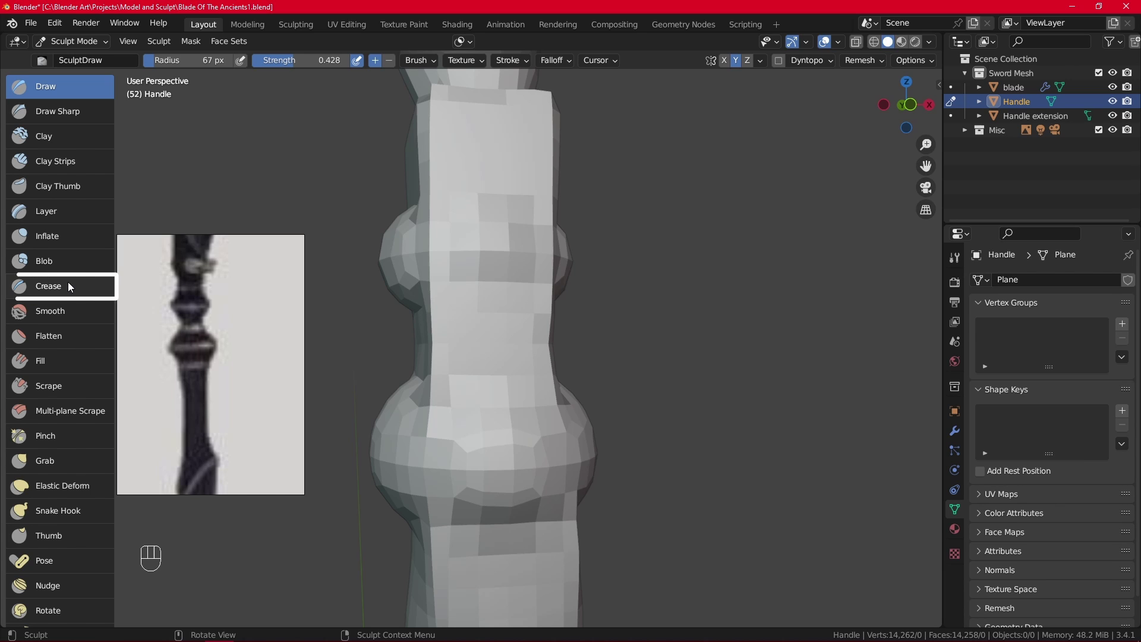
{"action": "left_click", "coordinate": [62, 284]}
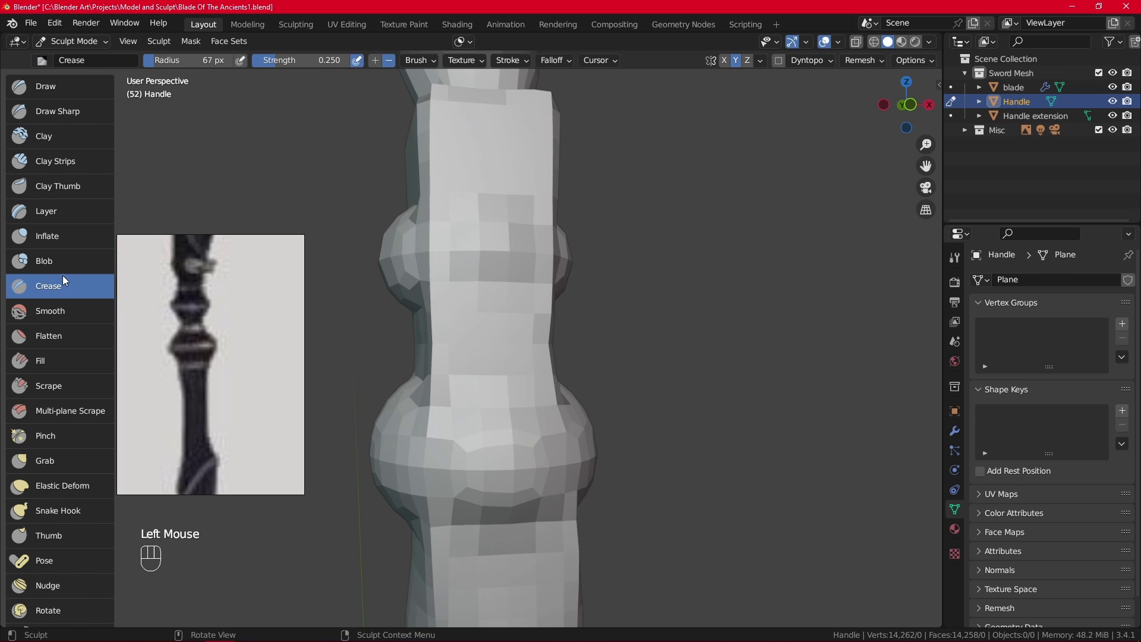
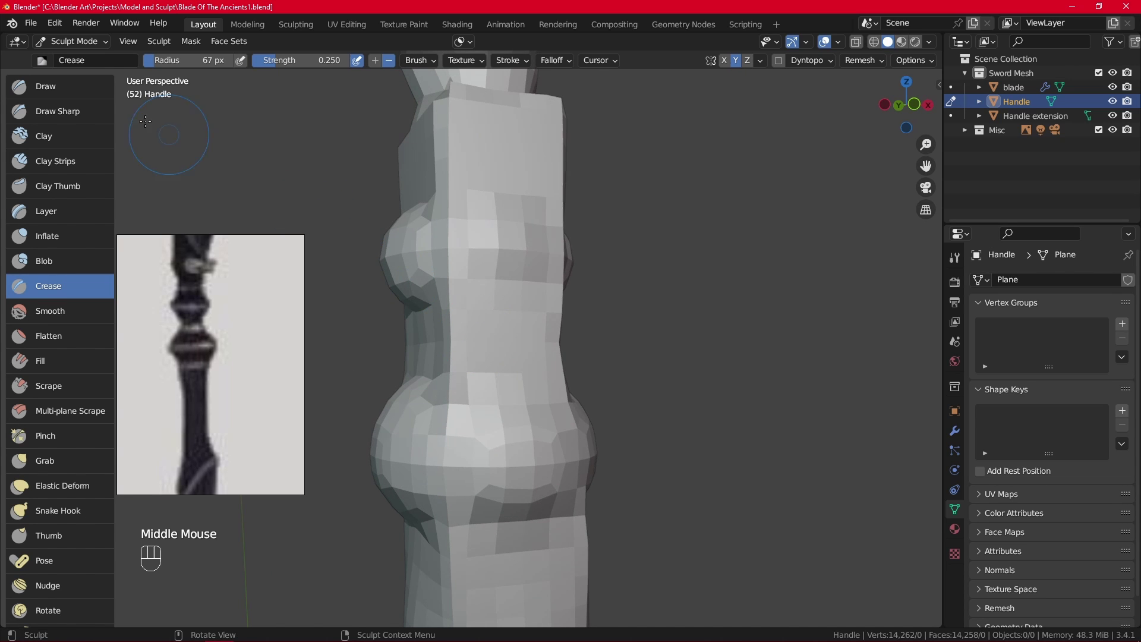
{"action": "left_click", "coordinate": [69, 94]}
{"action": "left_click", "coordinate": [391, 64]}
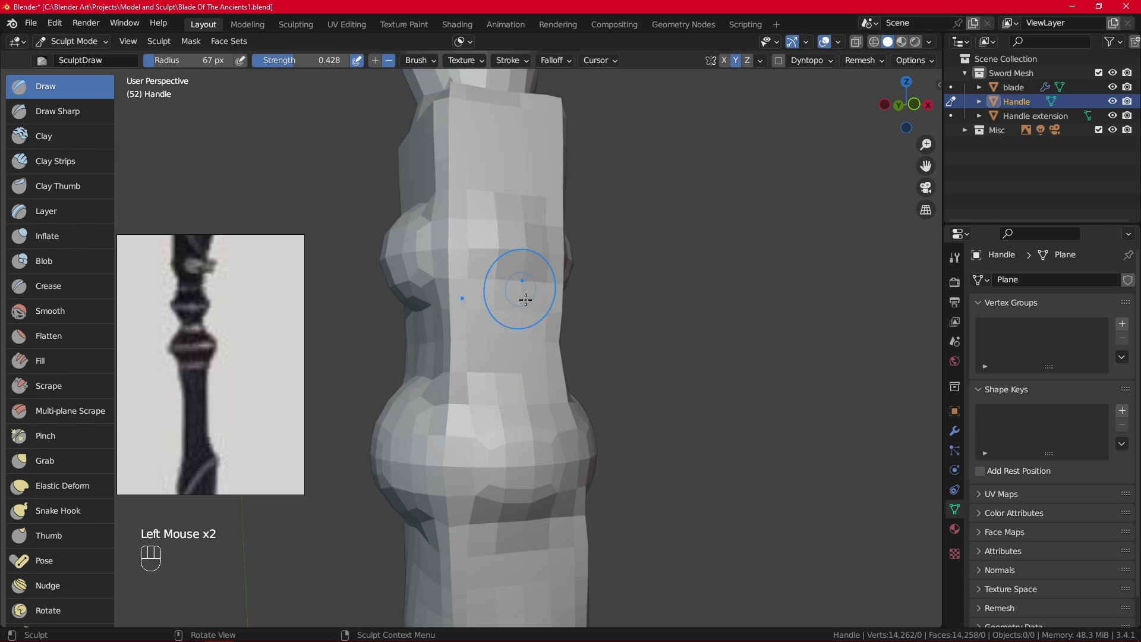
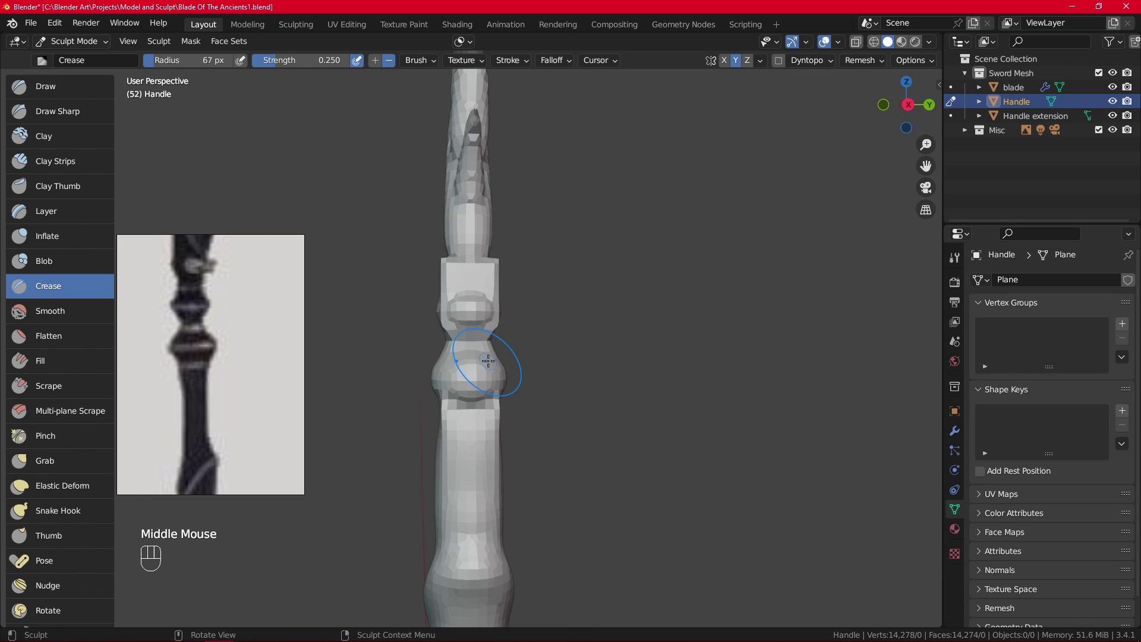
Bring the upper ring band close and view the handle straight from the front
{"action": "left_click_drag", "start_coordinate": [538, 410], "coordinate": [545, 305]}
{"action": "left_click_drag", "start_coordinate": [567, 323], "coordinate": [493, 319]}
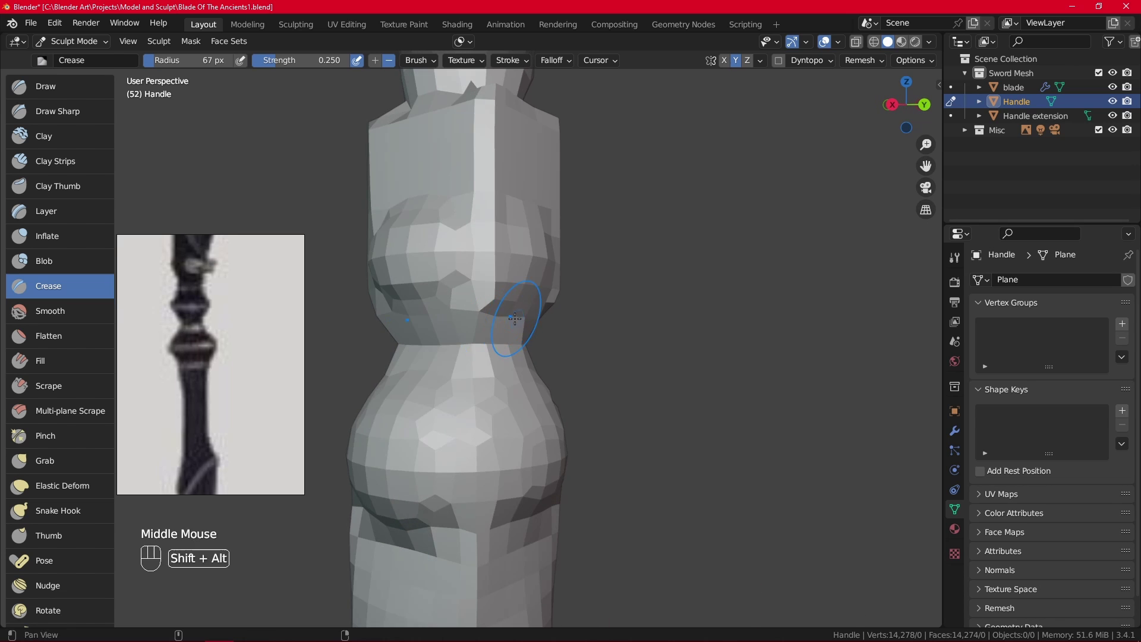
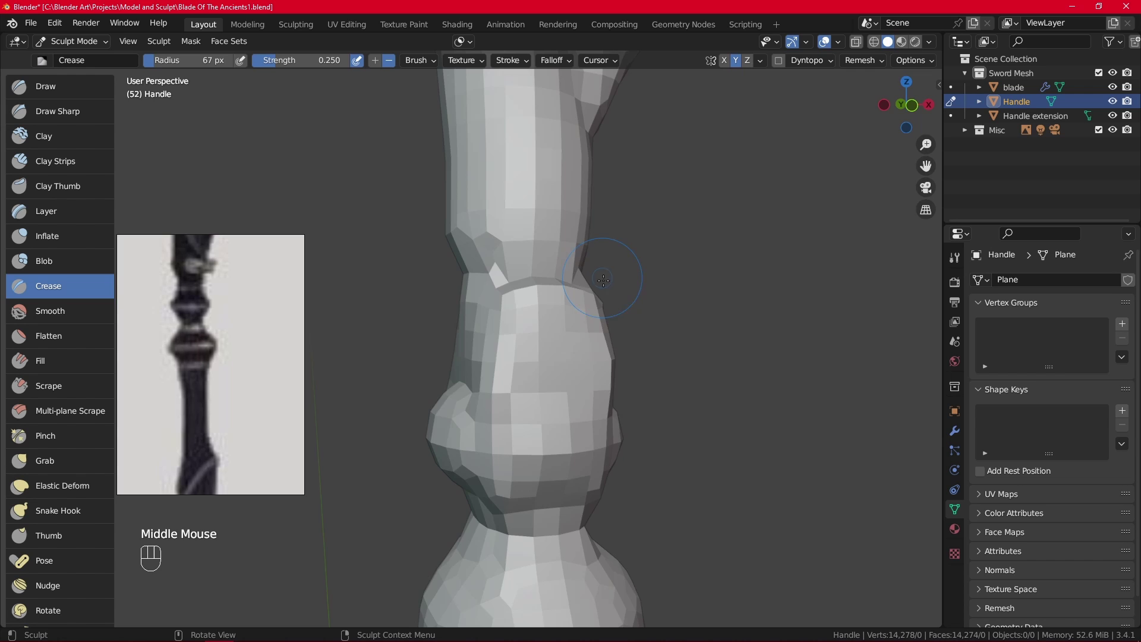
{"action": "key", "text": "KP_1"}
Stroke along the upper ring band to deepen the groove above the bulge
{"action": "left_click", "coordinate": [561, 314]}
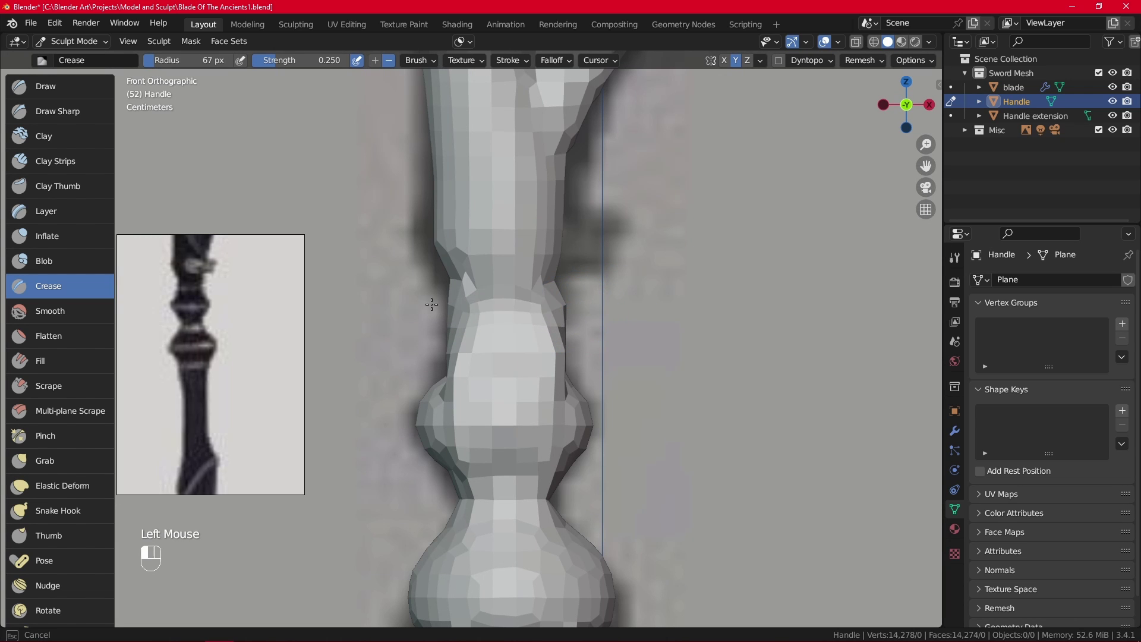
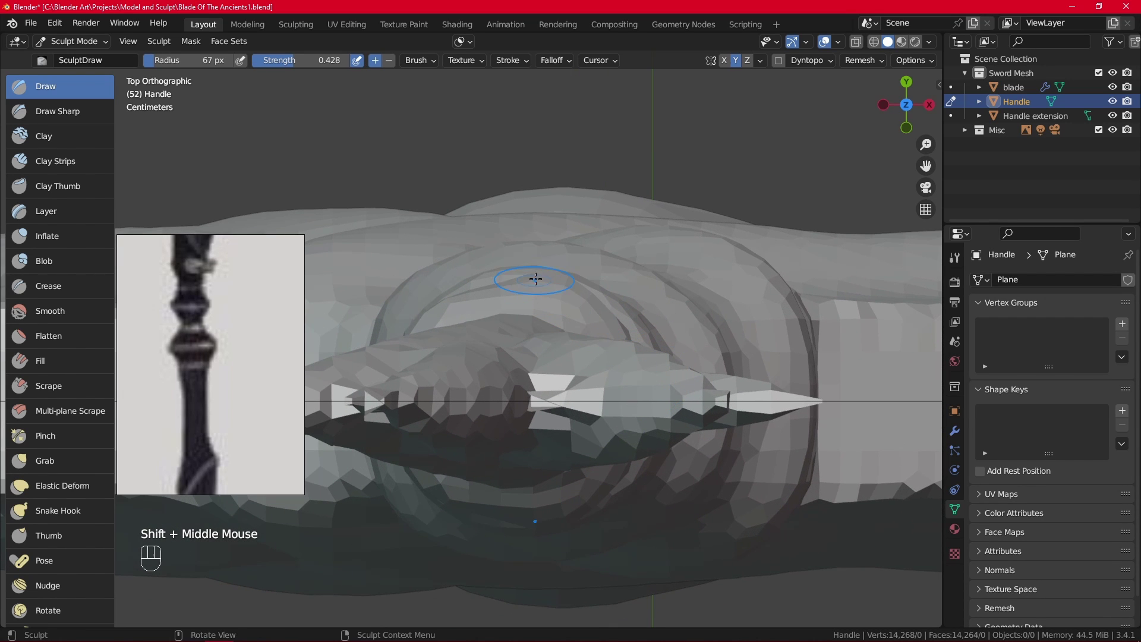
Orbit around the handle to inspect the stacked ring bulges from all sides
{"action": "left_click_drag", "start_coordinate": [477, 287], "coordinate": [584, 311]}
{"action": "left_click_drag", "start_coordinate": [641, 317], "coordinate": [628, 239]}
{"action": "left_click_drag", "start_coordinate": [628, 311], "coordinate": [609, 417]}
{"action": "left_click_drag", "start_coordinate": [629, 423], "coordinate": [681, 423]}
{"action": "left_click_drag", "start_coordinate": [560, 388], "coordinate": [496, 394]}
{"action": "left_click_drag", "start_coordinate": [562, 401], "coordinate": [651, 408]}
{"action": "left_click_drag", "start_coordinate": [542, 330], "coordinate": [467, 347]}
{"action": "left_click_drag", "start_coordinate": [533, 354], "coordinate": [712, 355]}
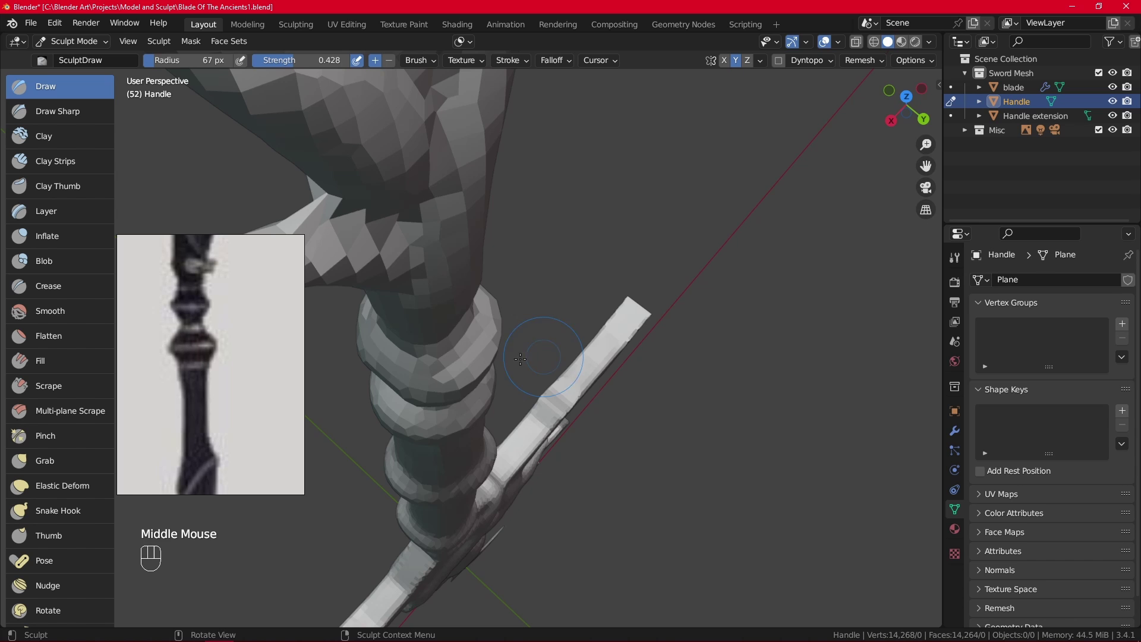
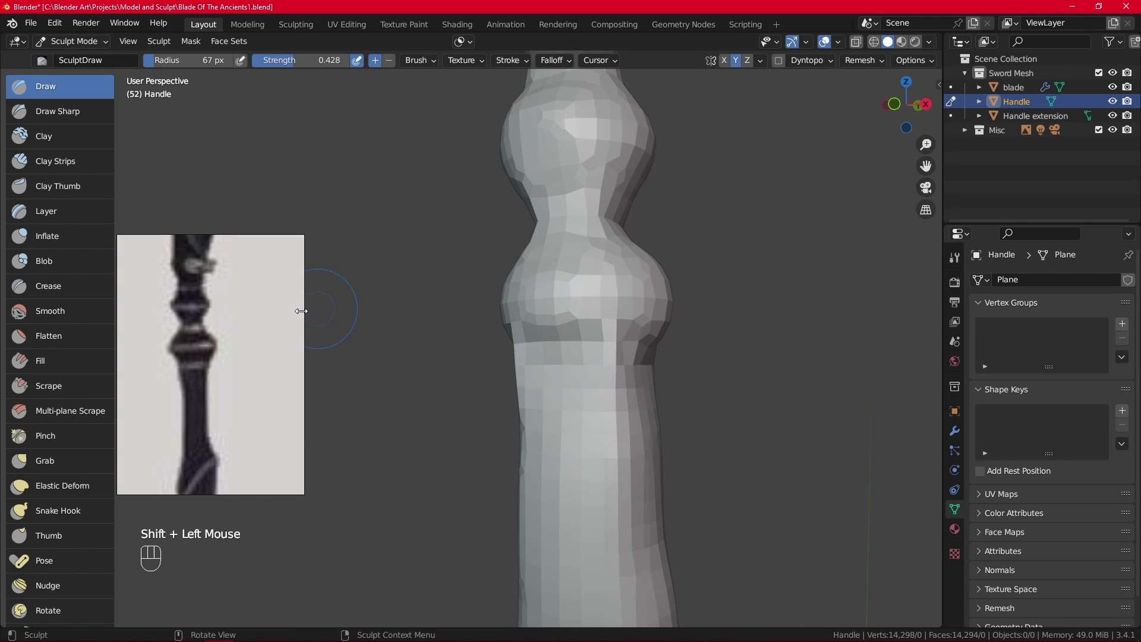
With the Crease brush, pull a thin spike from the handle's side and view it from the front
{"action": "left_click", "coordinate": [79, 290]}
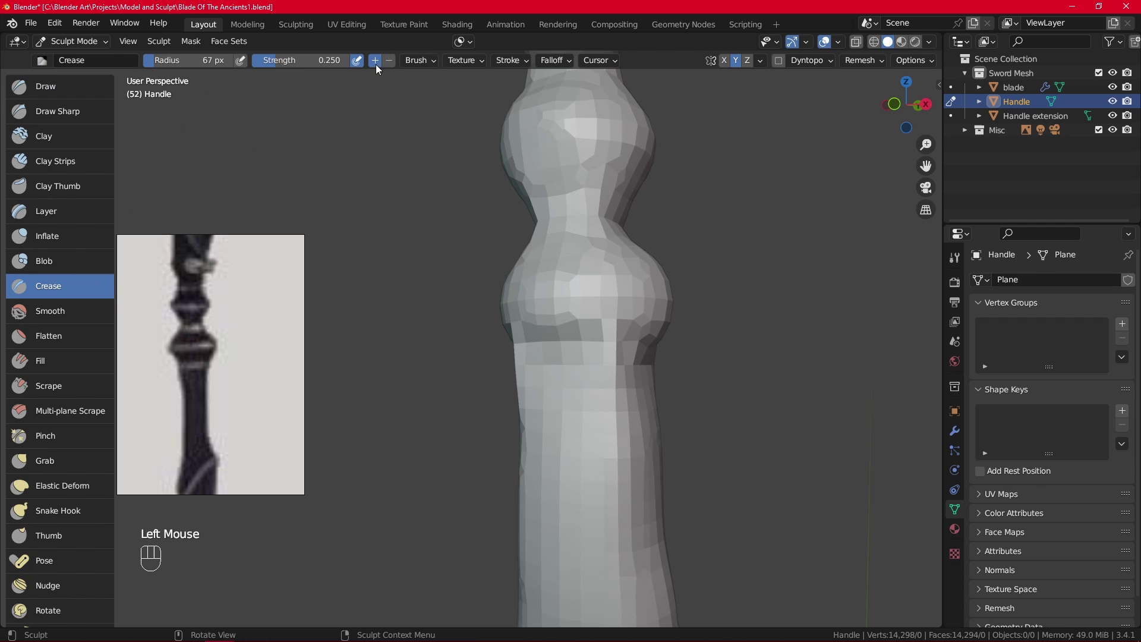
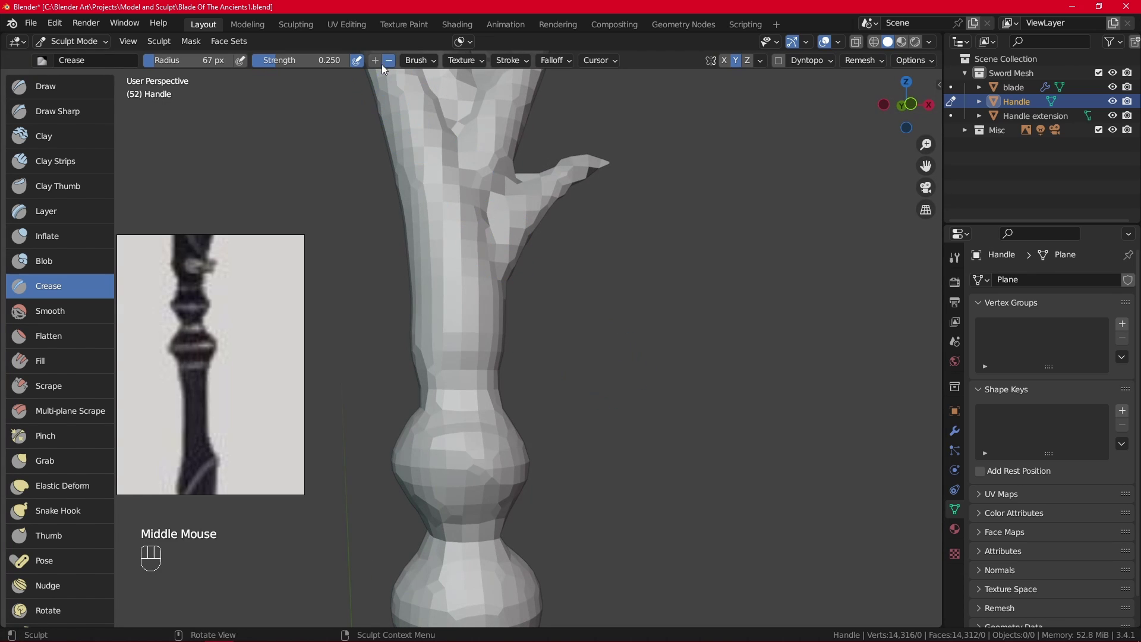
{"action": "left_click", "coordinate": [383, 65]}
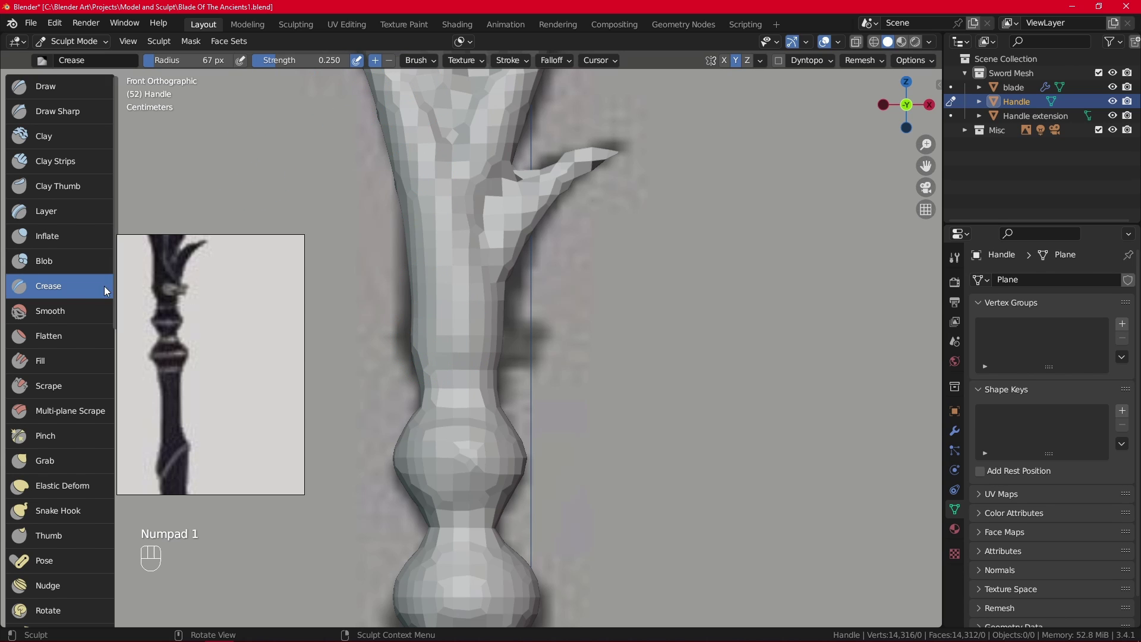
Touch up the spike and orbit so it faces the other side
{"action": "left_click", "coordinate": [379, 63]}
{"action": "left_click", "coordinate": [410, 338]}
{"action": "left_click_drag", "start_coordinate": [484, 345], "coordinate": [558, 338]}
{"action": "left_click_drag", "start_coordinate": [482, 340], "coordinate": [498, 336]}
{"action": "left_click_drag", "start_coordinate": [516, 347], "coordinate": [638, 333]}
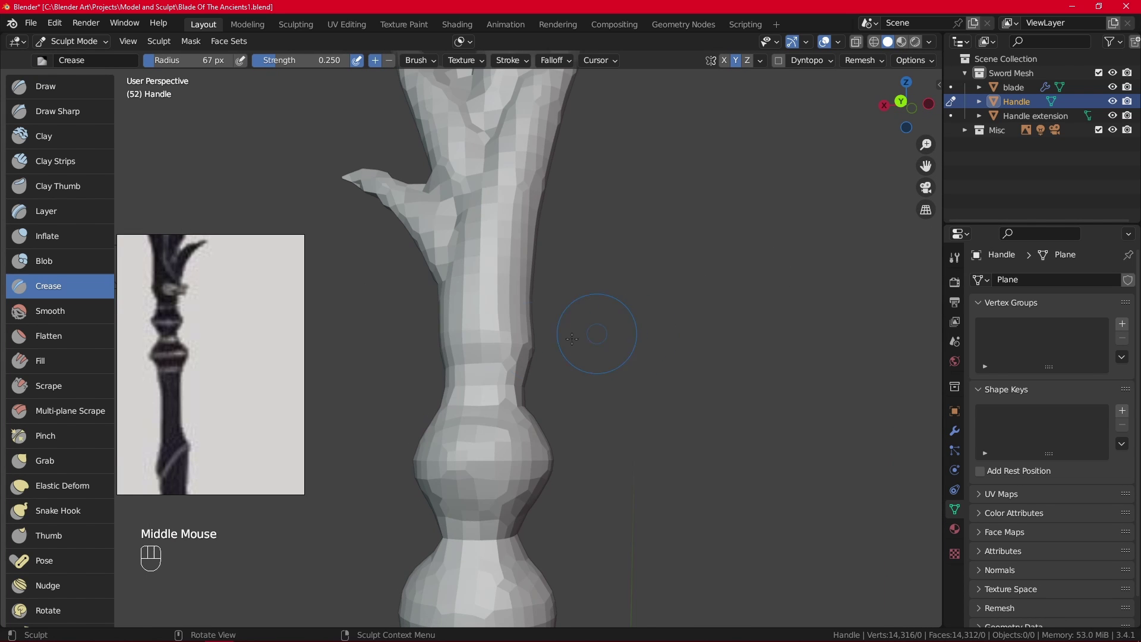
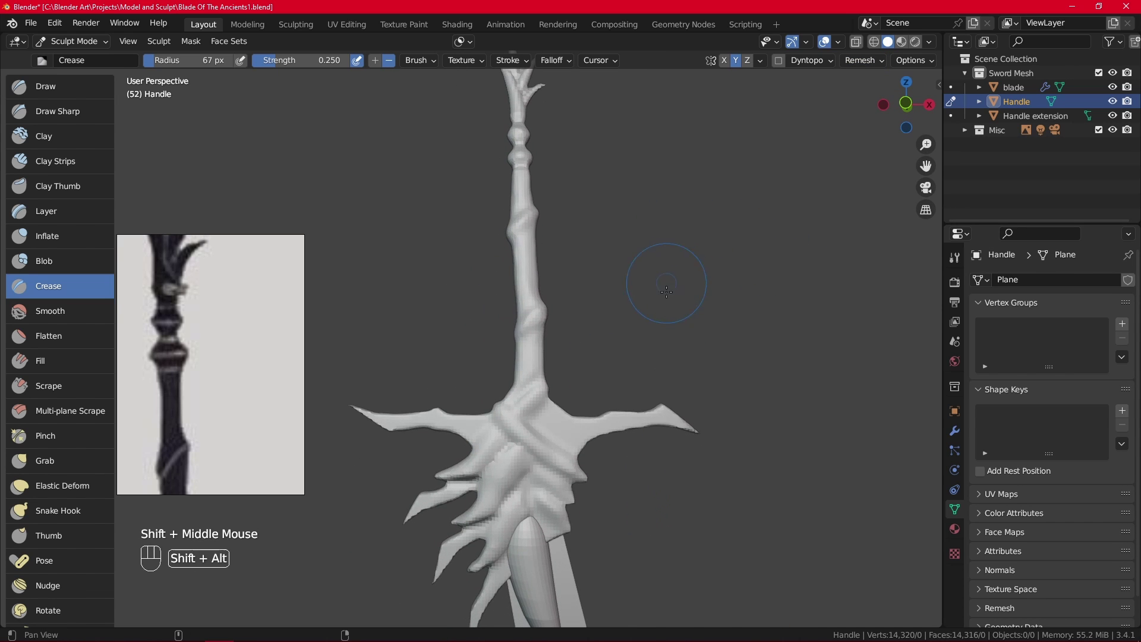
{"action": "key", "text": "KP_1"}
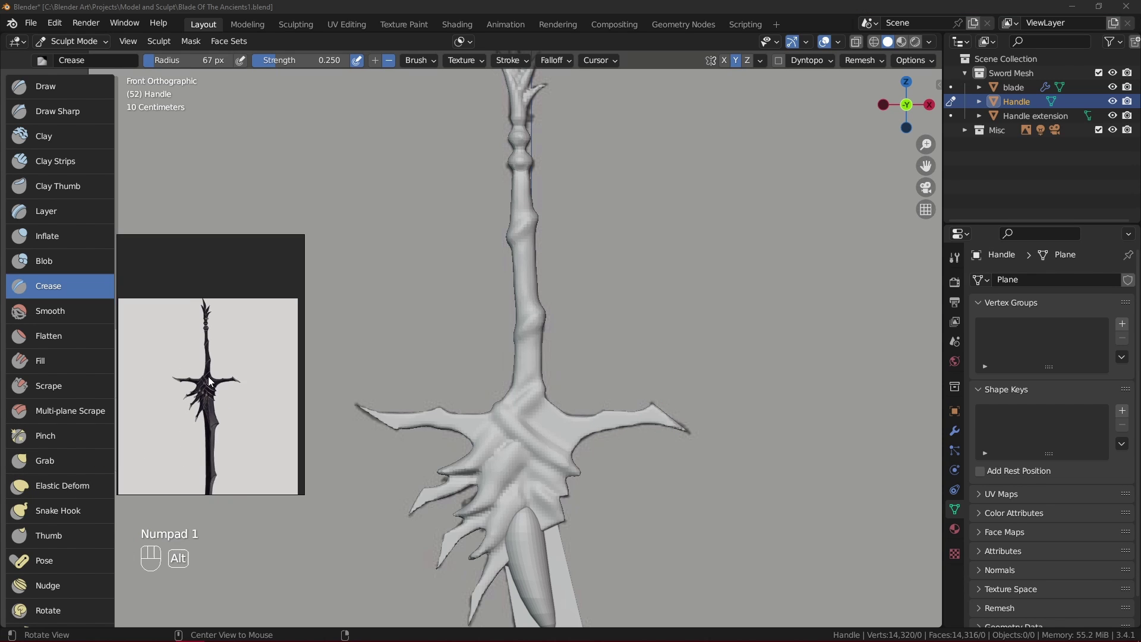
{"action": "scroll", "scroll_direction": "down", "scroll_amount": 3}
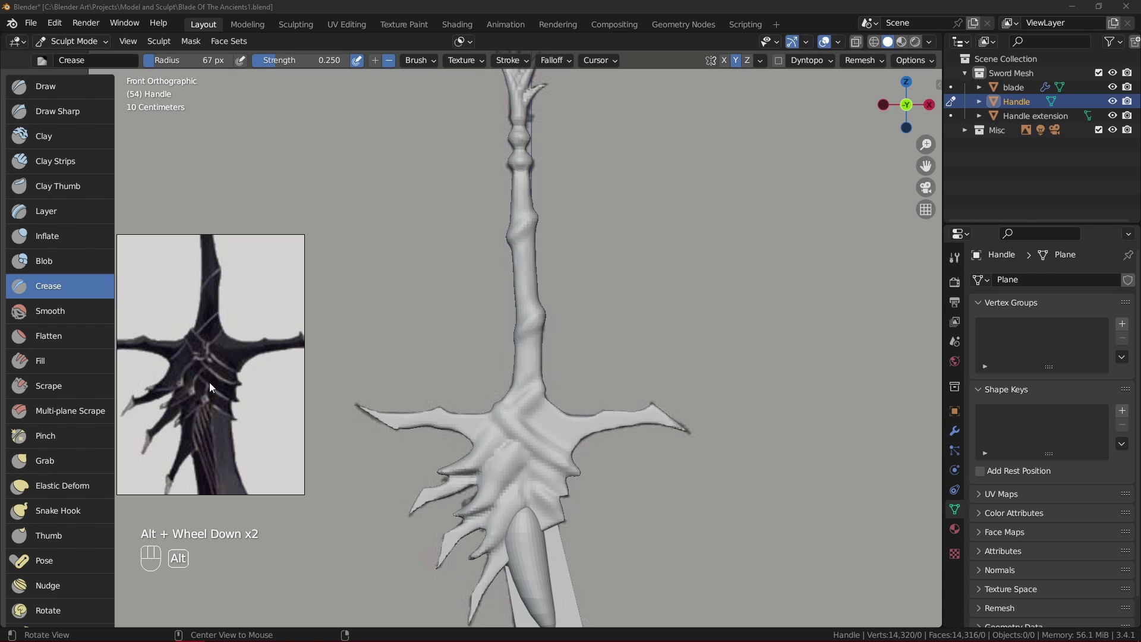
{"action": "left_click_drag", "start_coordinate": [429, 301], "coordinate": [622, 315]}
{"action": "left_click_drag", "start_coordinate": [627, 320], "coordinate": [436, 327]}
{"action": "scroll", "scroll_direction": "up", "scroll_amount": 3}
{"action": "left_click_drag", "start_coordinate": [447, 381], "coordinate": [497, 261]}
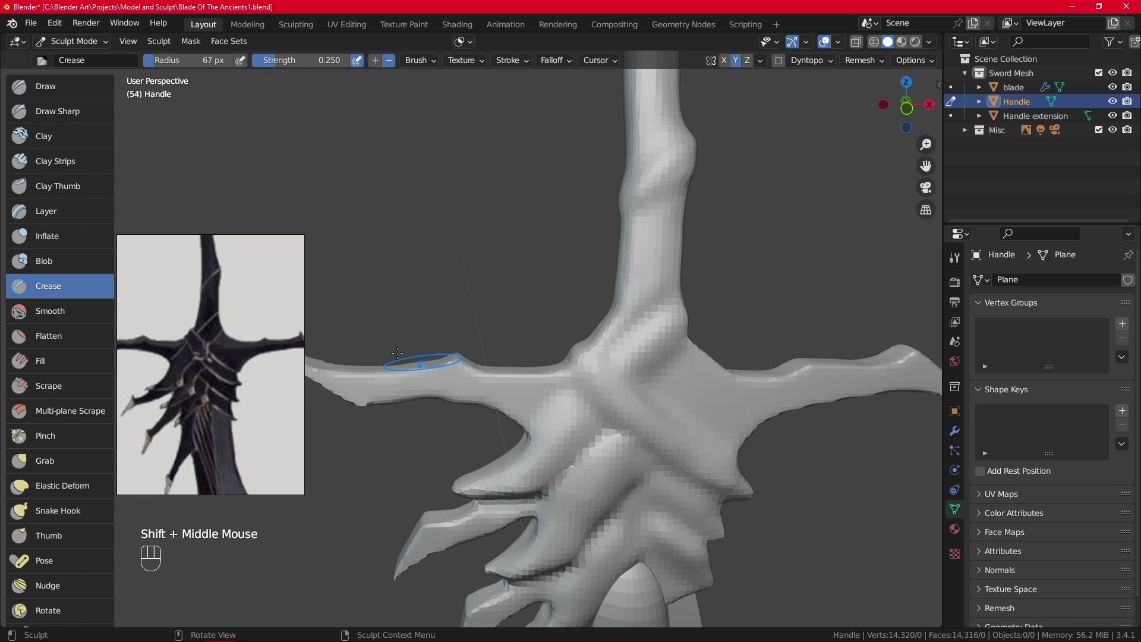
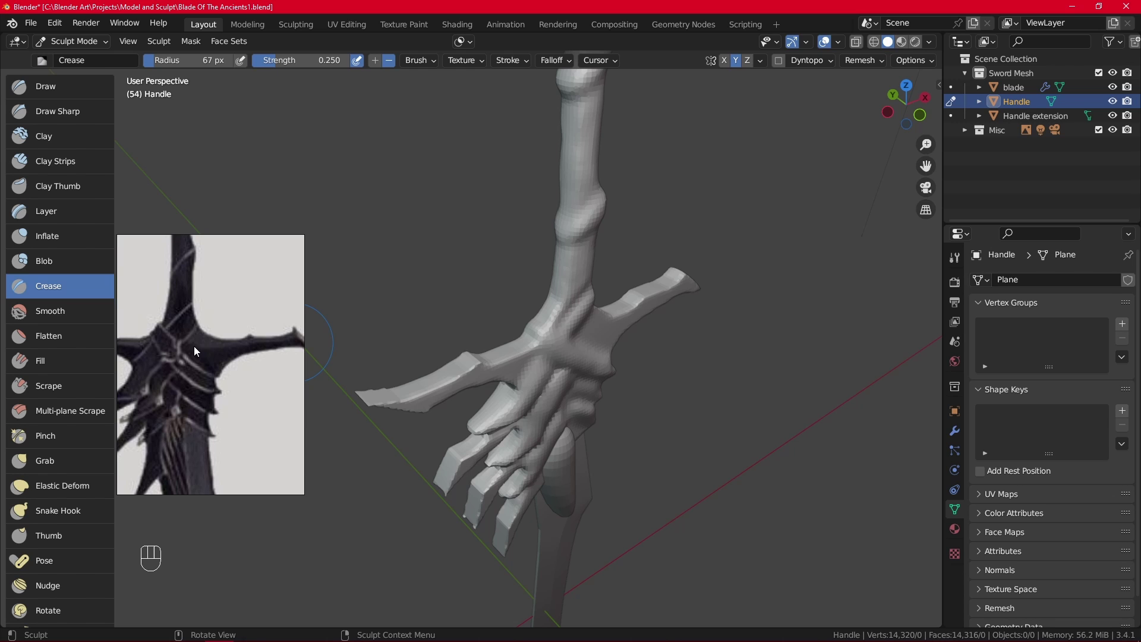
{"action": "scroll", "scroll_direction": "down", "scroll_amount": 3}
{"action": "scroll", "scroll_direction": "up", "scroll_amount": 3}
{"action": "scroll", "scroll_direction": "down", "scroll_amount": 3}
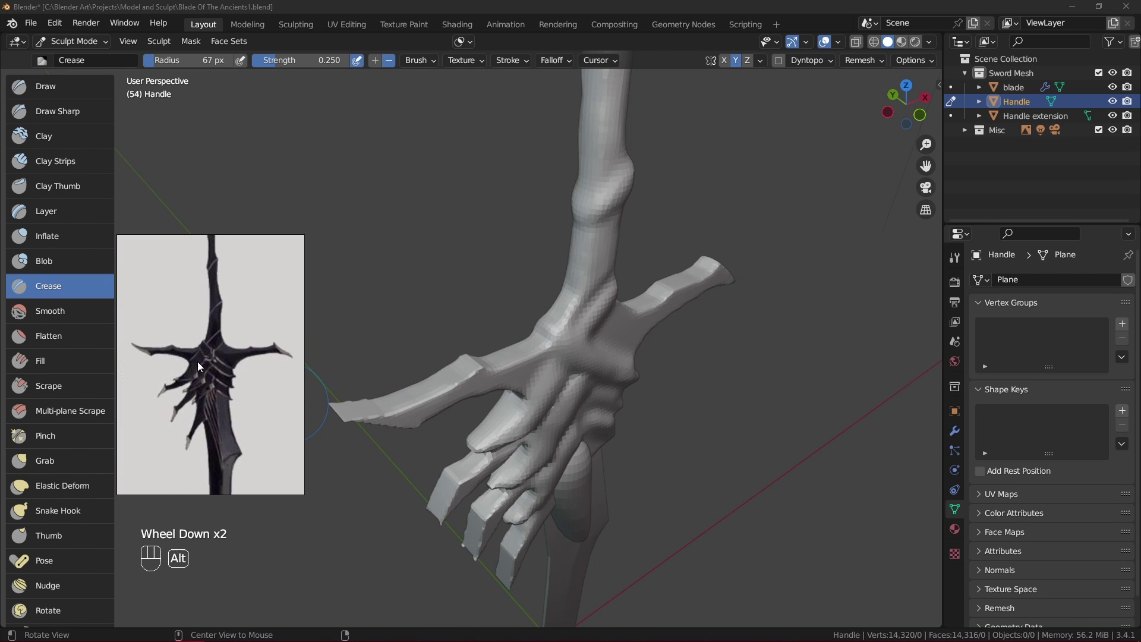
{"action": "scroll", "scroll_direction": "down", "scroll_amount": 3}
{"action": "scroll", "scroll_direction": "up", "scroll_amount": 3}
{"action": "left_click", "coordinate": [384, 494]}
{"action": "left_click_drag", "start_coordinate": [376, 484], "coordinate": [448, 543]}
{"action": "scroll", "scroll_direction": "up", "scroll_amount": 3}
{"action": "scroll", "scroll_direction": "down", "scroll_amount": 3}
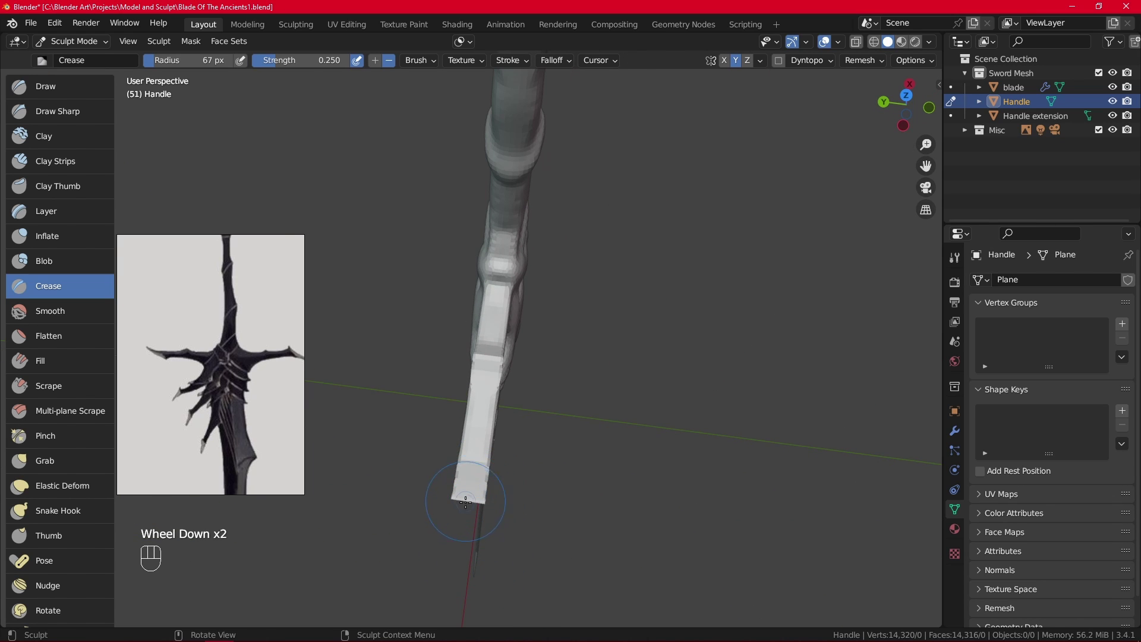
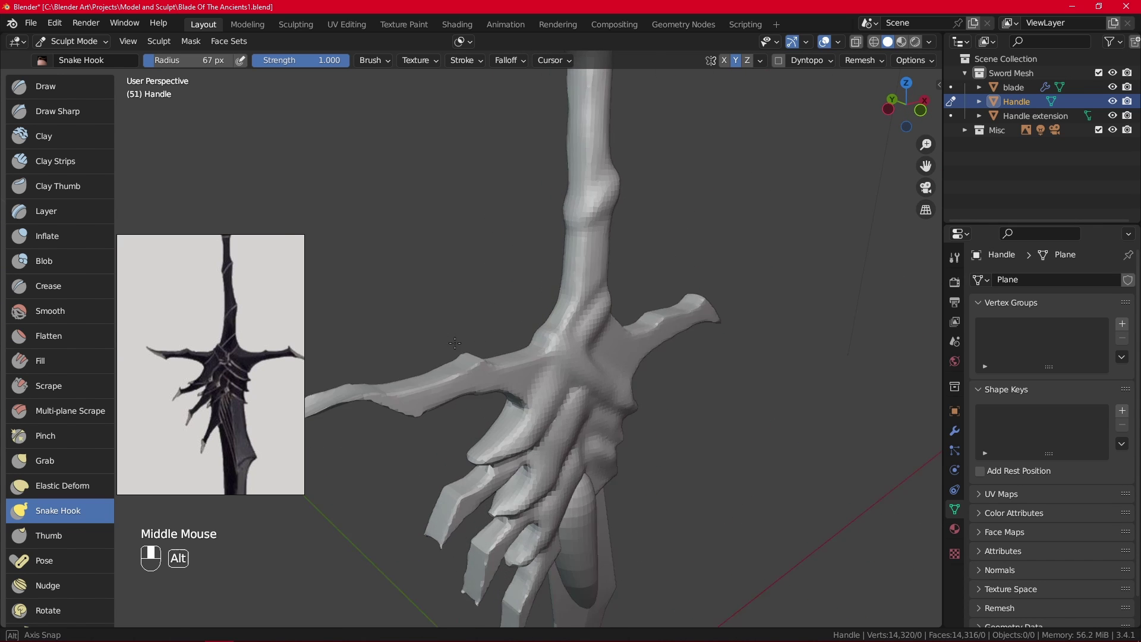
Pull a sharp spike upward from the left crossguard arm with the Snake Hook brush
{"action": "left_click_drag", "start_coordinate": [459, 332], "coordinate": [516, 334]}
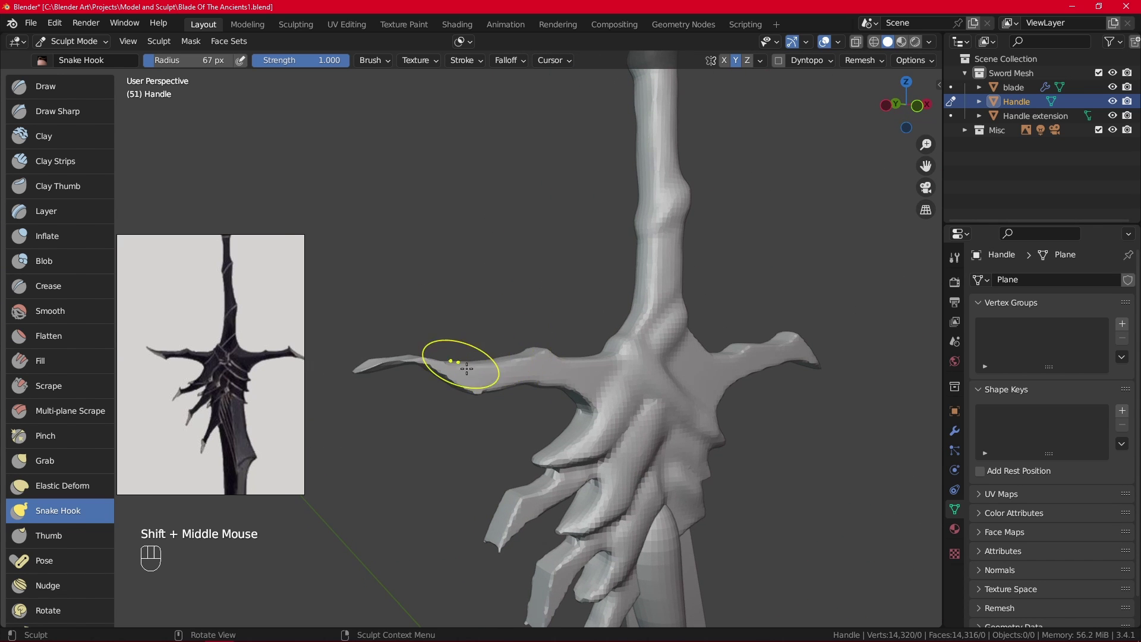
{"action": "left_click_drag", "start_coordinate": [505, 325], "coordinate": [486, 302]}
{"action": "left_click", "coordinate": [474, 315]}
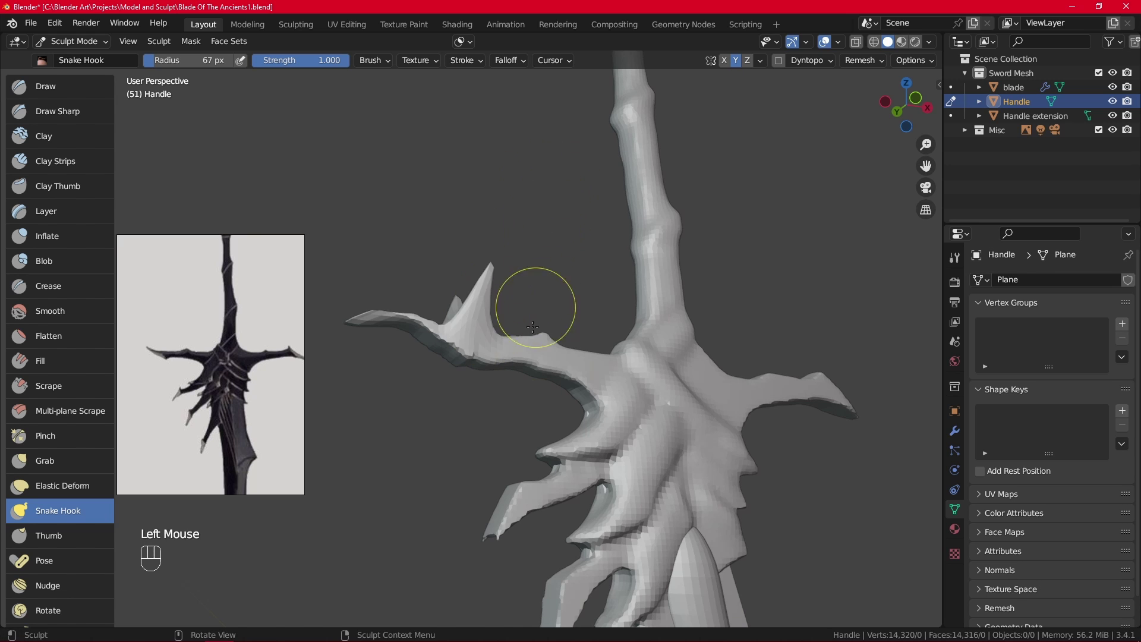
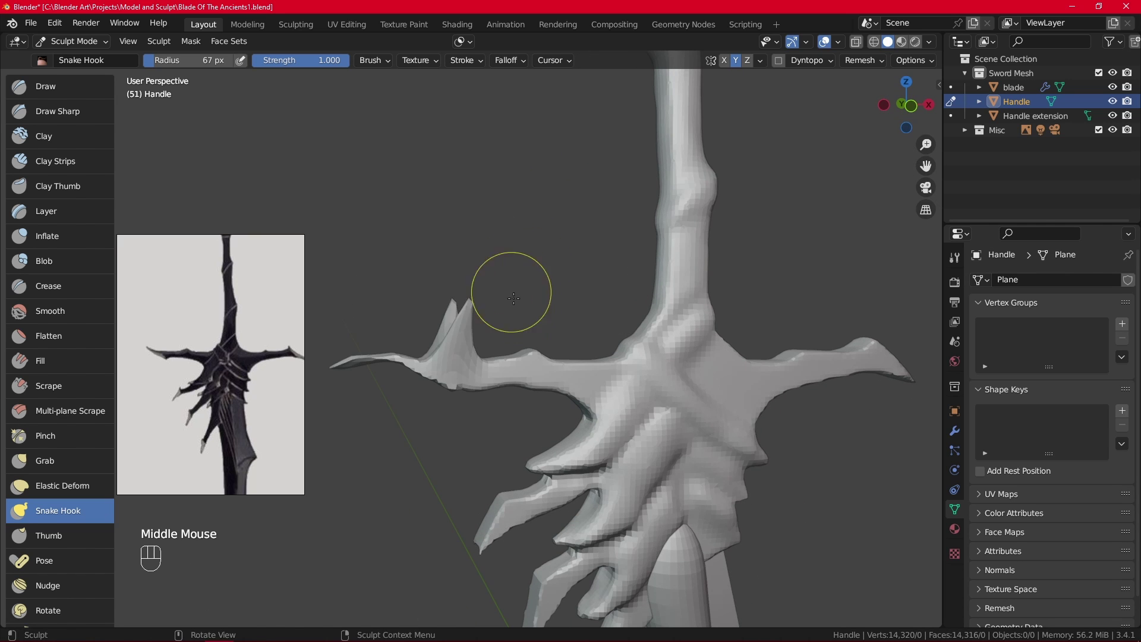
Undo, close in on the crossguard arm and stroke a raised bump along its upper edge
{"action": "key", "text": "ctrl+z"}
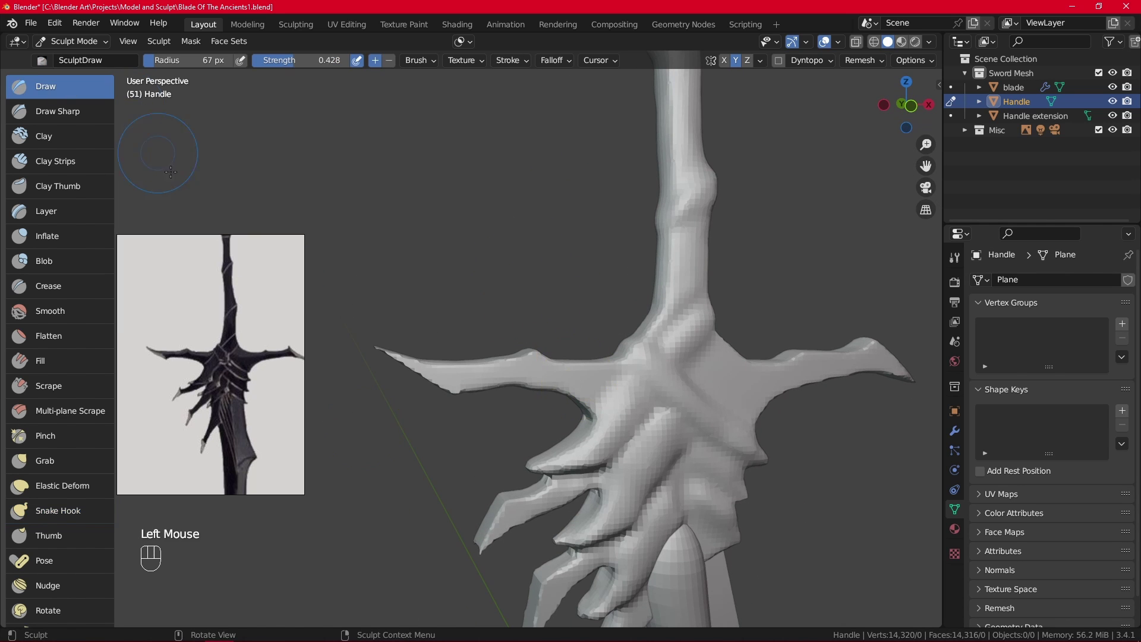
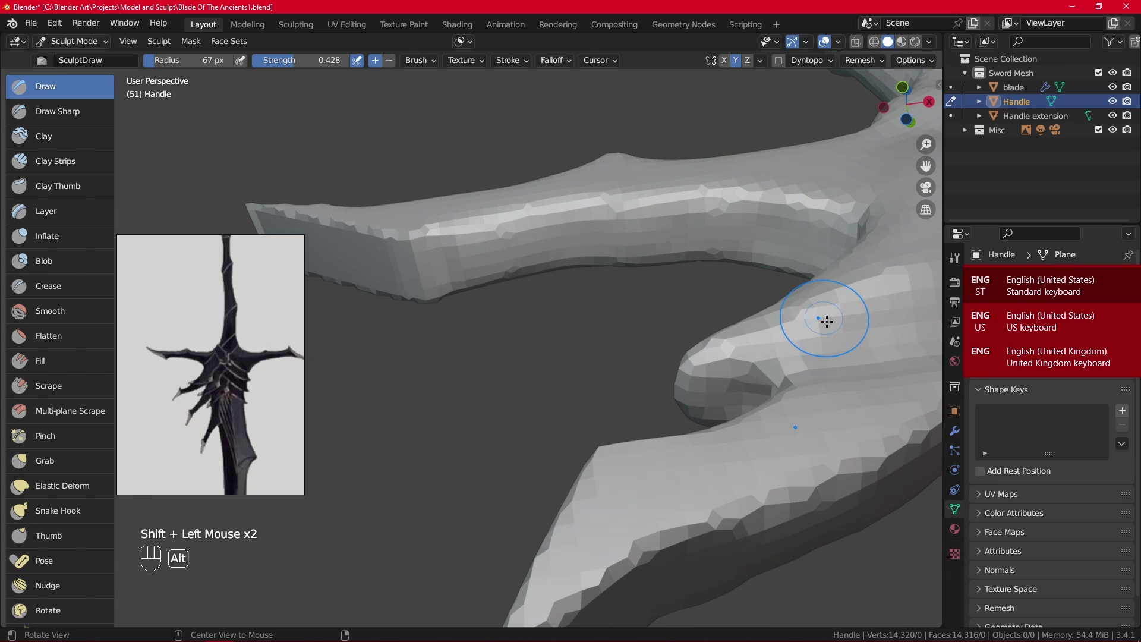
{"action": "left_click_drag", "start_coordinate": [784, 304], "coordinate": [868, 344]}
{"action": "left_click_drag", "start_coordinate": [664, 420], "coordinate": [475, 389]}
{"action": "middle_click", "coordinate": [533, 420]}
{"action": "left_click", "coordinate": [505, 428]}
{"action": "left_click_drag", "start_coordinate": [473, 484], "coordinate": [433, 368]}
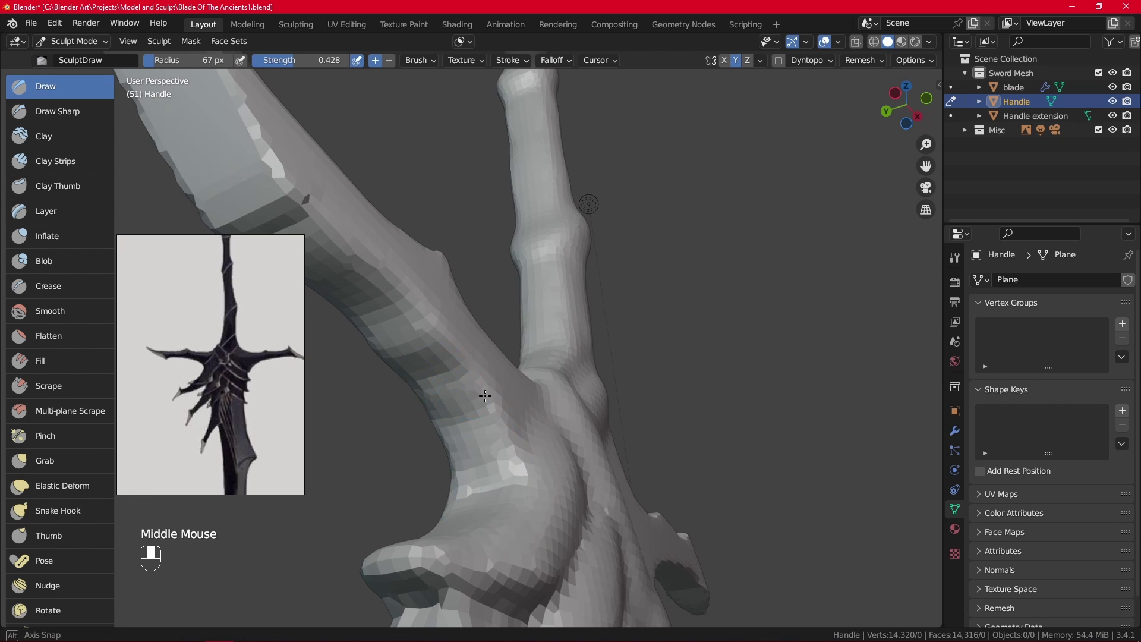
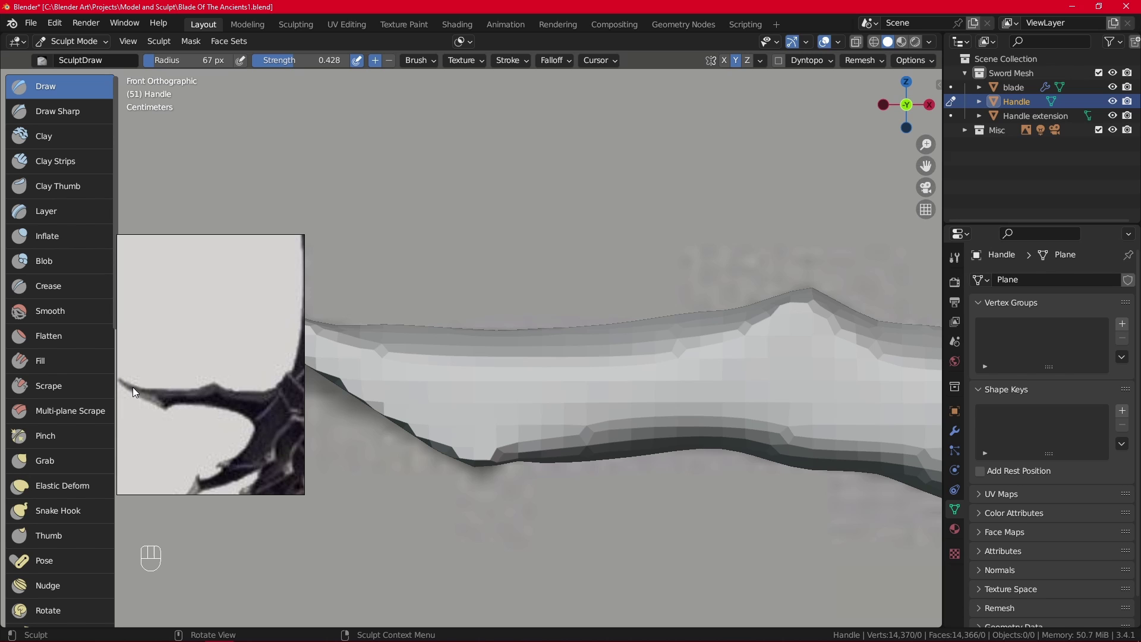
Dab and stroke the bump on the crossguard arm's upper edge to push it up and refine it
{"action": "scroll", "scroll_direction": "down", "scroll_amount": 3}
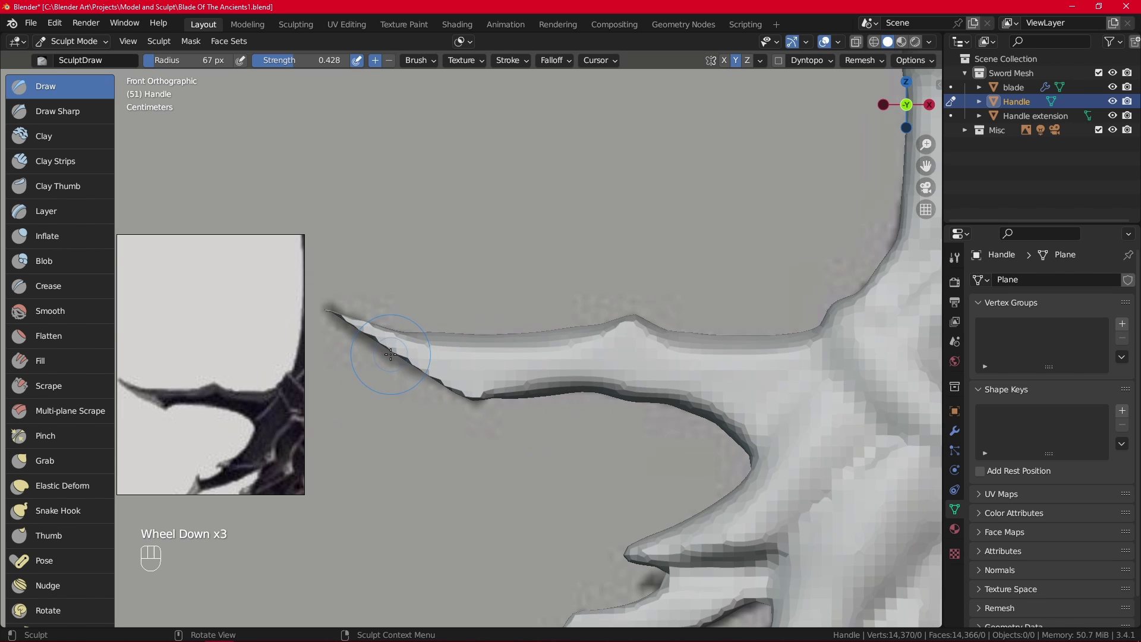
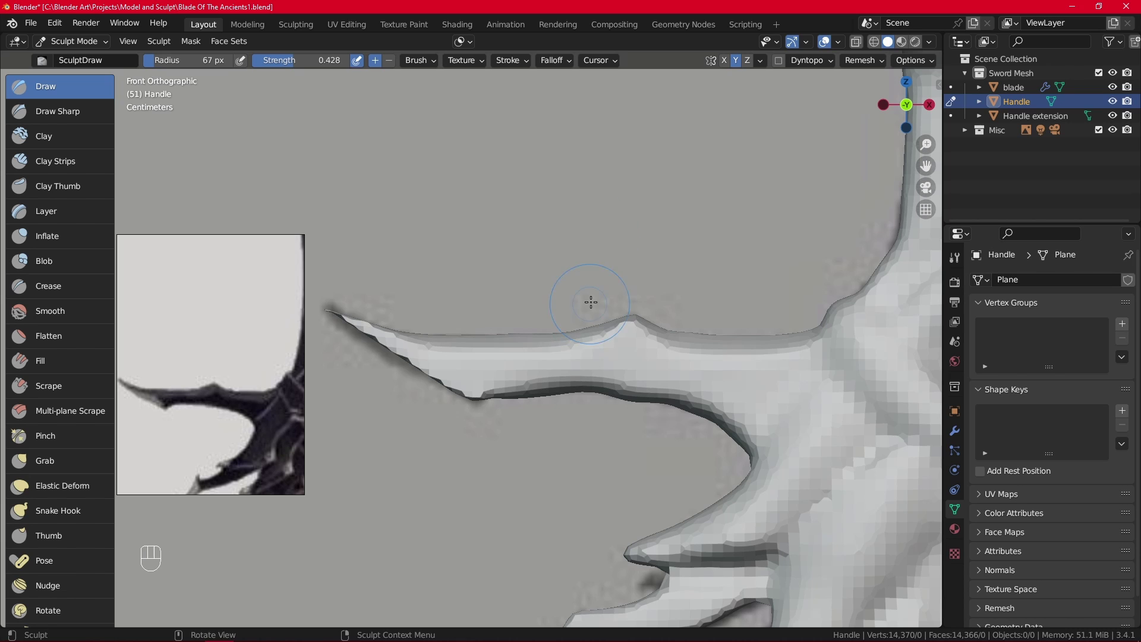
{"action": "left_click_drag", "start_coordinate": [602, 323], "coordinate": [621, 318]}
{"action": "left_click", "coordinate": [597, 322]}
{"action": "left_click", "coordinate": [604, 318]}
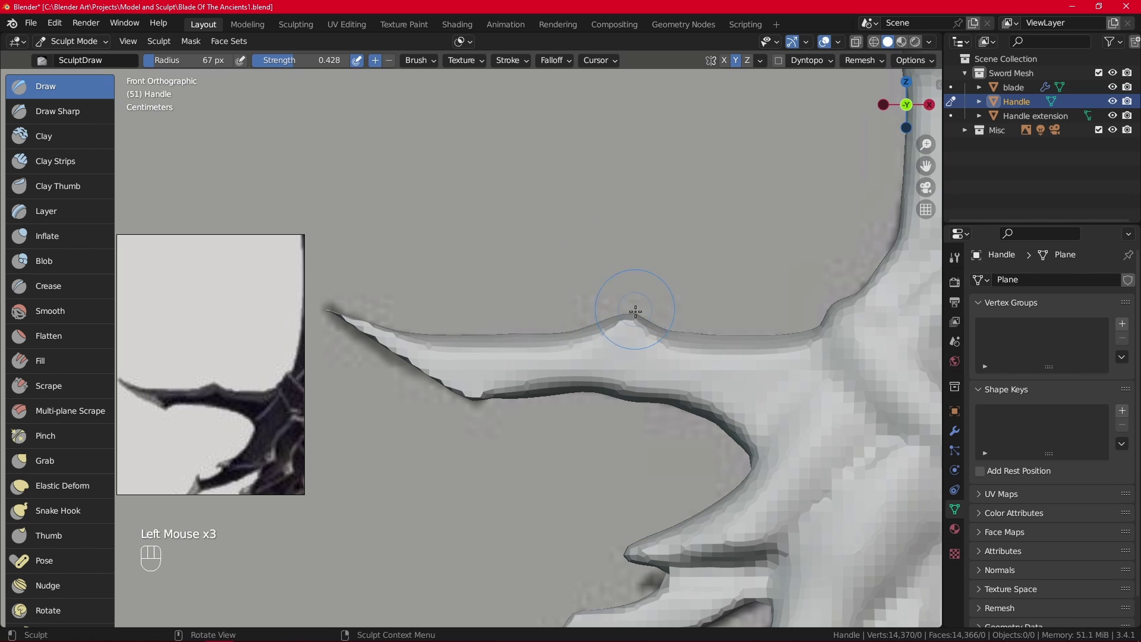
{"action": "double_click", "coordinate": [637, 314]}
{"action": "key", "text": "ctrl+y"}
{"action": "left_click_drag", "start_coordinate": [871, 69], "coordinate": [835, 239]}
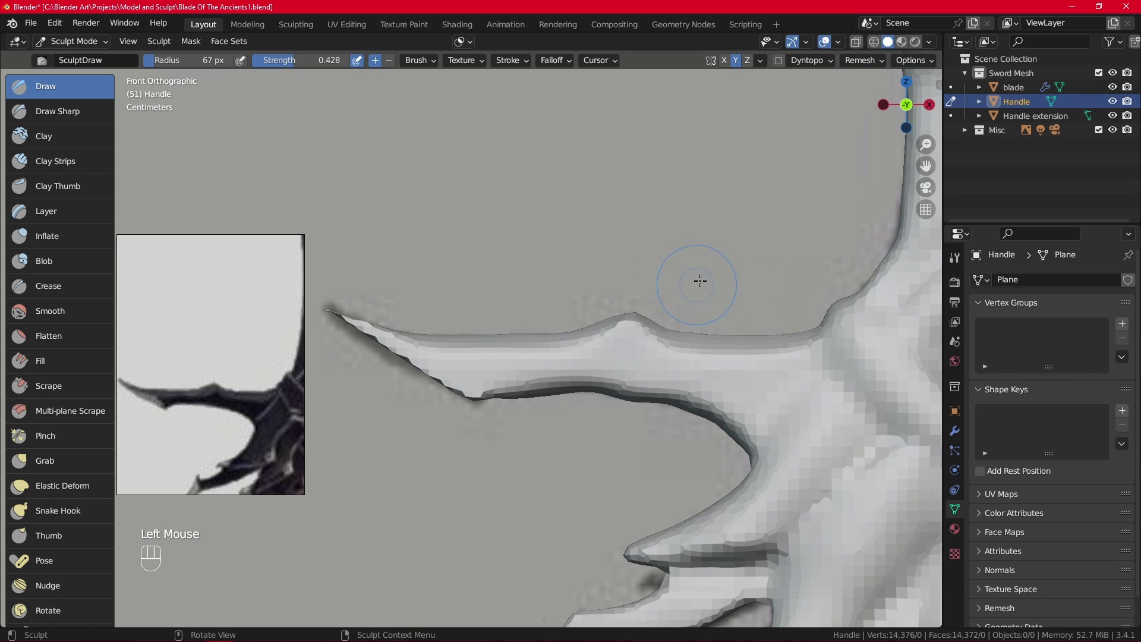
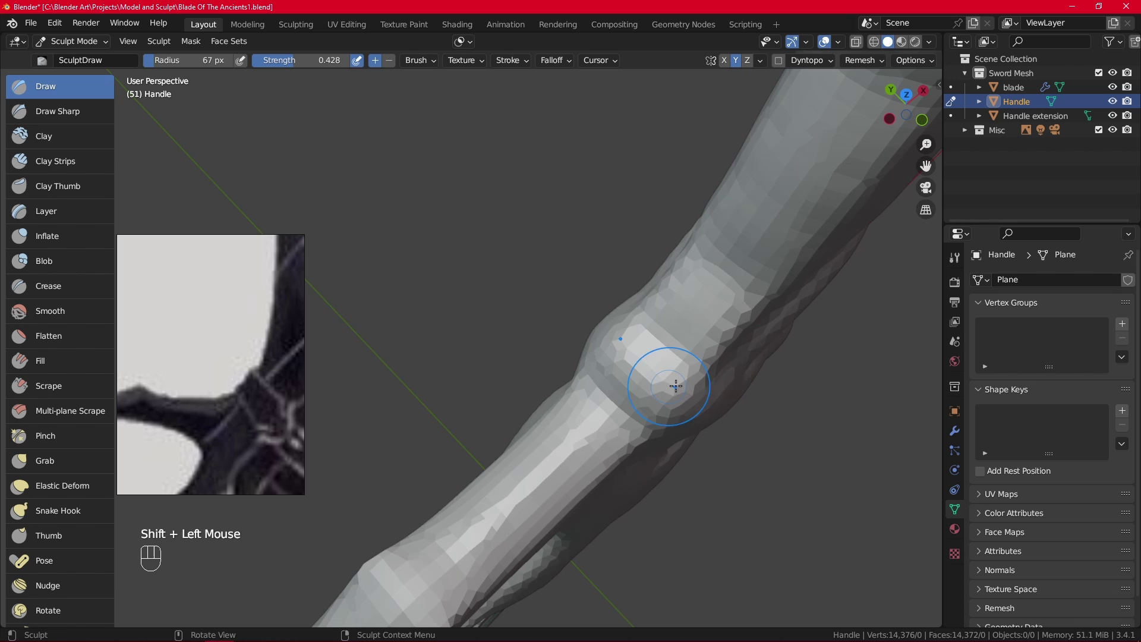
Orbit around the grip-crossguard junction to inspect the arm's upper edge from several sides
{"action": "left_click_drag", "start_coordinate": [709, 324], "coordinate": [635, 270]}
{"action": "left_click_drag", "start_coordinate": [630, 332], "coordinate": [588, 451]}
{"action": "middle_click", "coordinate": [587, 408]}
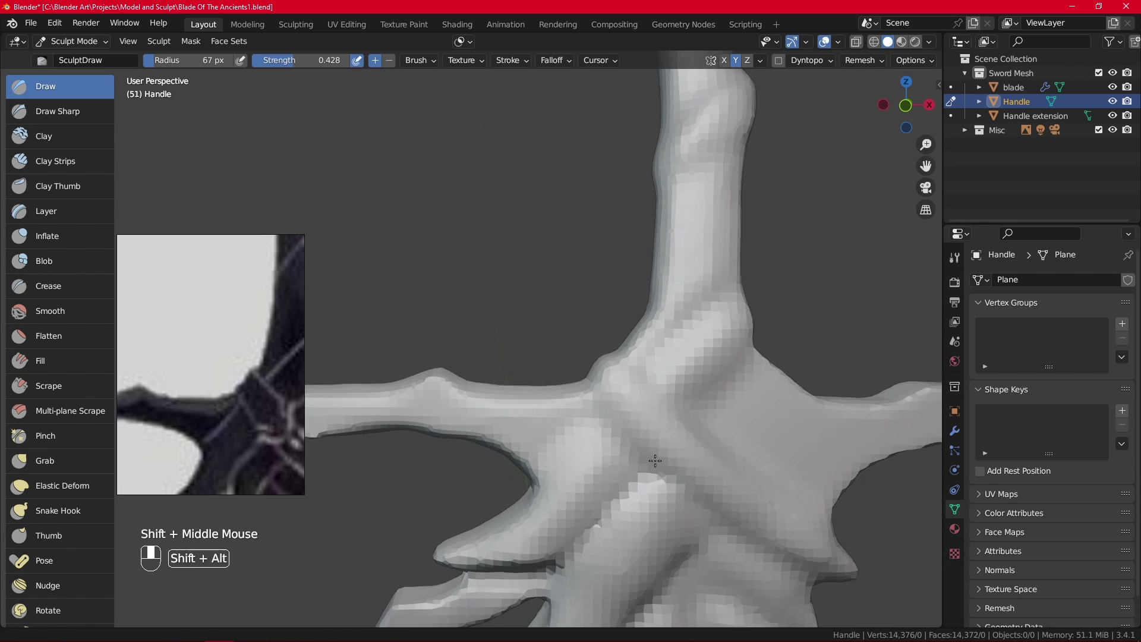
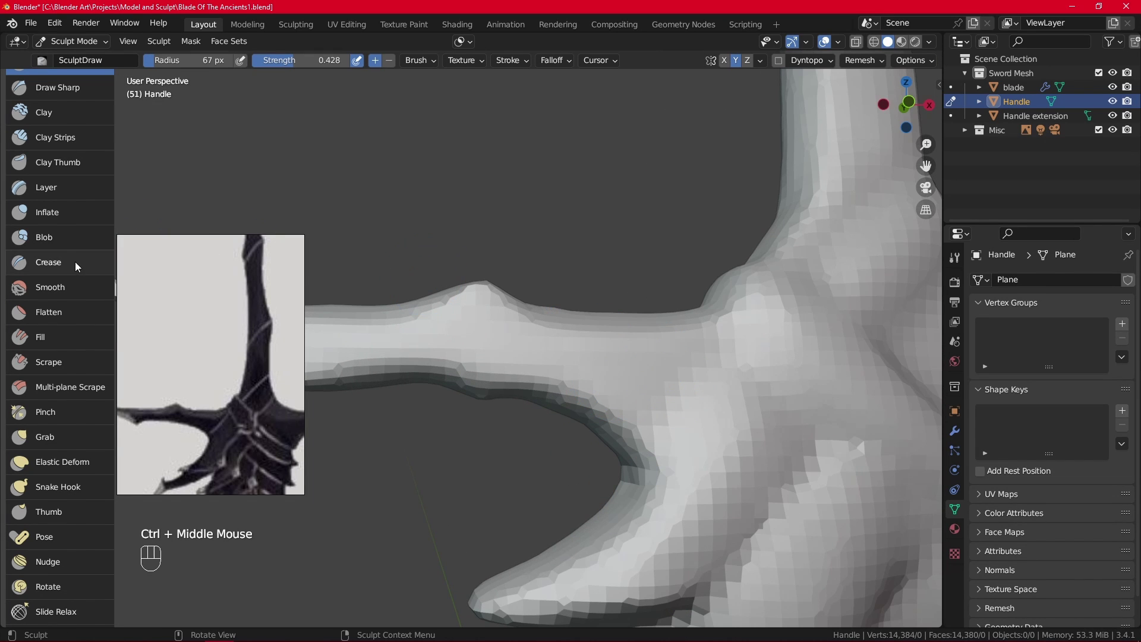
Switch to the Crease brush and raise its strength to 0.4 for carving grooves across the junction
{"action": "left_click", "coordinate": [79, 263]}
{"action": "left_click", "coordinate": [377, 71]}
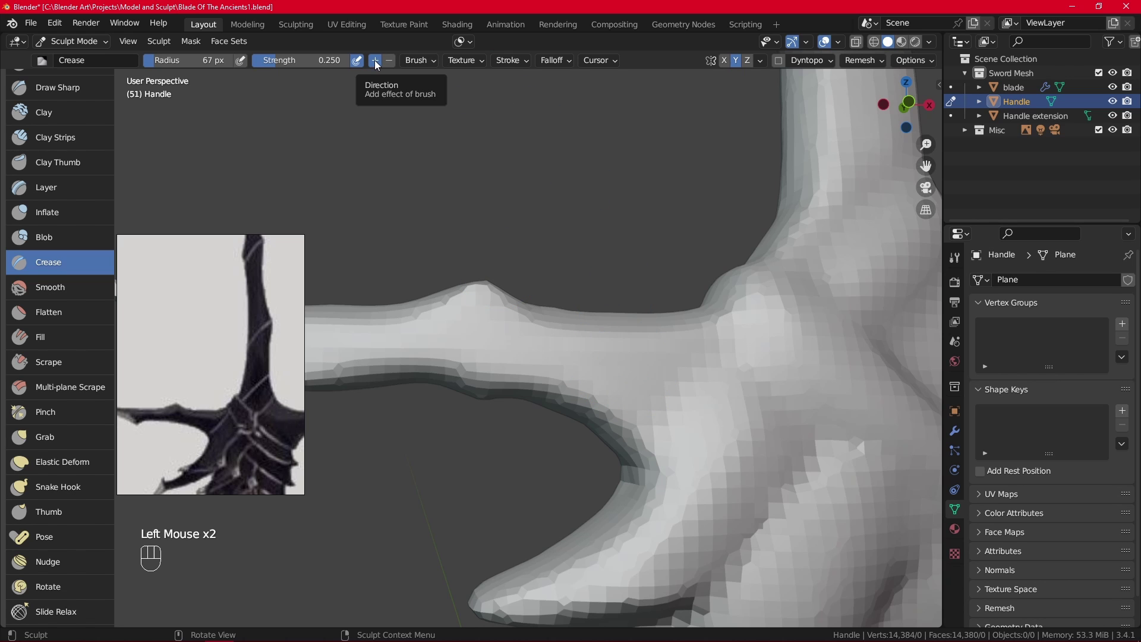
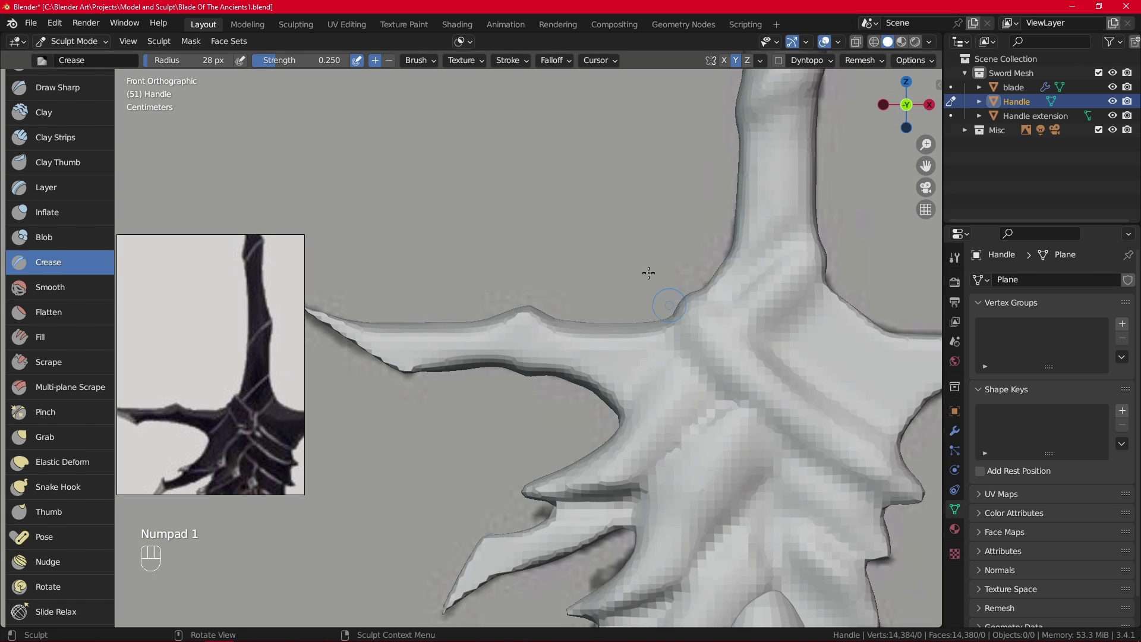
{"action": "left_click_drag", "start_coordinate": [308, 62], "coordinate": [364, 142]}
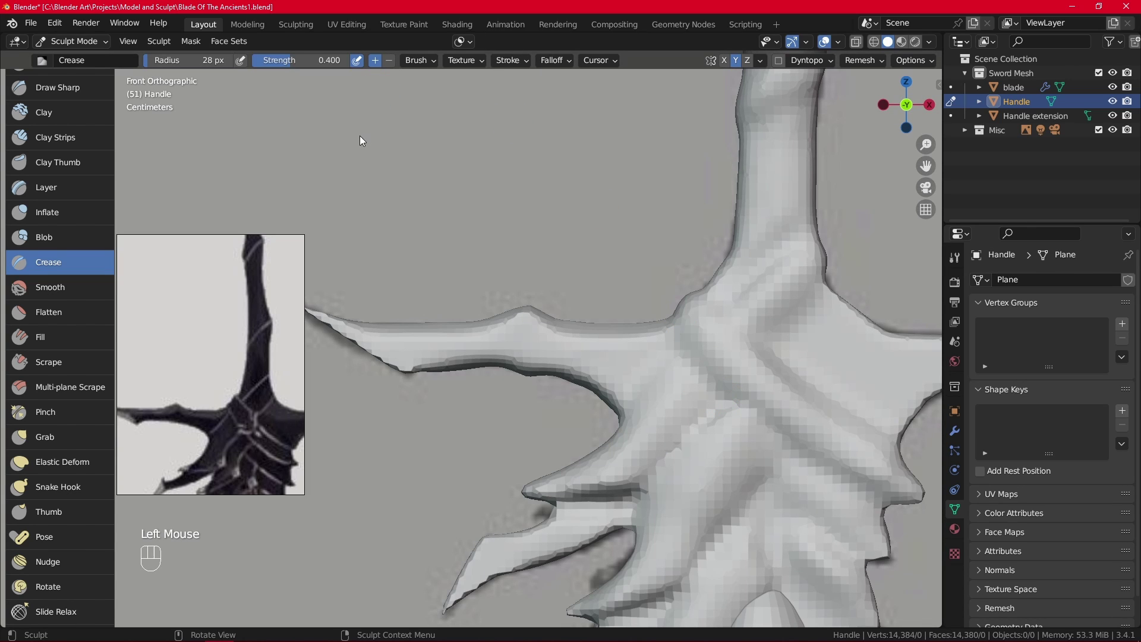
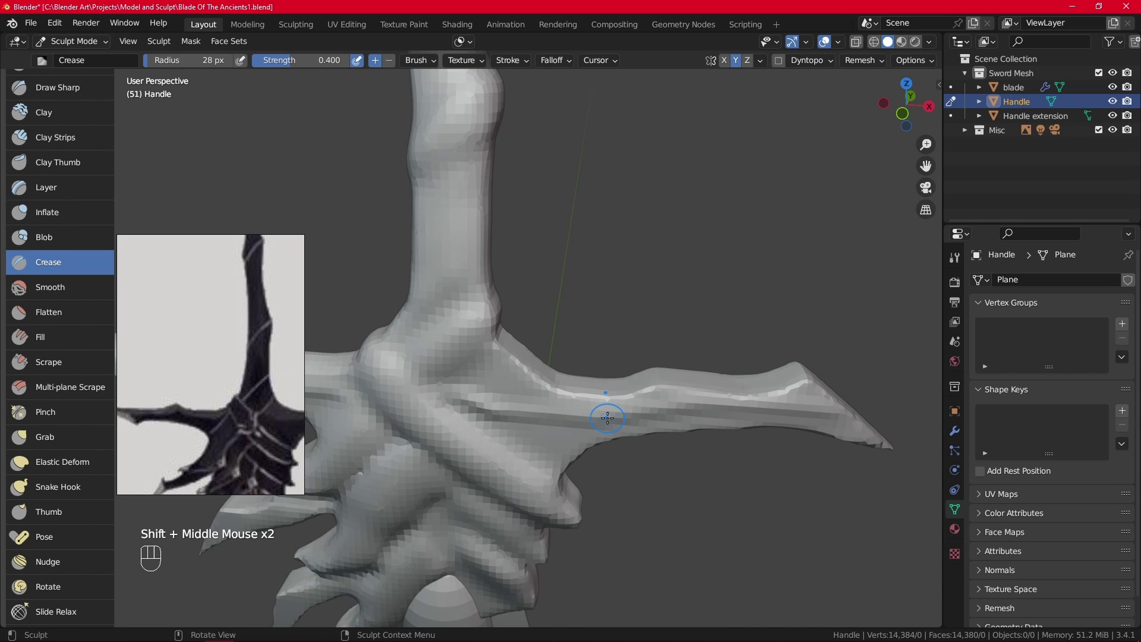
Cycle through toolbar sculpt brushes — Layer, Draw, Smooth among them — trying each in turn
{"action": "scroll", "scroll_direction": "up", "scroll_amount": 3}
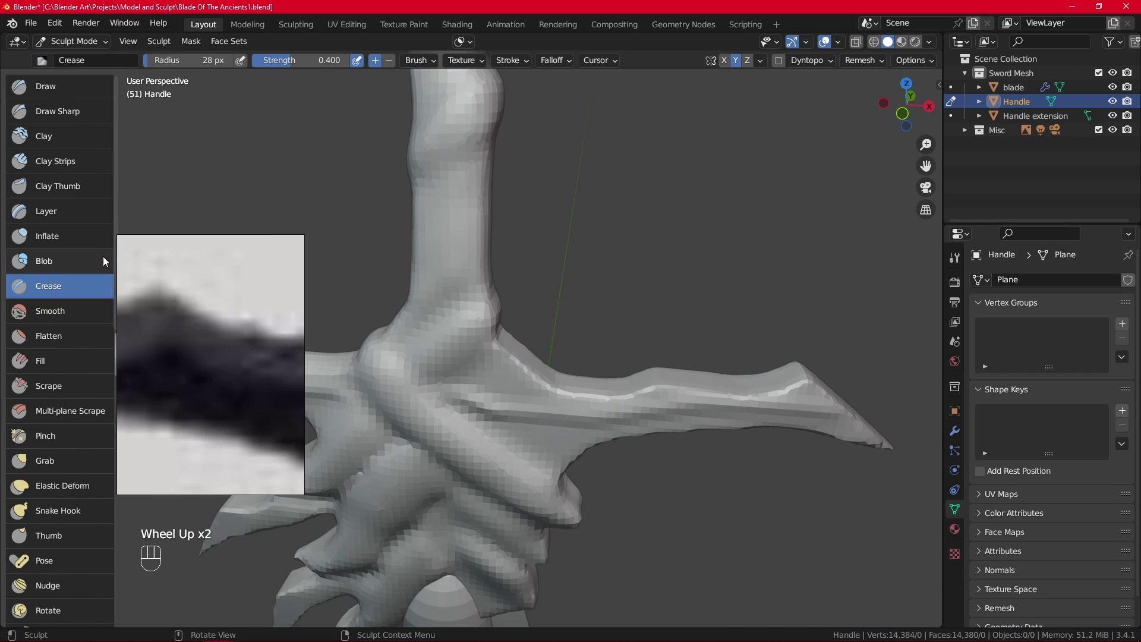
{"action": "left_click", "coordinate": [44, 91]}
{"action": "left_click", "coordinate": [65, 322]}
{"action": "left_click", "coordinate": [80, 91]}
{"action": "left_click", "coordinate": [334, 62]}
{"action": "left_click", "coordinate": [59, 151]}
{"action": "left_click", "coordinate": [66, 186]}
{"action": "left_click_drag", "start_coordinate": [84, 89], "coordinate": [87, 87]}
{"action": "left_click", "coordinate": [56, 278]}
{"action": "left_click", "coordinate": [77, 123]}
{"action": "left_click", "coordinate": [71, 210]}
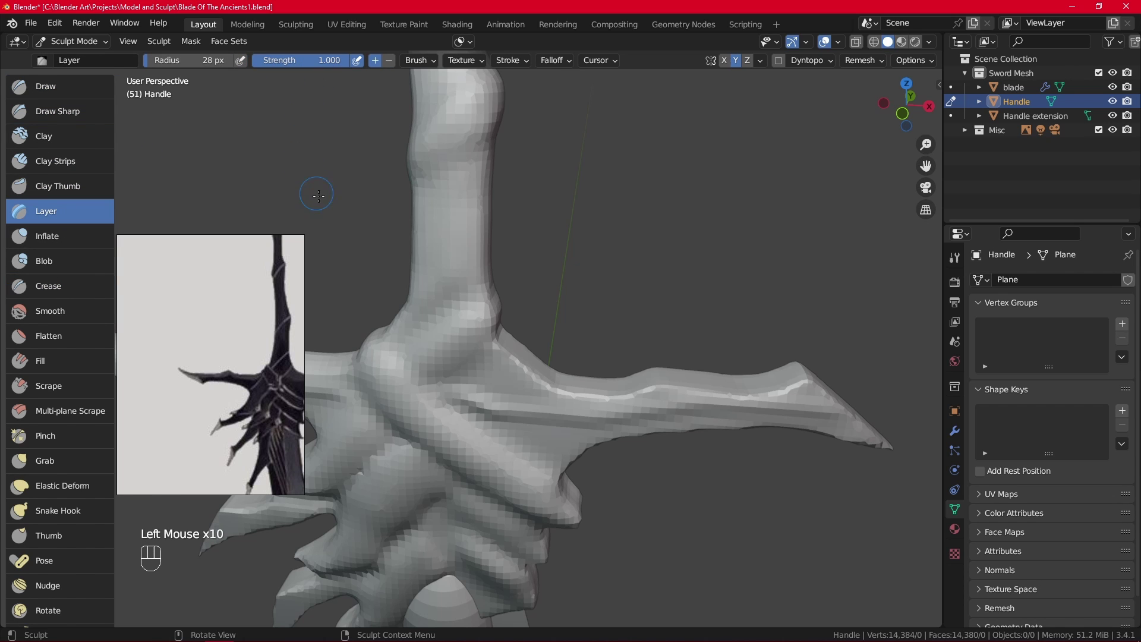
{"action": "left_click", "coordinate": [74, 89]}
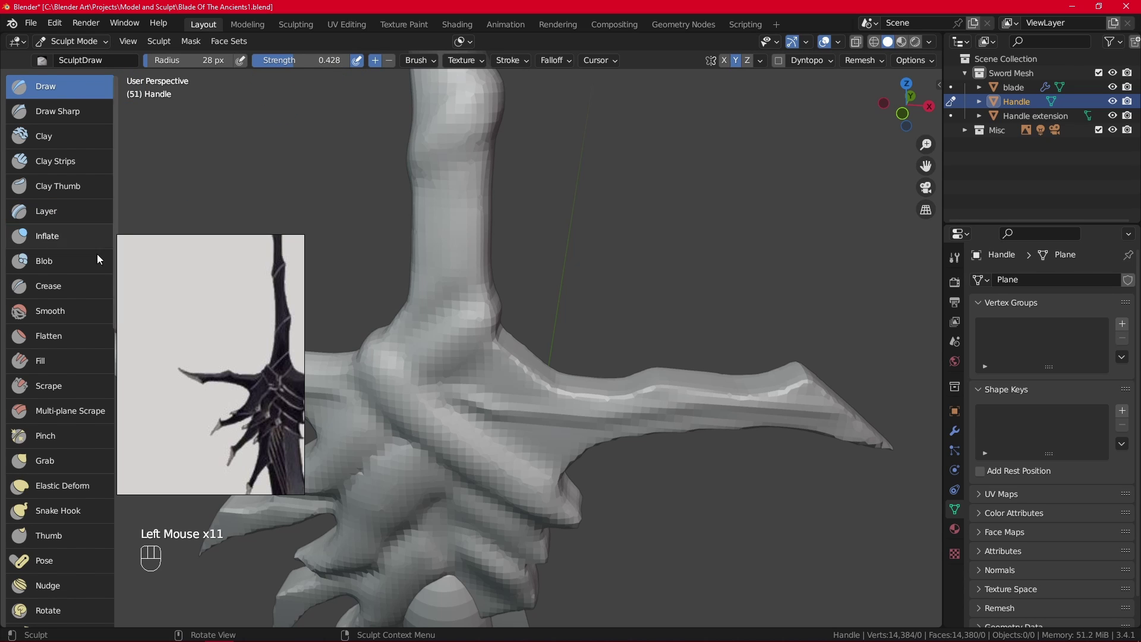
{"action": "left_click", "coordinate": [75, 316]}
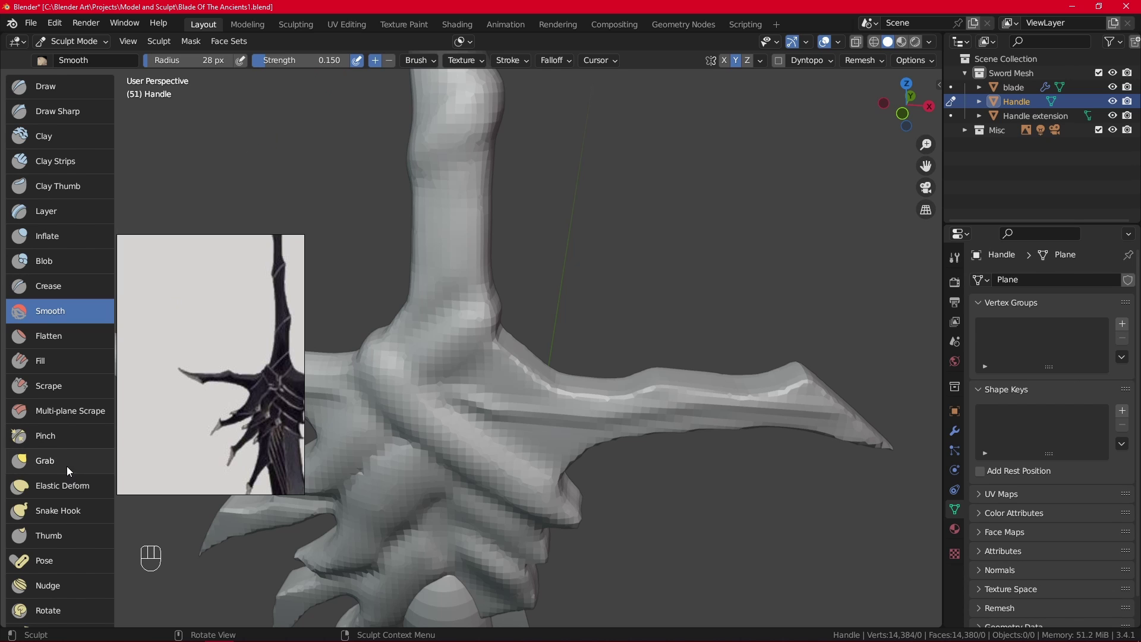
Enlarge the brush radius to 152 px with F and settle on the Blob brush
{"action": "left_click", "coordinate": [89, 237]}
{"action": "left_click", "coordinate": [81, 194]}
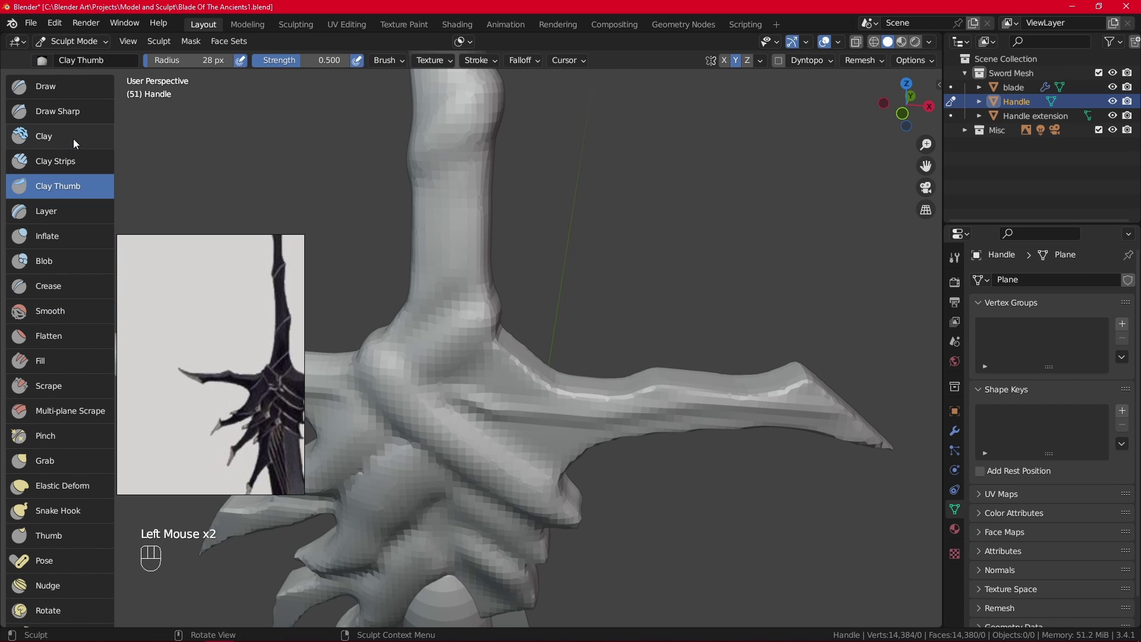
{"action": "left_click", "coordinate": [79, 147]}
{"action": "left_click", "coordinate": [78, 261]}
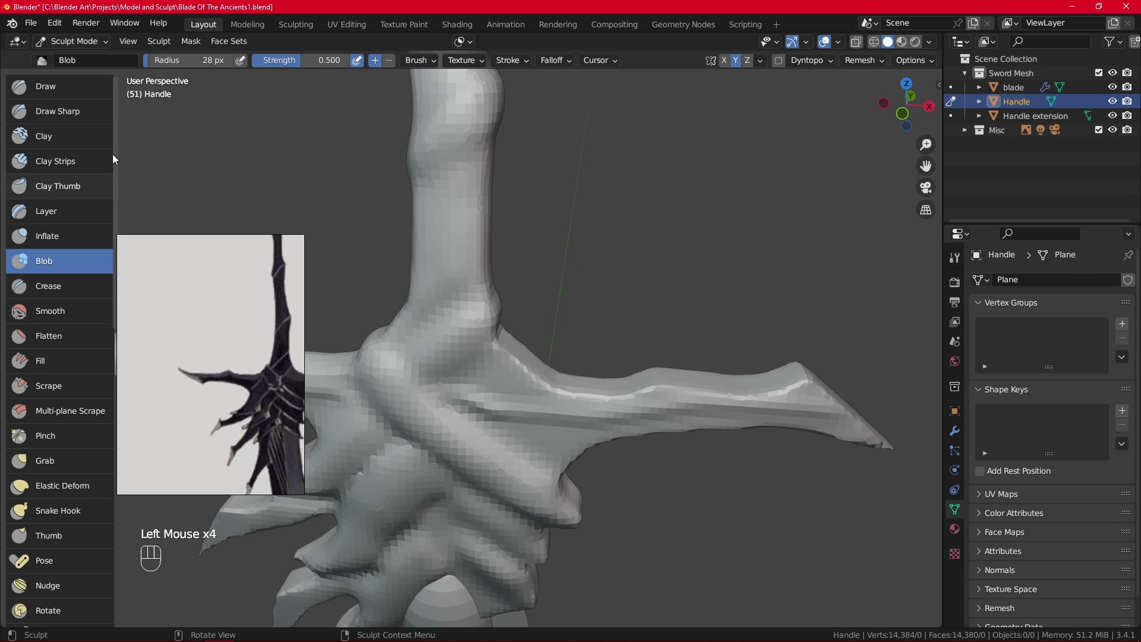
{"action": "left_click", "coordinate": [94, 88]}
{"action": "key", "text": "f"}
{"action": "left_click", "coordinate": [58, 362]}
{"action": "left_click", "coordinate": [76, 312]}
{"action": "left_click", "coordinate": [74, 248]}
{"action": "left_click", "coordinate": [72, 201]}
{"action": "left_click", "coordinate": [86, 97]}
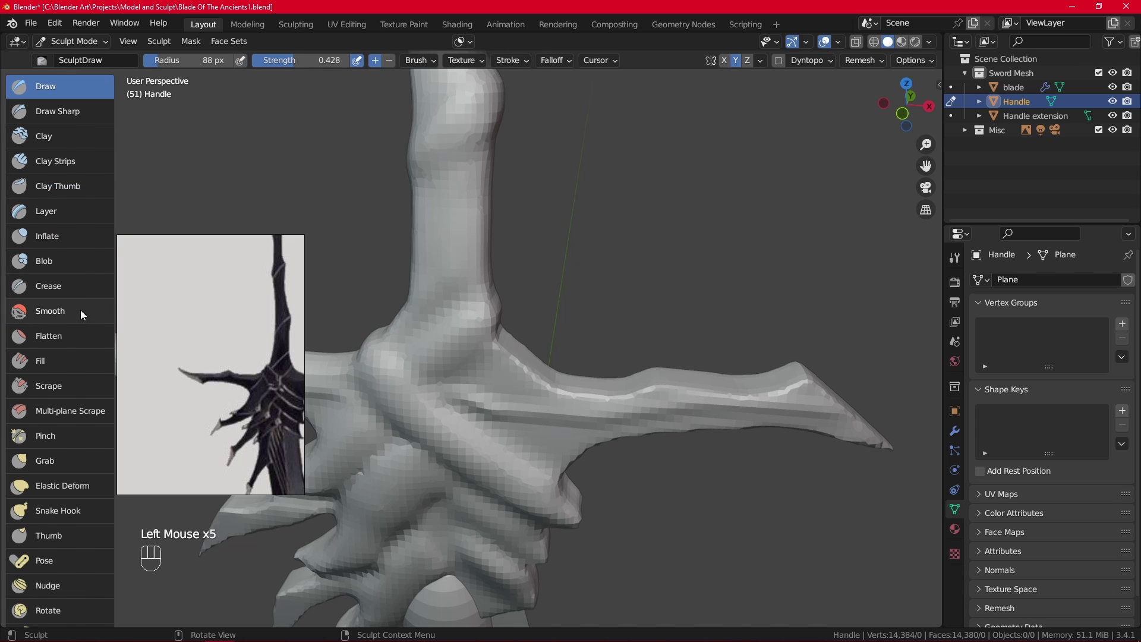
{"action": "key", "text": "f"}
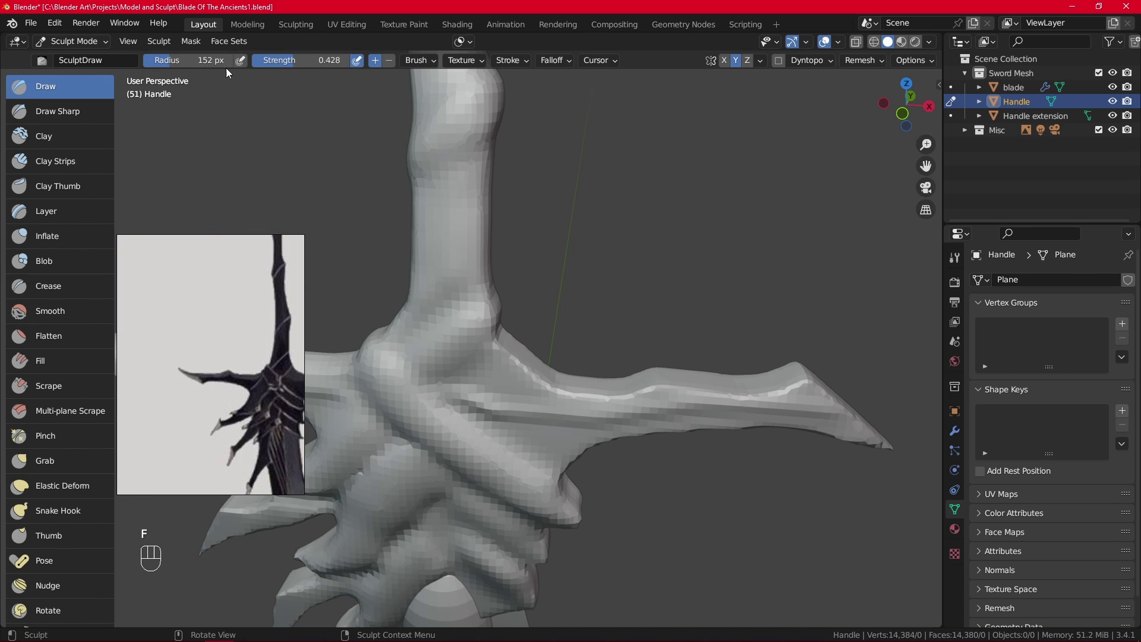
{"action": "left_click", "coordinate": [57, 258]}
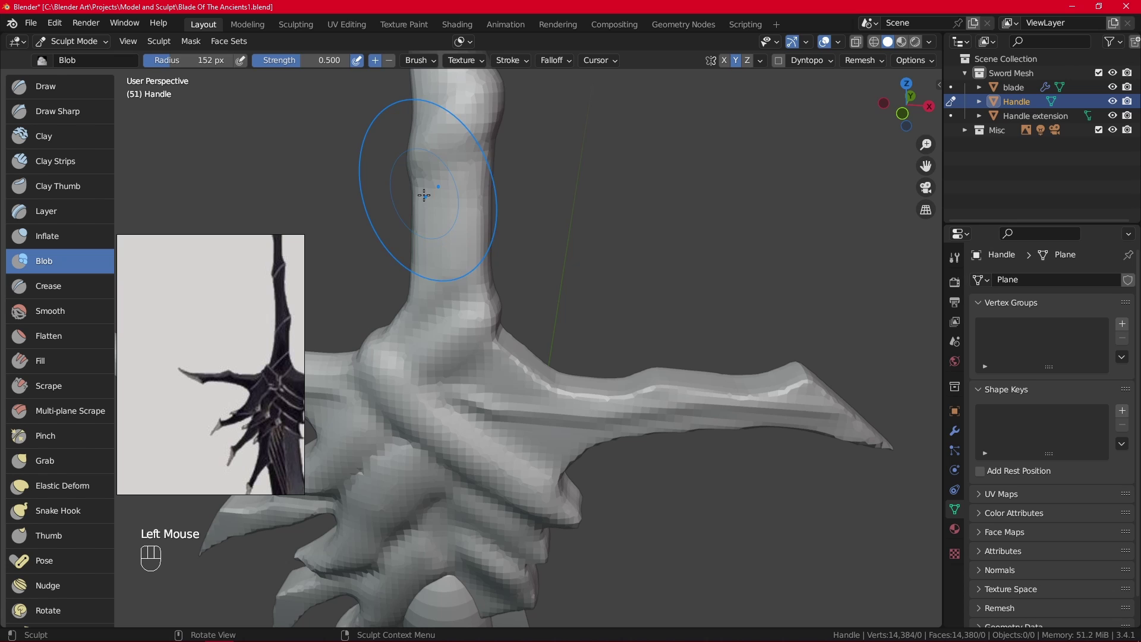
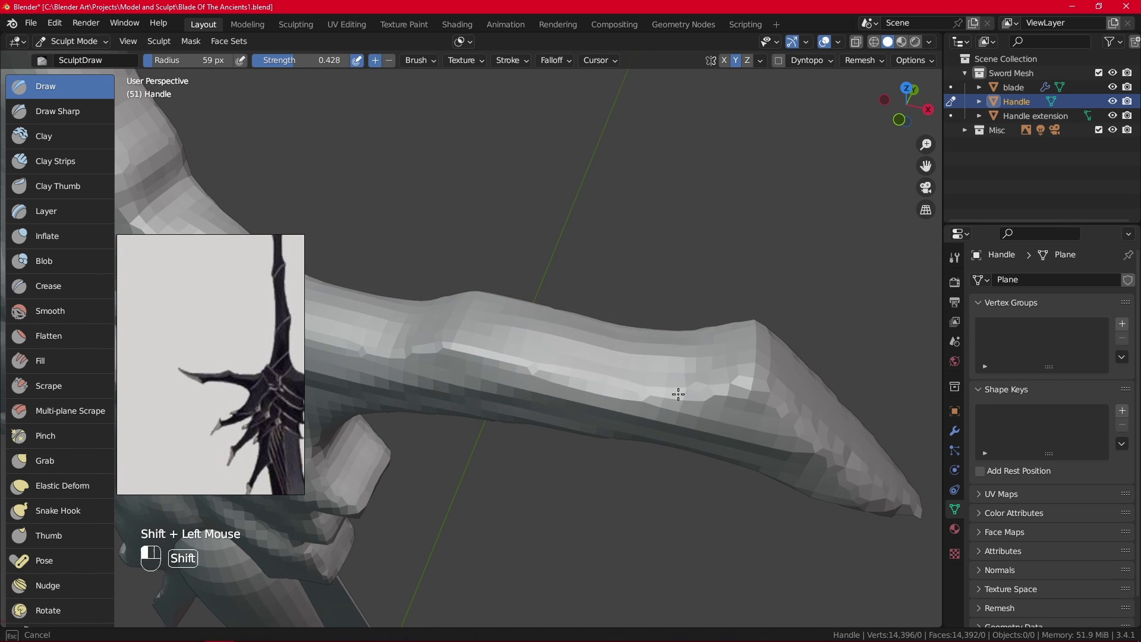
Pull the view back until the whole sword with grip and crossguard is in frame
{"action": "left_click_drag", "start_coordinate": [704, 342], "coordinate": [680, 467]}
{"action": "left_click_drag", "start_coordinate": [669, 402], "coordinate": [703, 344]}
{"action": "left_click_drag", "start_coordinate": [624, 396], "coordinate": [672, 386]}
{"action": "left_click_drag", "start_coordinate": [706, 366], "coordinate": [617, 522]}
{"action": "left_click_drag", "start_coordinate": [612, 437], "coordinate": [596, 454]}
Adjust the framing of the full sword and save the project file
{"action": "left_click_drag", "start_coordinate": [596, 472], "coordinate": [621, 451]}
{"action": "left_click_drag", "start_coordinate": [599, 388], "coordinate": [653, 534]}
{"action": "left_click_drag", "start_coordinate": [675, 332], "coordinate": [659, 468]}
{"action": "left_click_drag", "start_coordinate": [640, 488], "coordinate": [631, 420]}
{"action": "left_click_drag", "start_coordinate": [32, 27], "coordinate": [84, 132]}
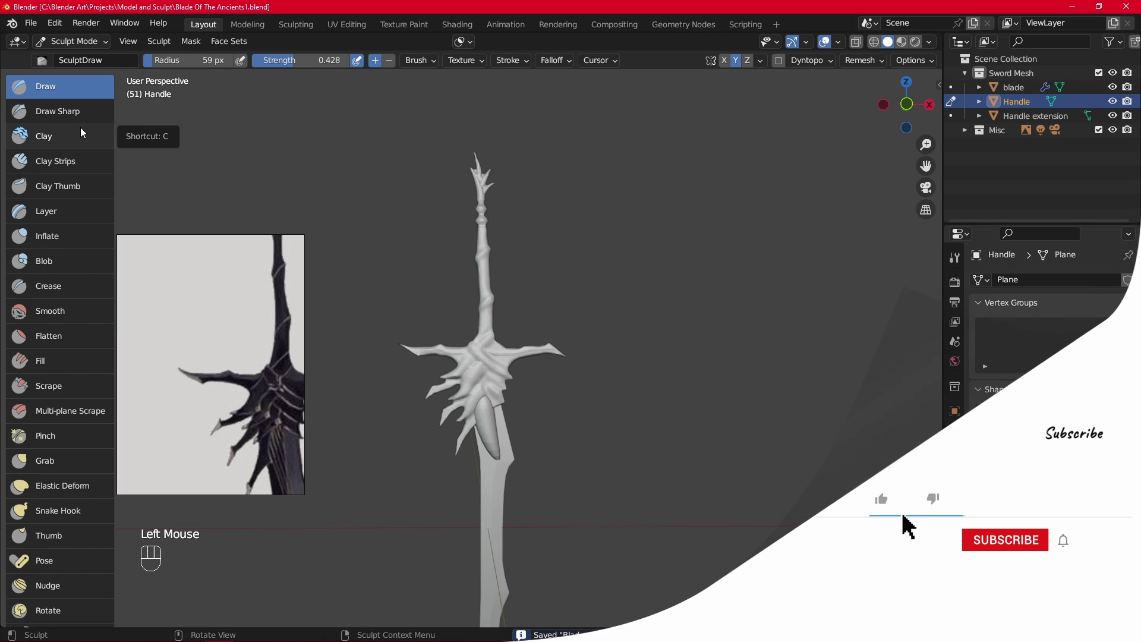